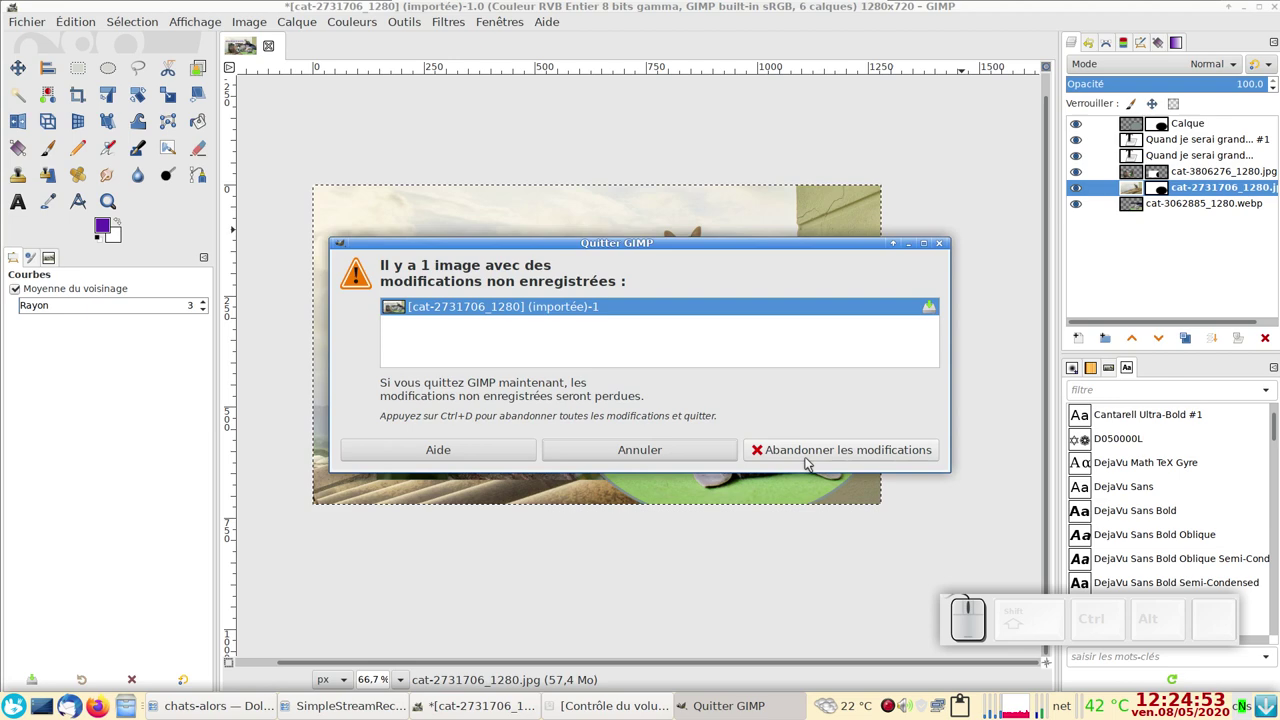
# Quit GIMP discarding the unsaved collage and return to Dolphin's chats-alors folder
pyautogui.click(807, 459)
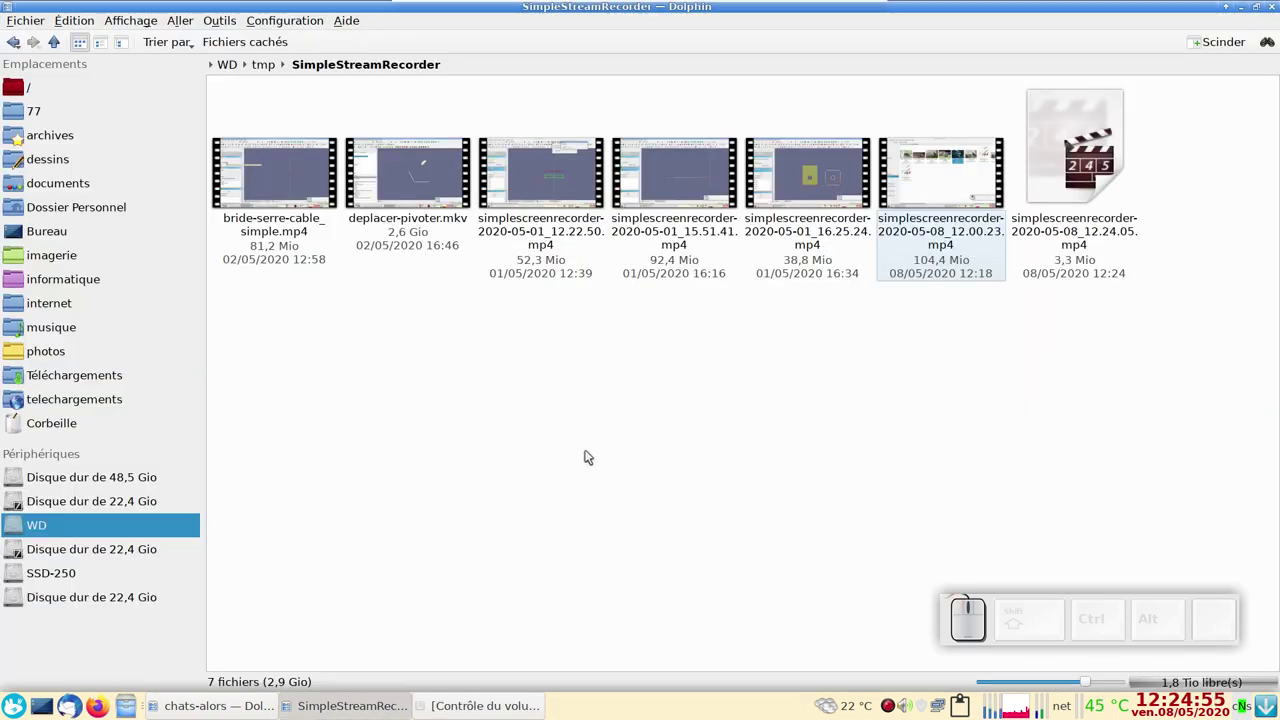
pyautogui.click(591, 452)
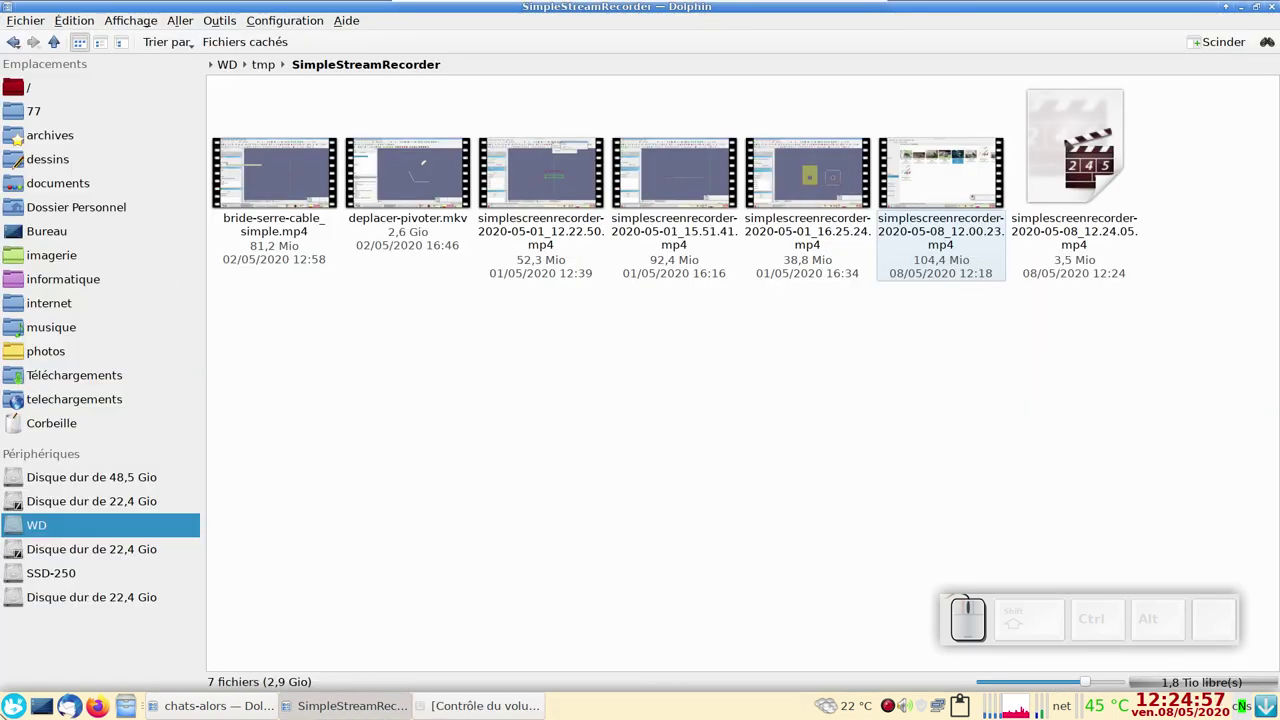
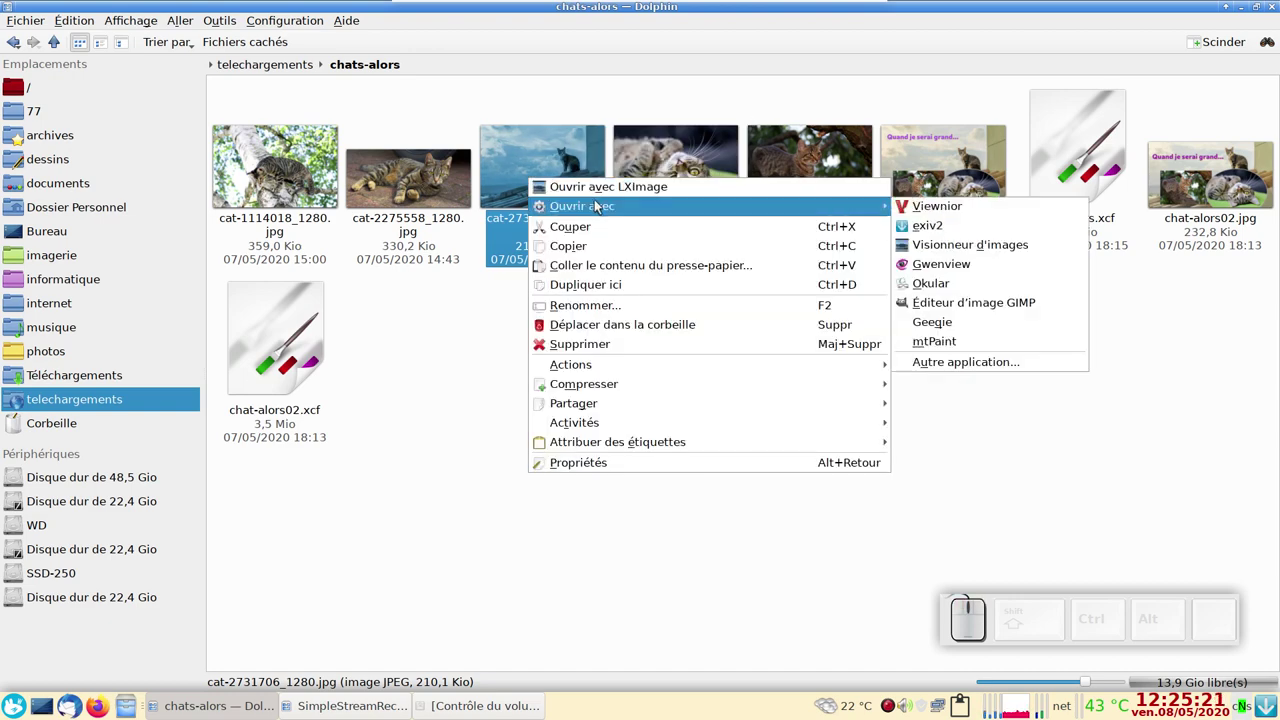
# Open cat-2731706_1280.jpg with the GIMP image editor
pyautogui.click(992, 304)
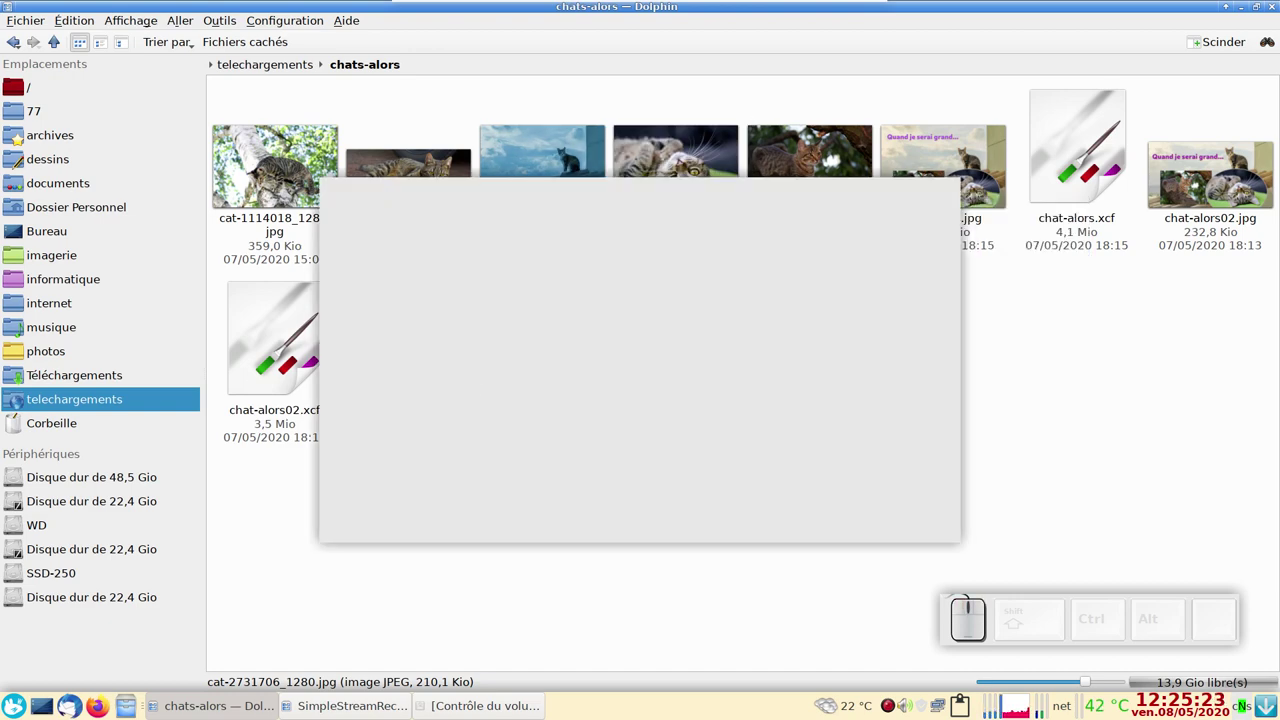
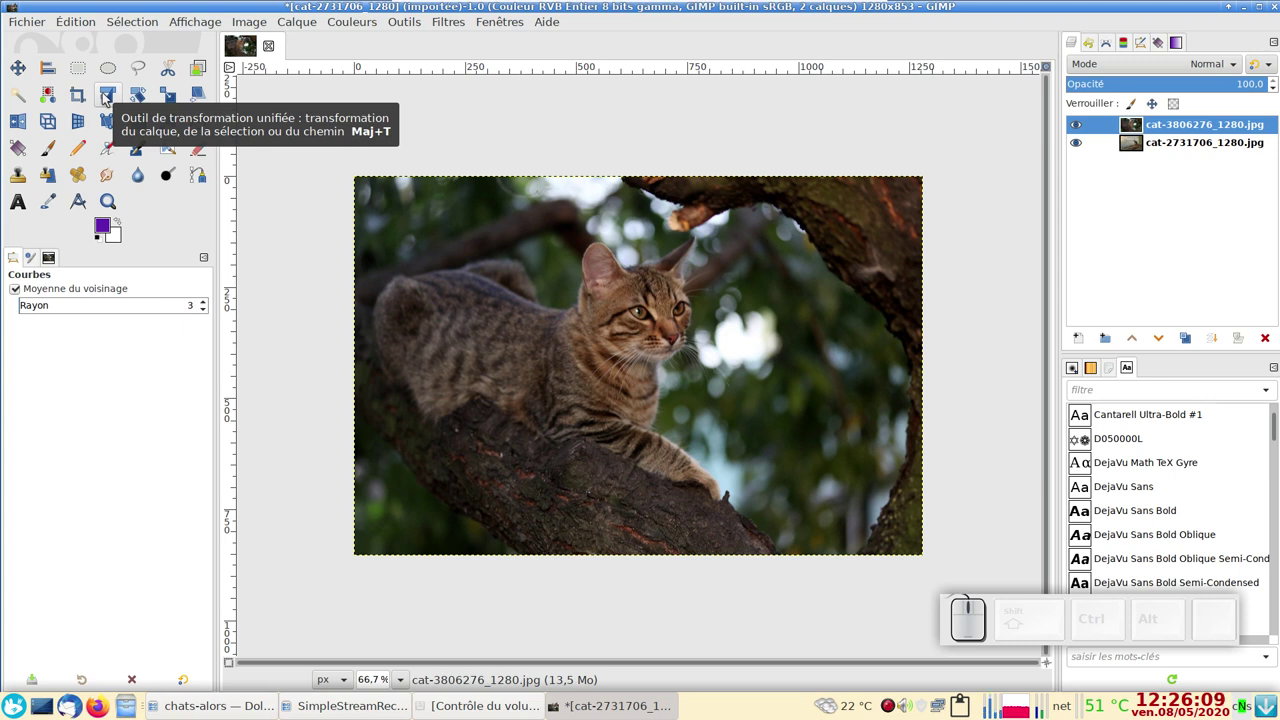
pyautogui.click(105, 99)
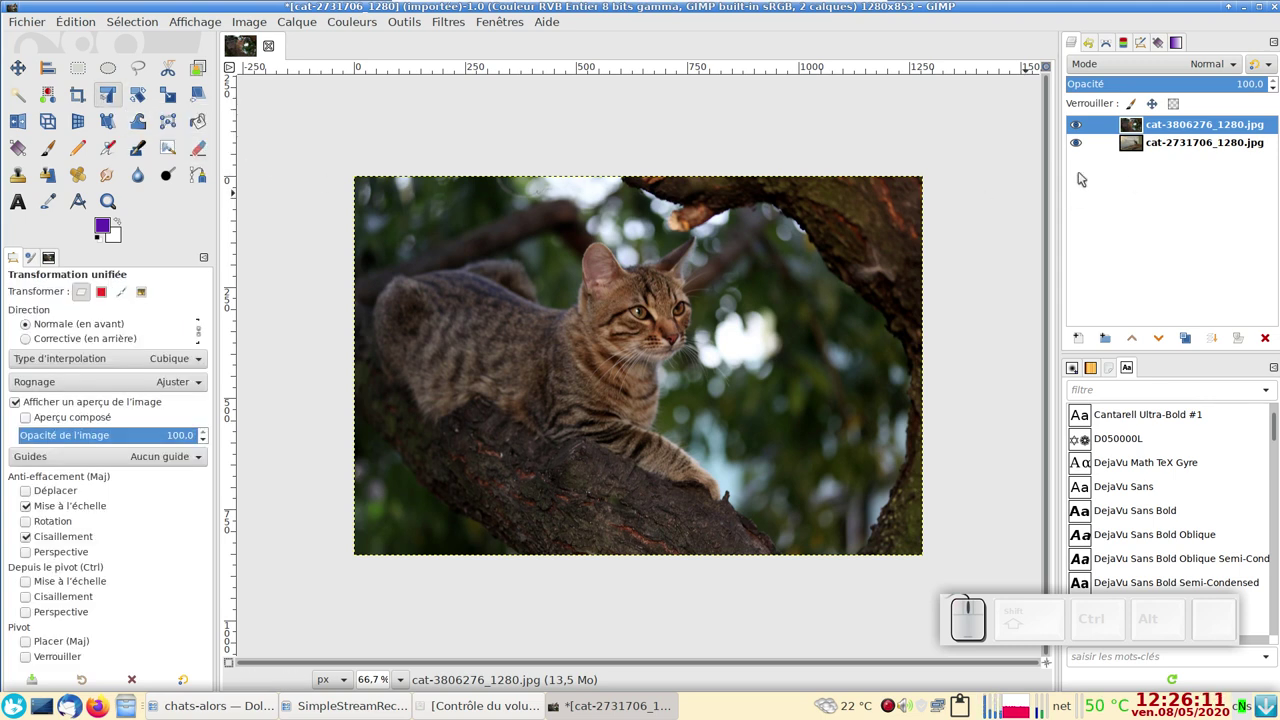
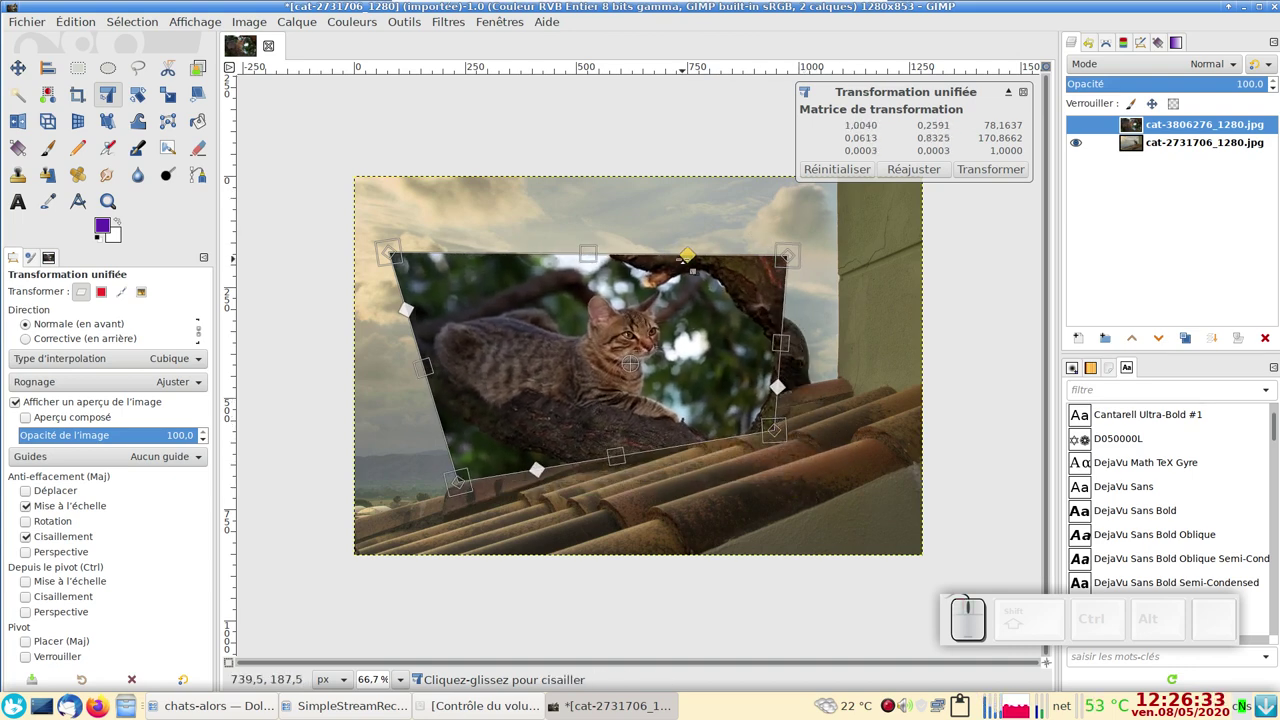
pyautogui.press('Escape')
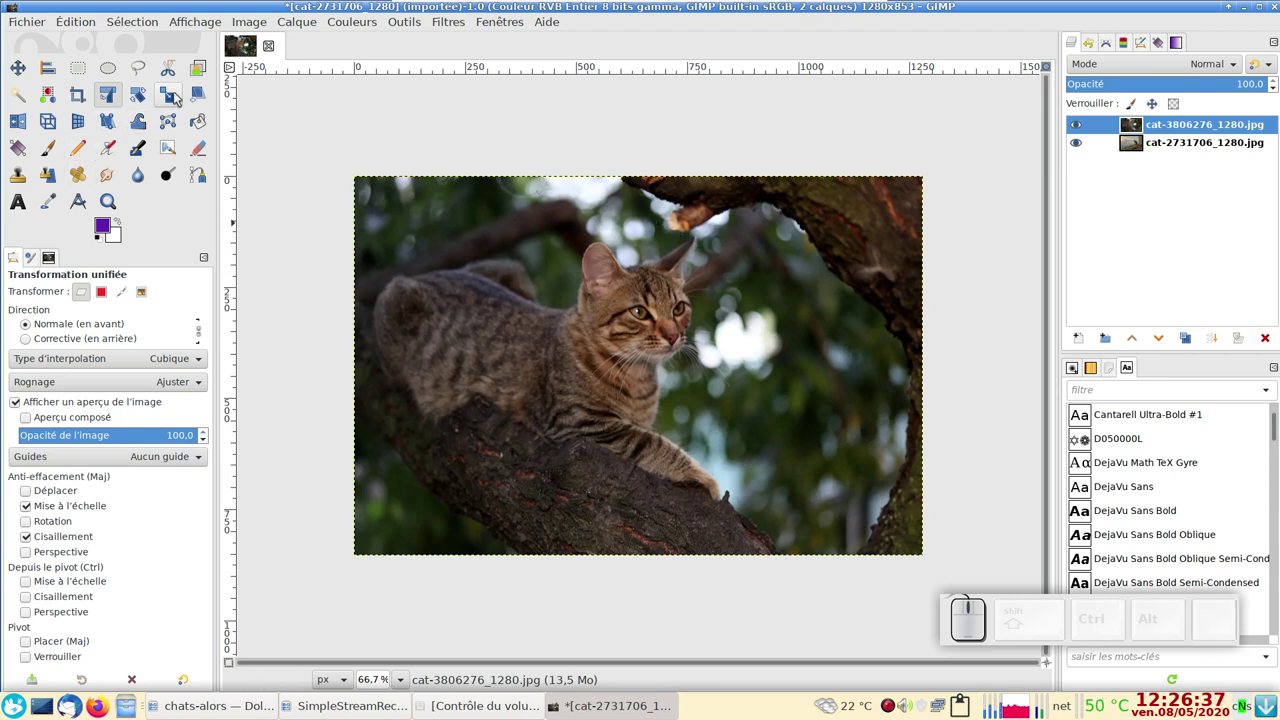
# Scale the tree-cat layer proportionally, entering a 600-pixel width
pyautogui.click(179, 96)
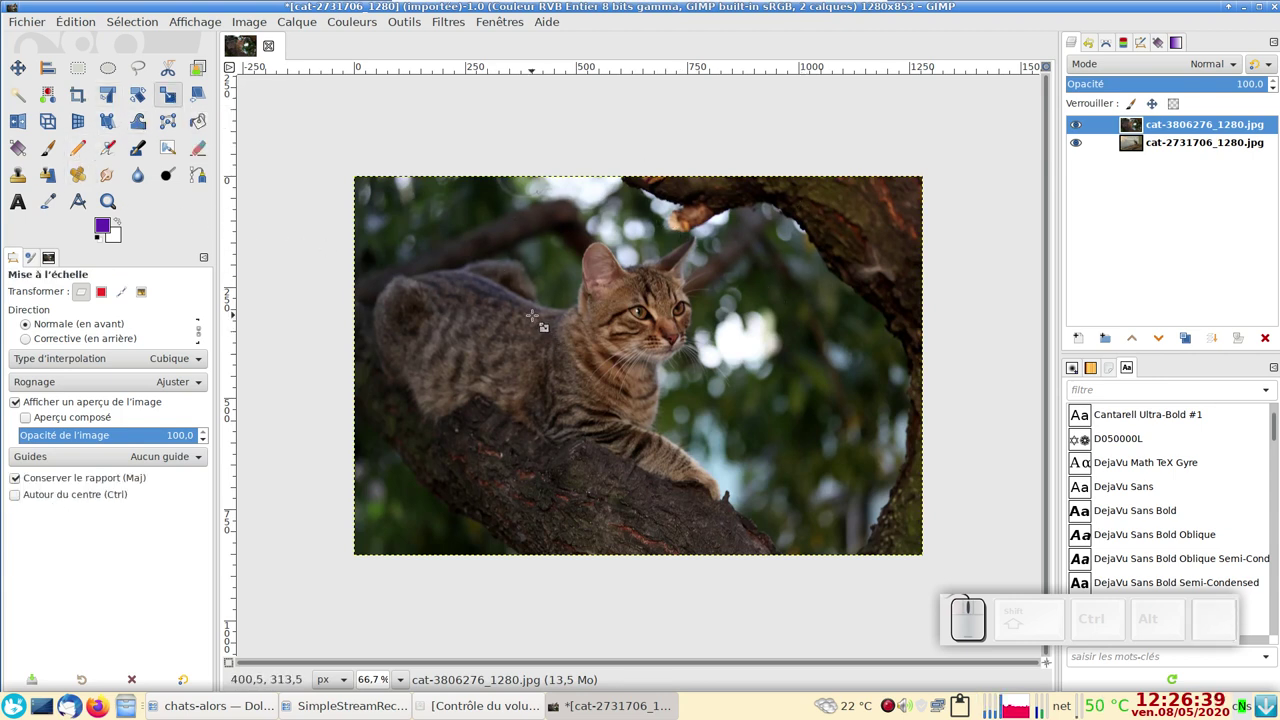
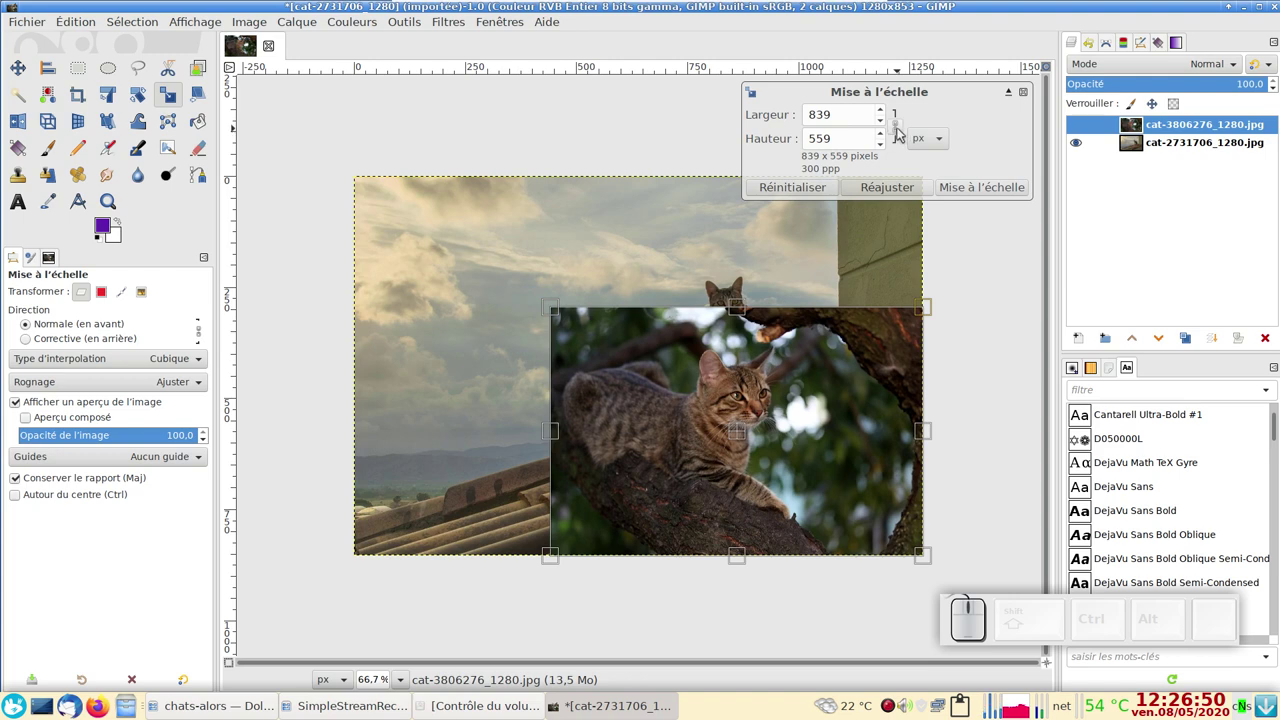
pyautogui.click(901, 132)
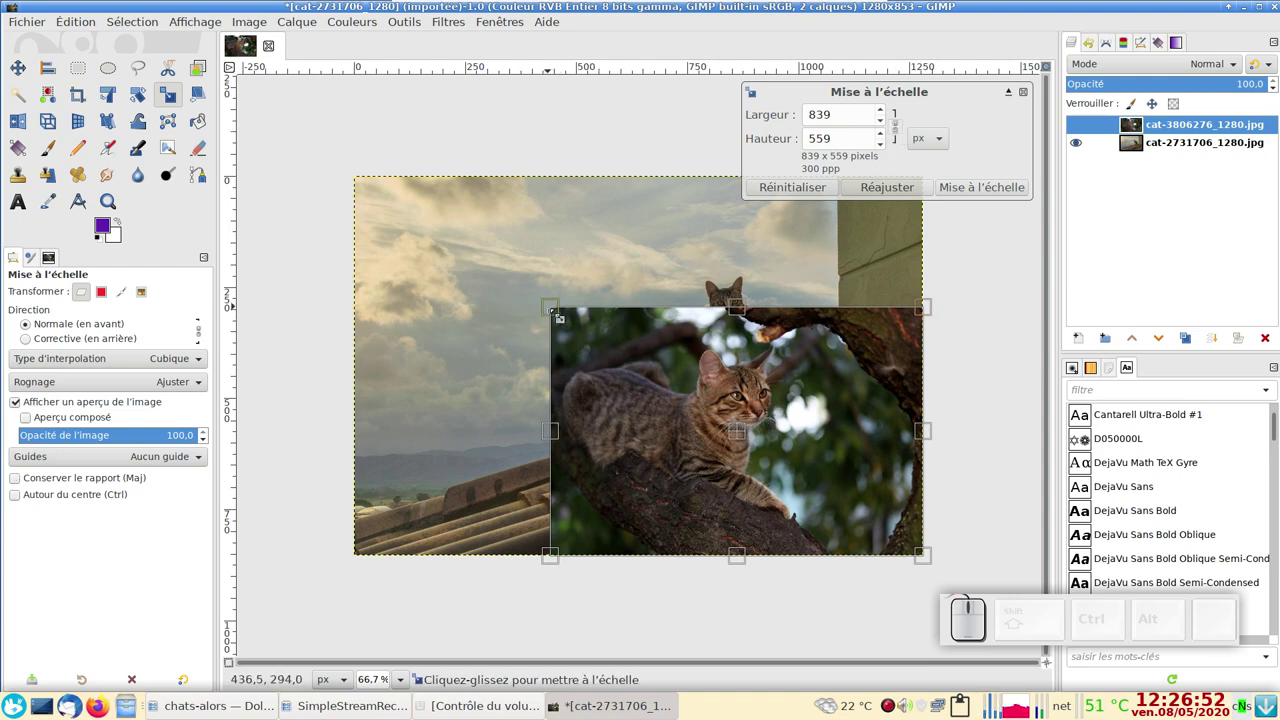
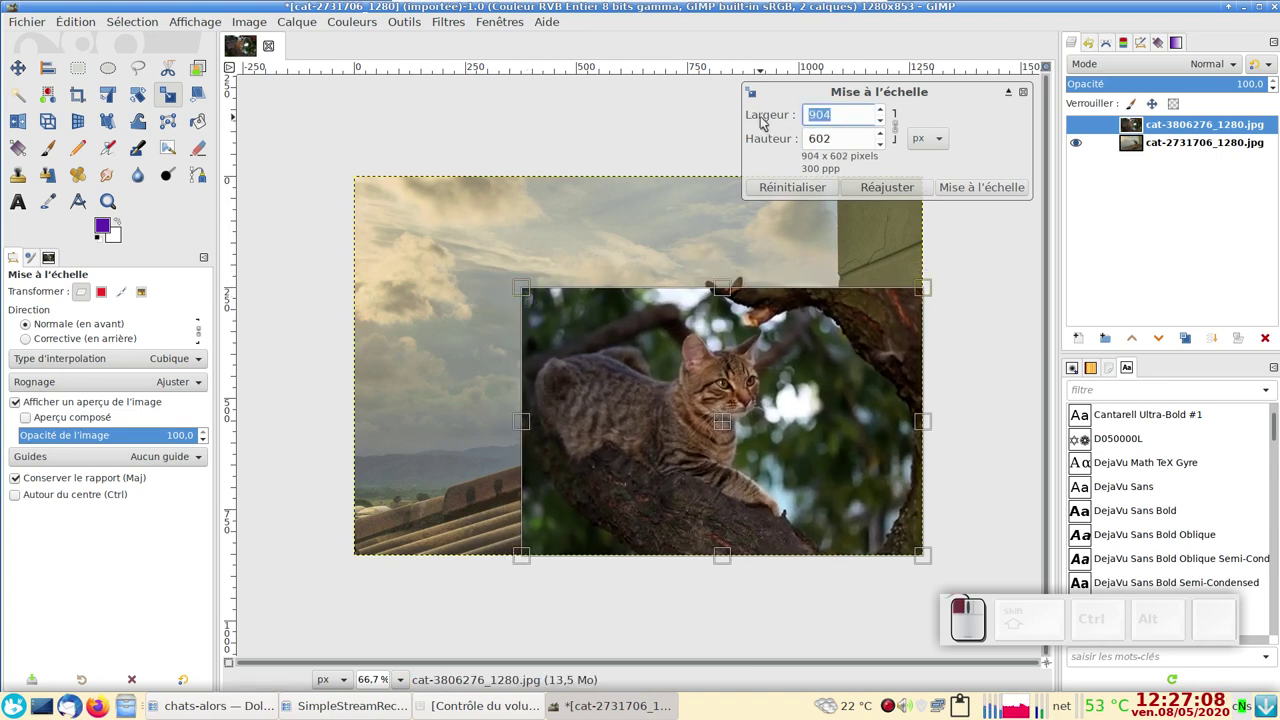
pyautogui.press('KP_6')
pyautogui.press('KP_0')
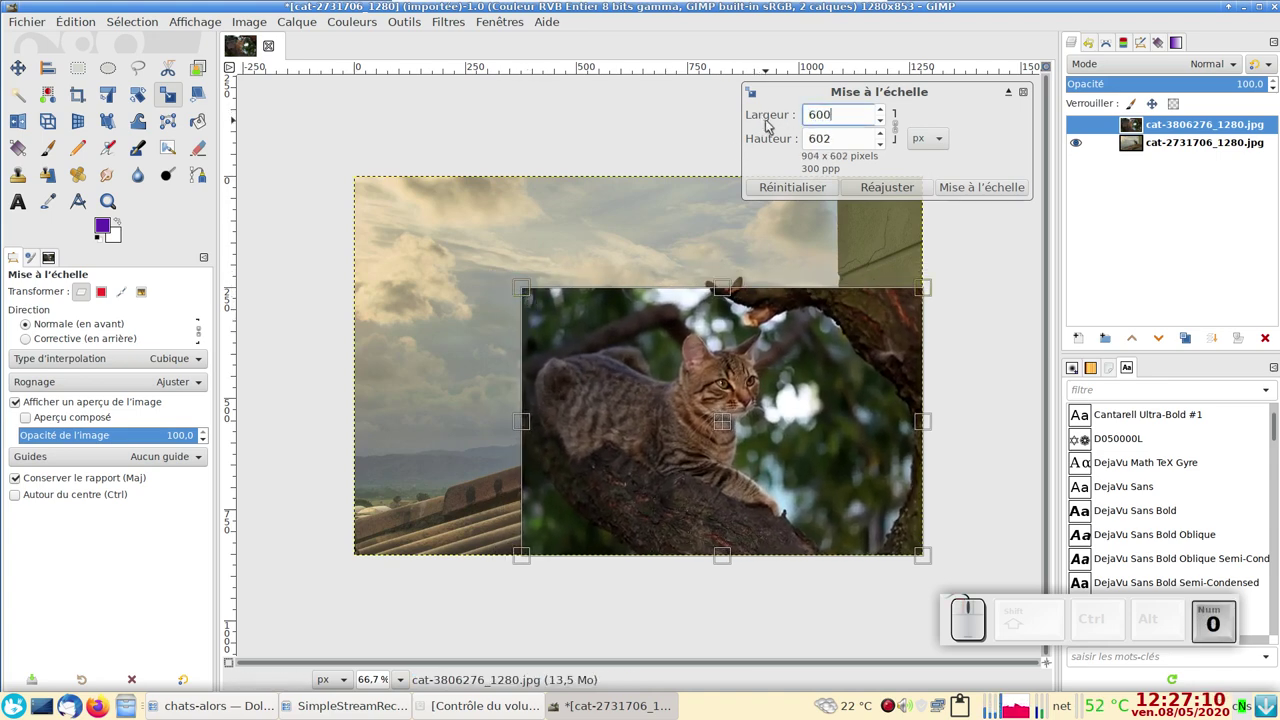
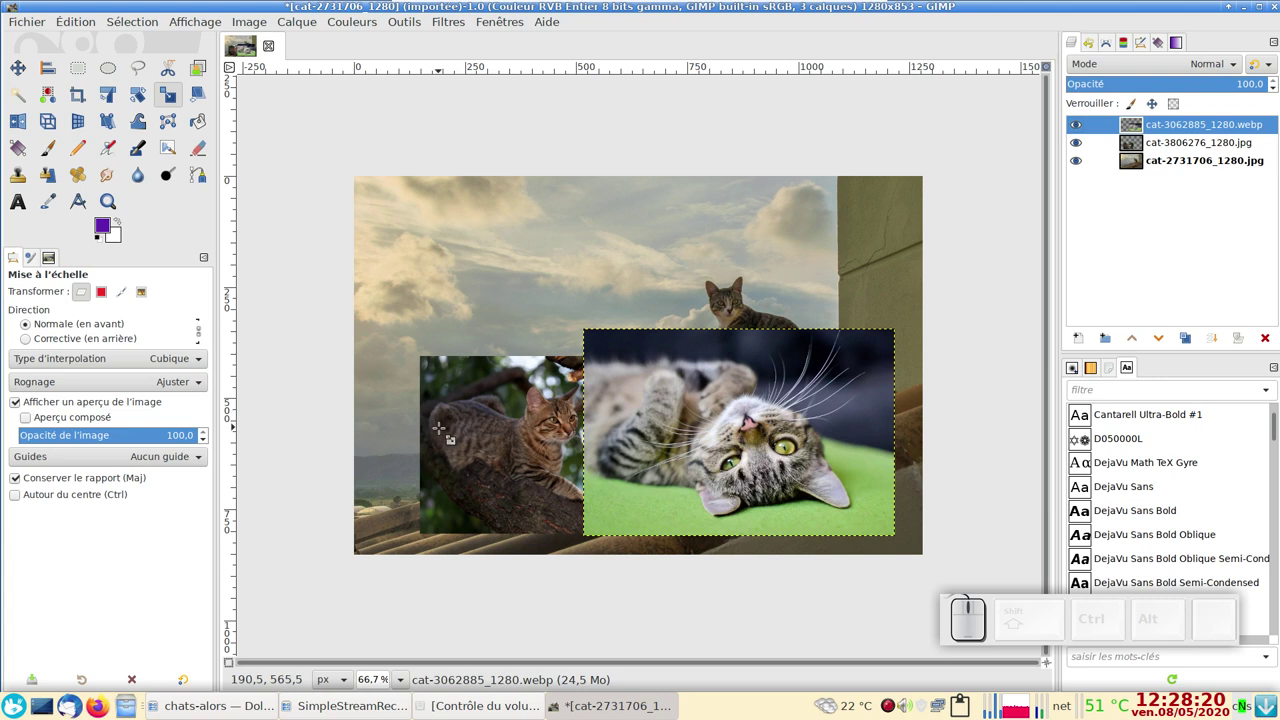
# Undo the stray move and enable snapping moved layers to the canvas edges
pyautogui.press('m')
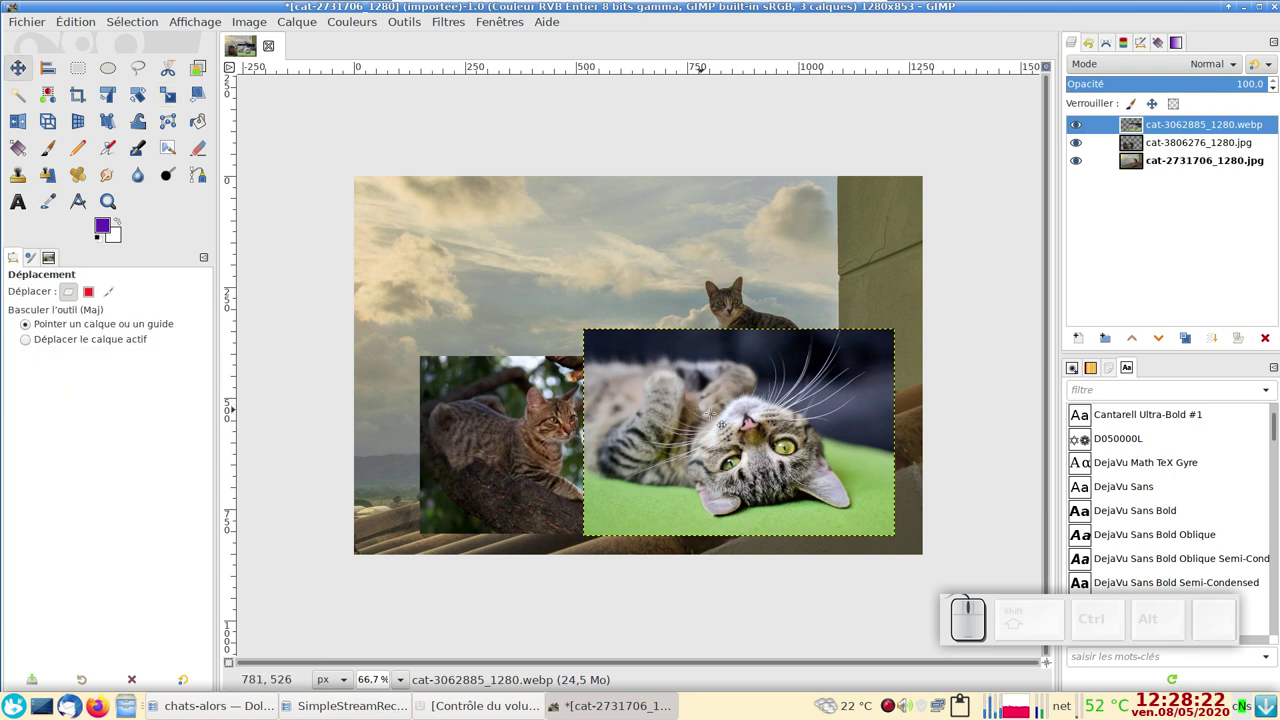
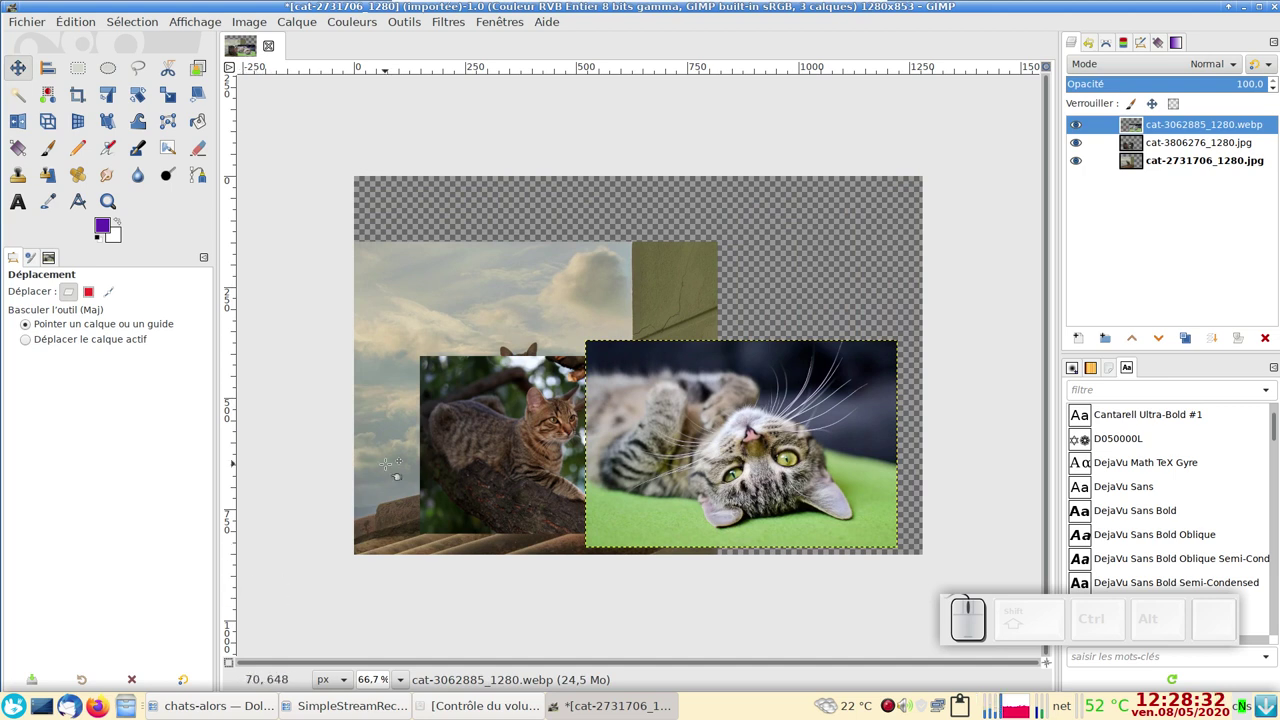
pyautogui.press('ctrl+z')
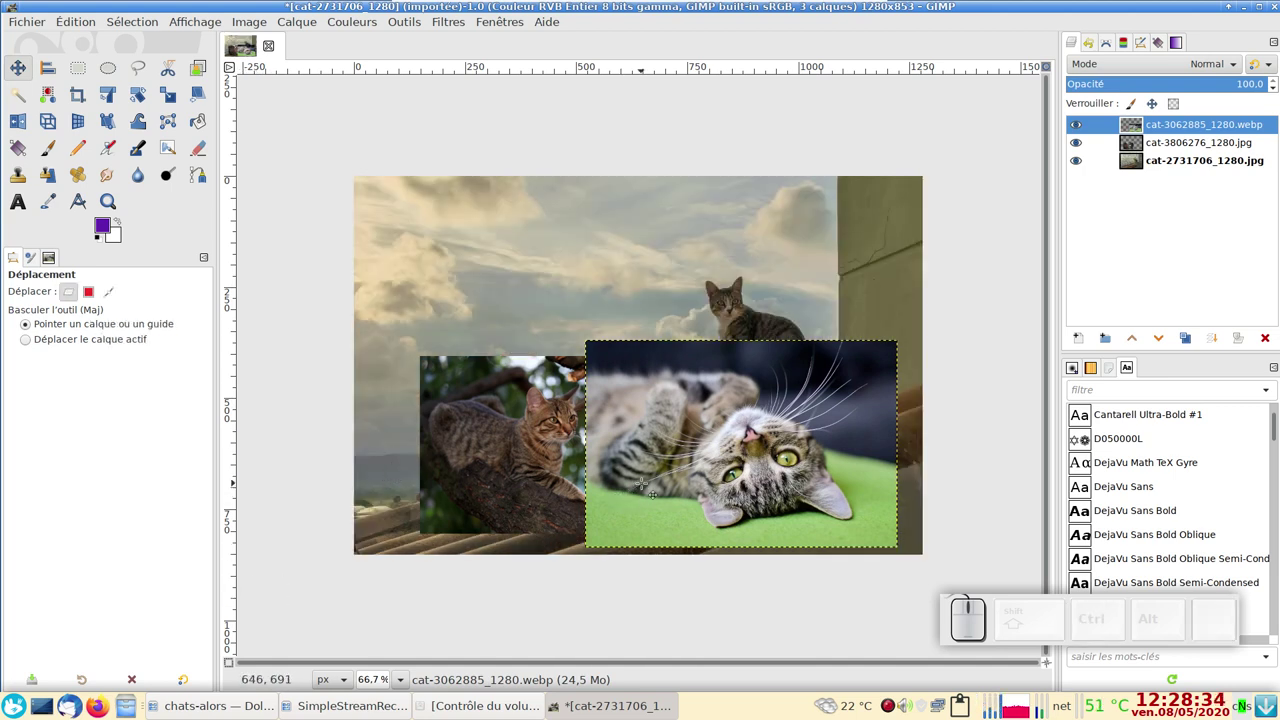
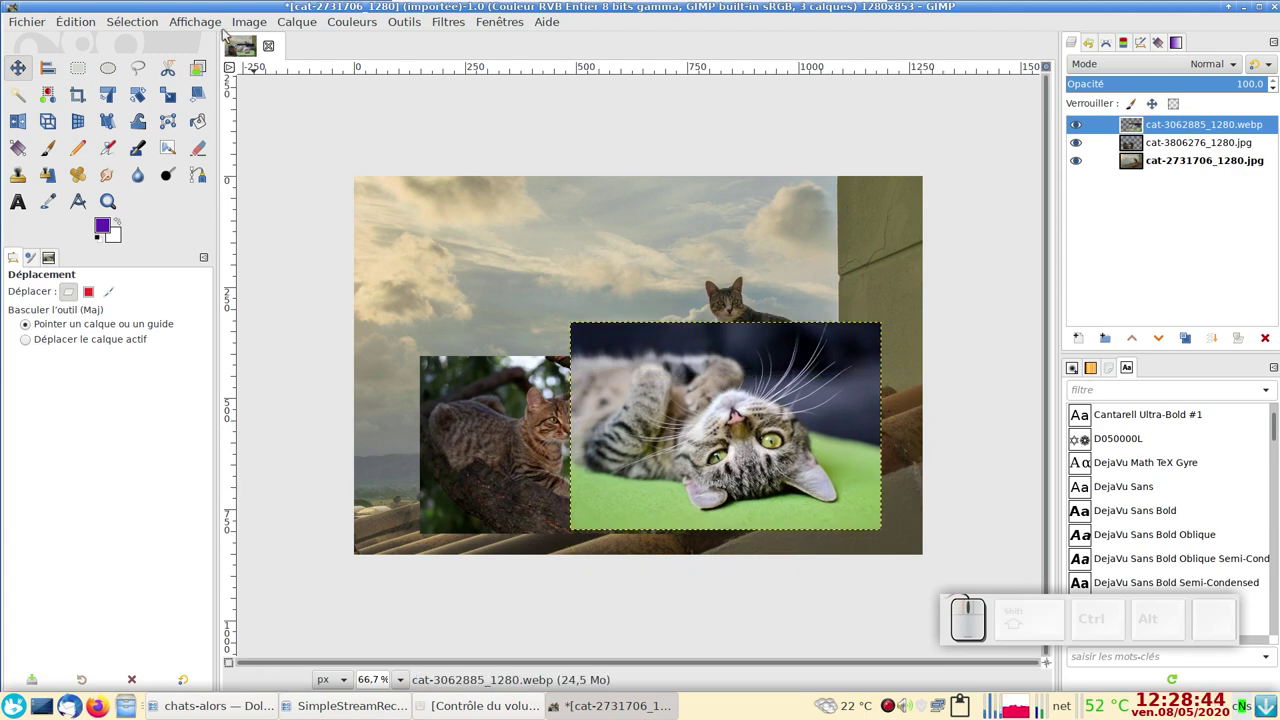
pyautogui.click(240, 28)
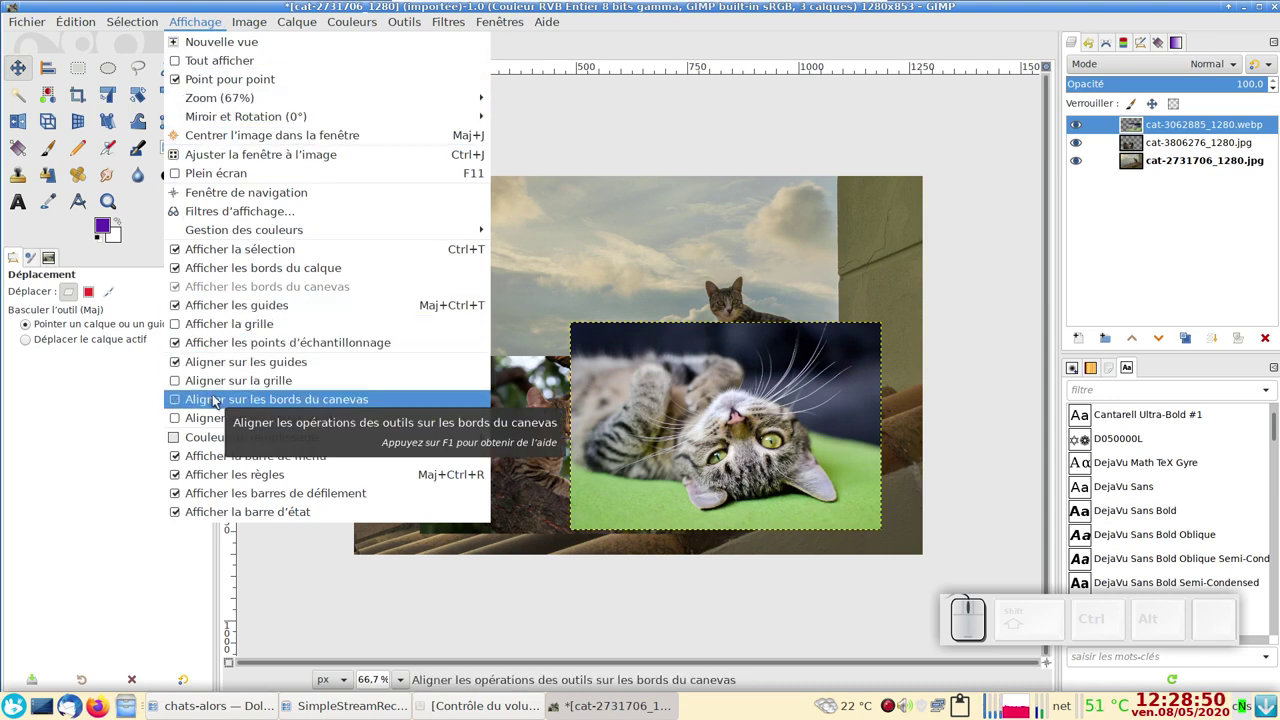
pyautogui.click(218, 399)
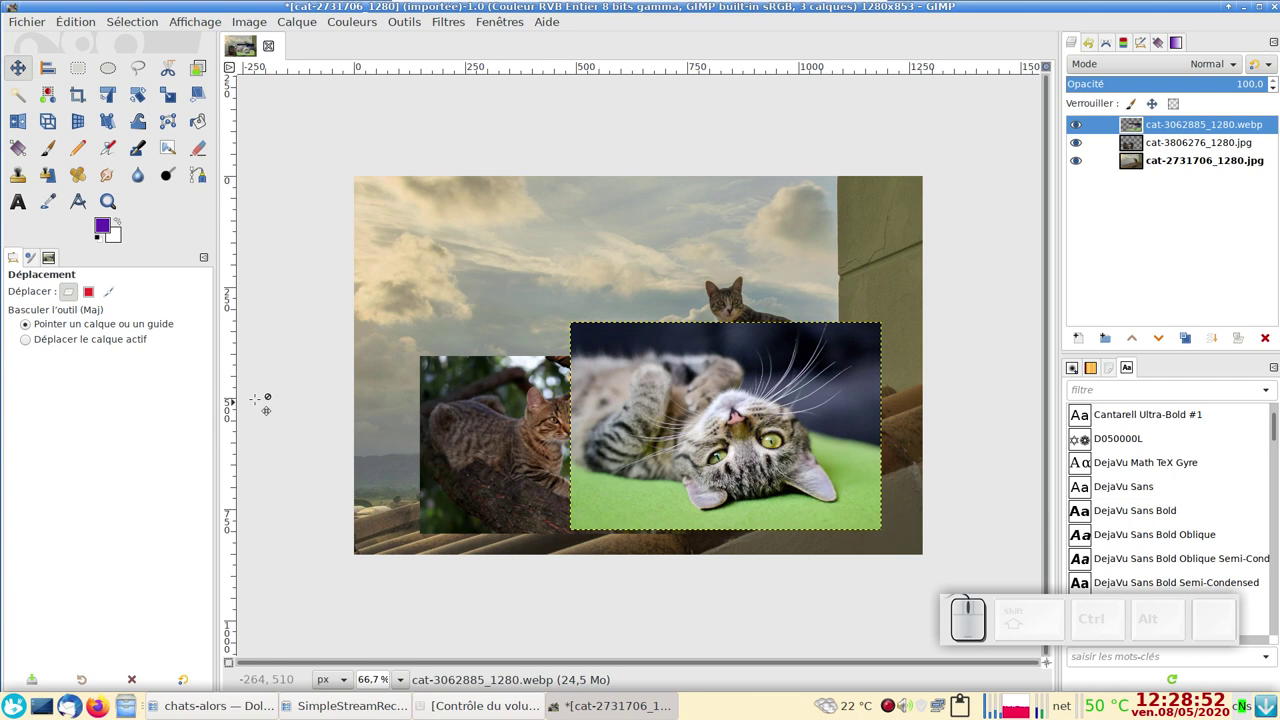
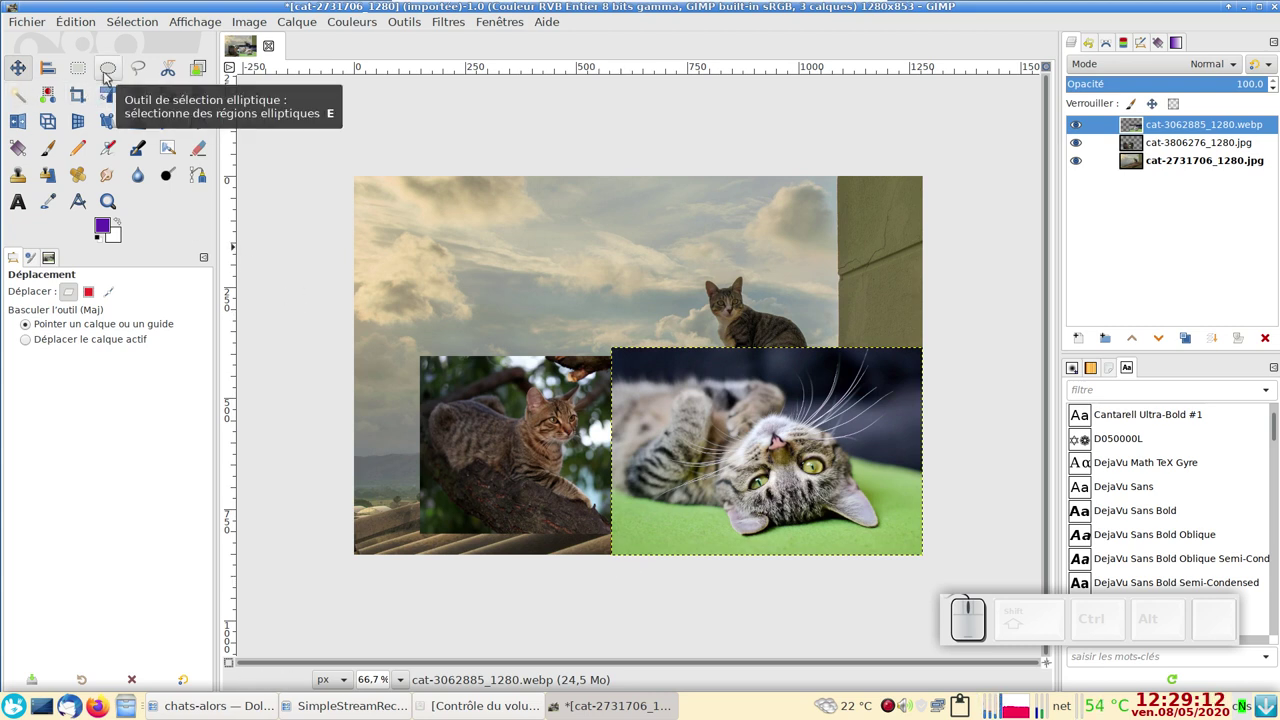
# Draw an oval selection over the lying cat and show the Canaux list
pyautogui.click(106, 77)
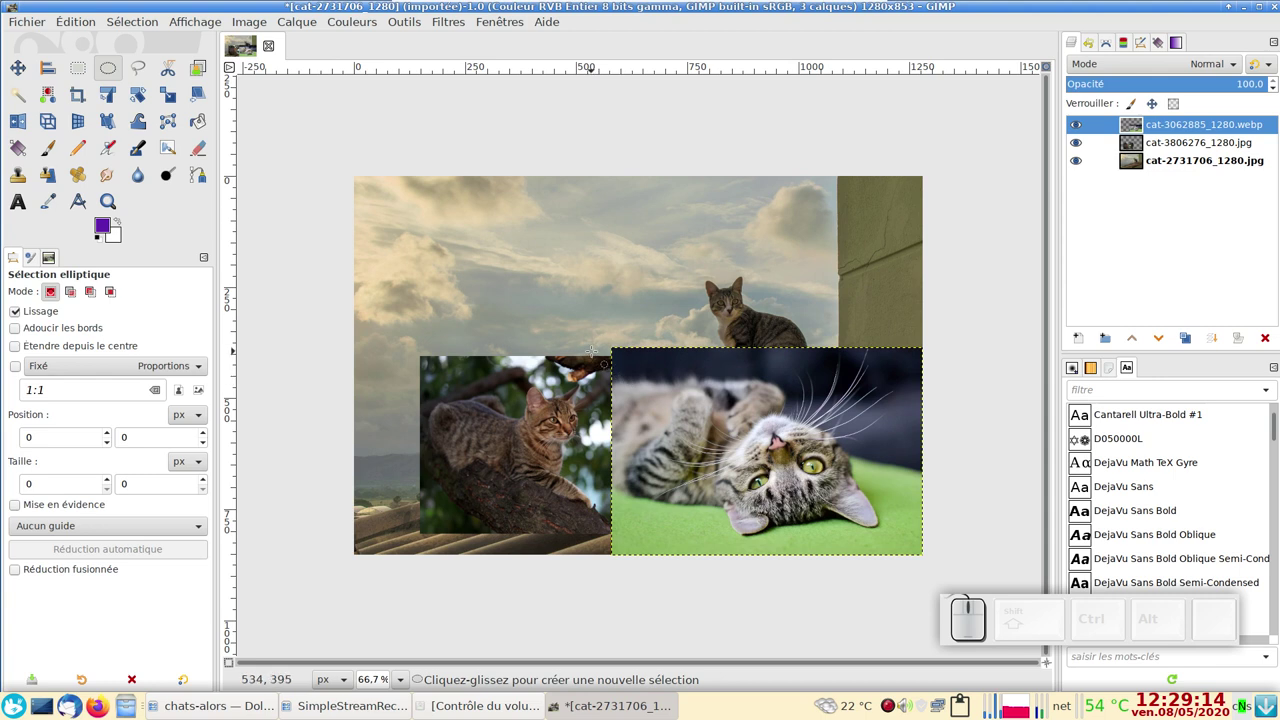
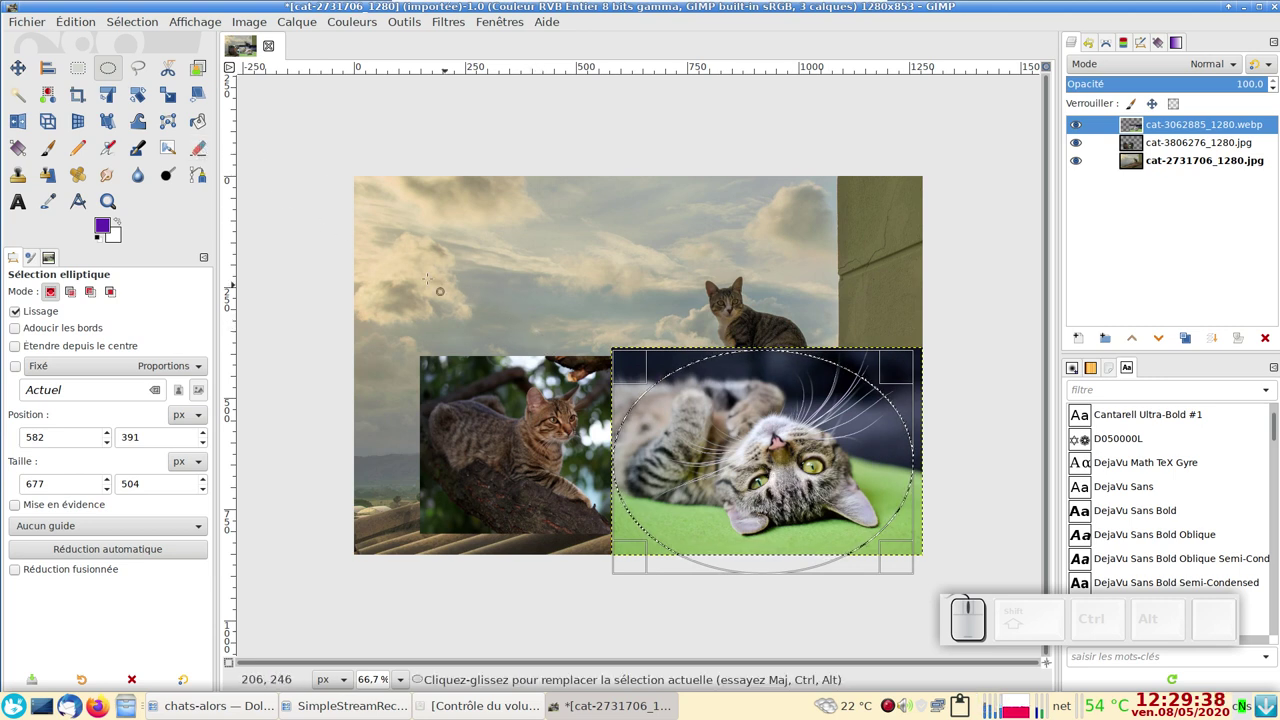
pyautogui.click(136, 29)
pyautogui.click(160, 364)
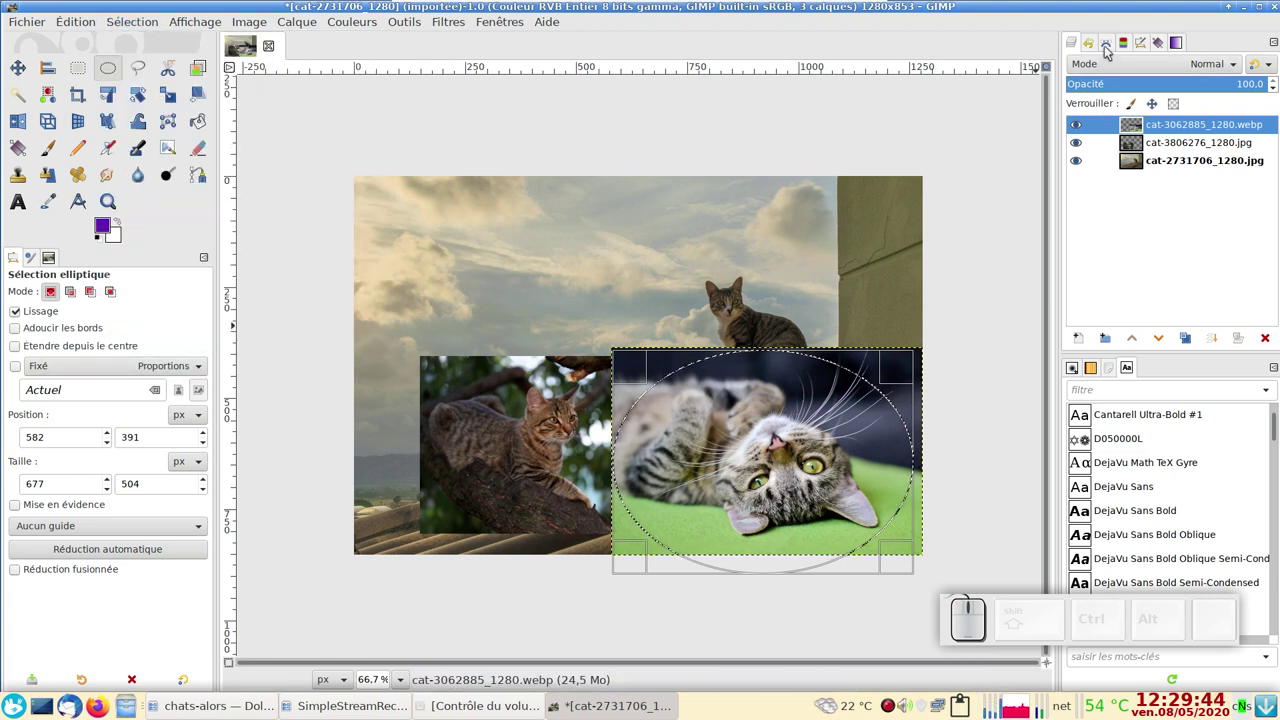
# Return to the layers list and lower the lying-cat layer to the bottom of the stack
pyautogui.click(1107, 51)
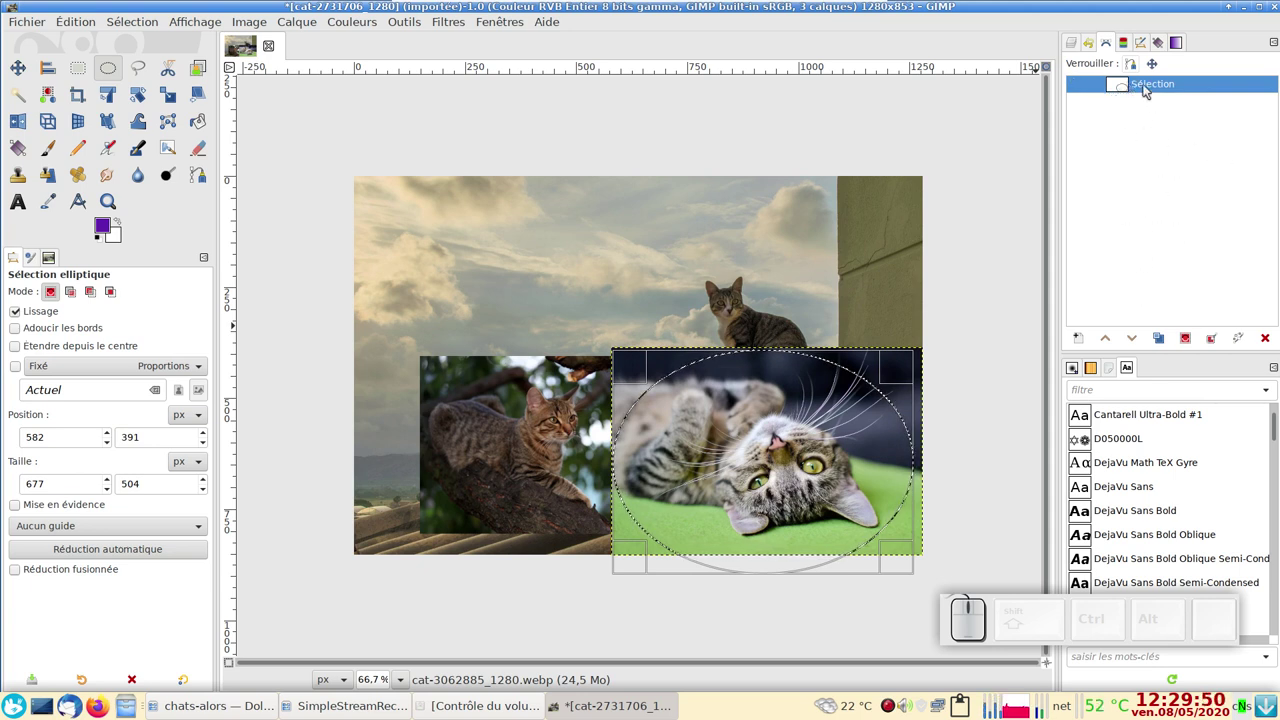
pyautogui.click(1075, 49)
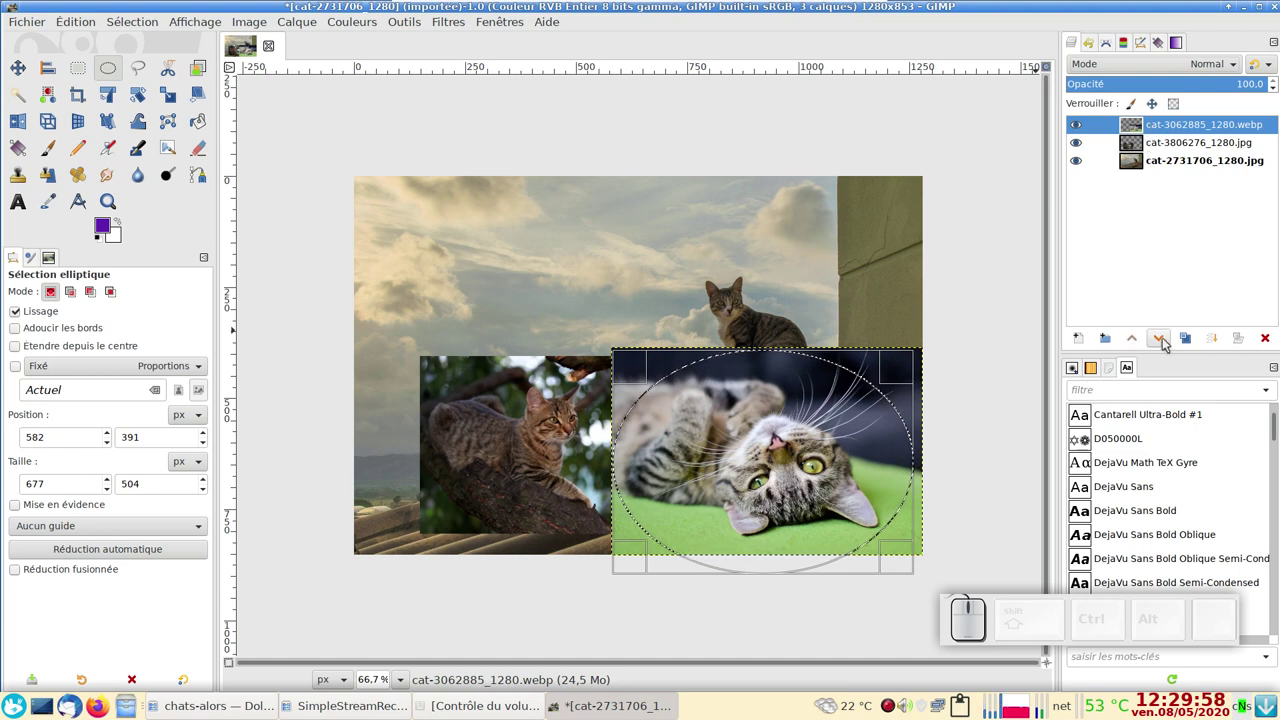
pyautogui.click(1168, 343)
pyautogui.click(1168, 343)
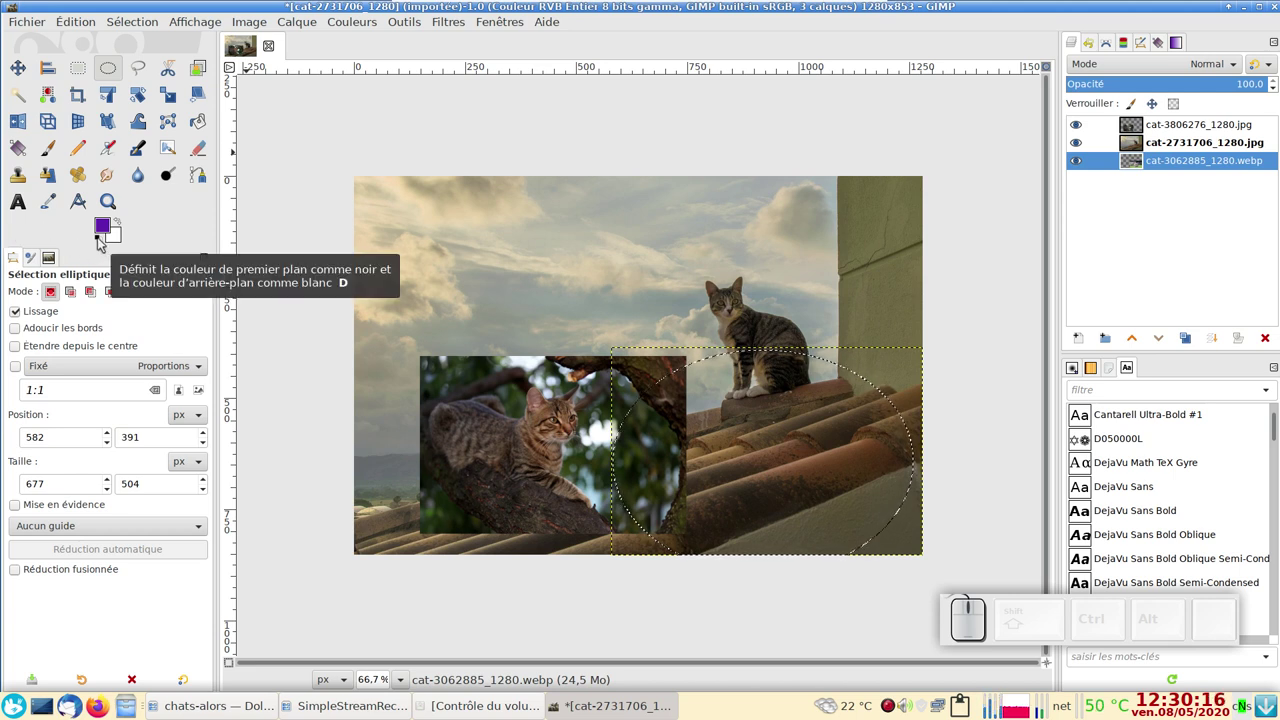
# Reset colours to black and white and make the rooftop-cat layer active
pyautogui.press('d')
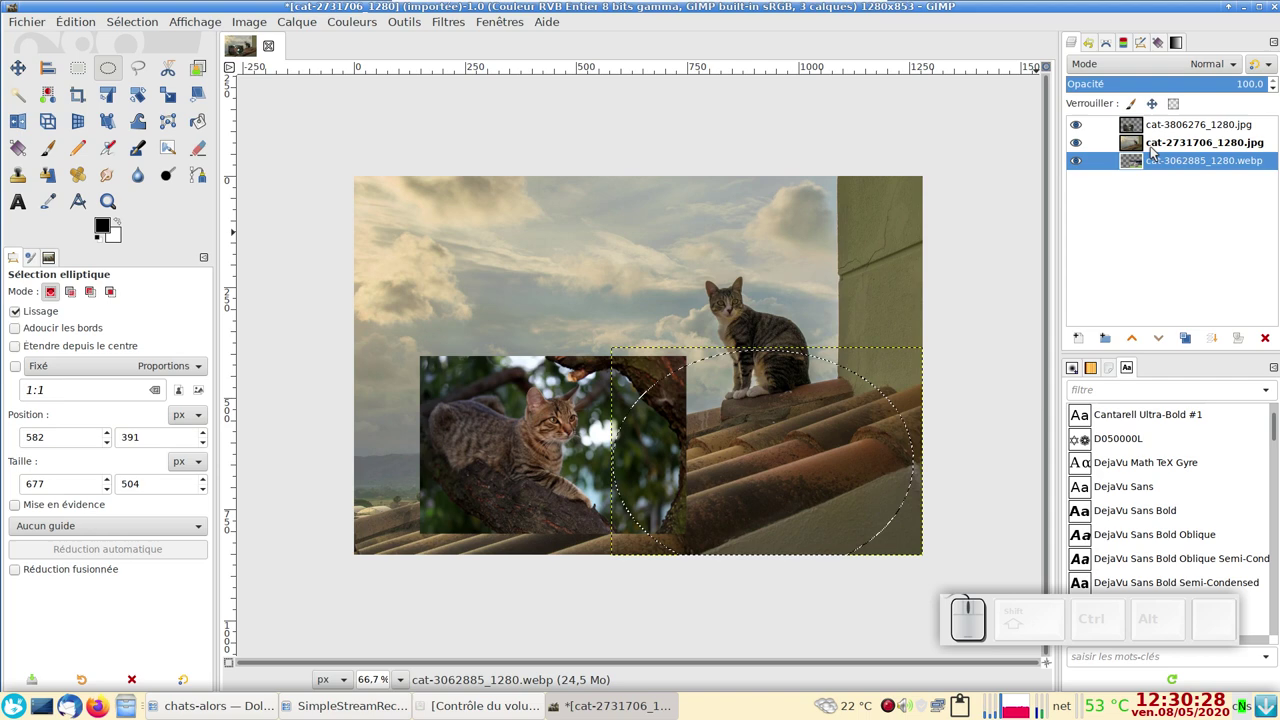
pyautogui.click(1167, 146)
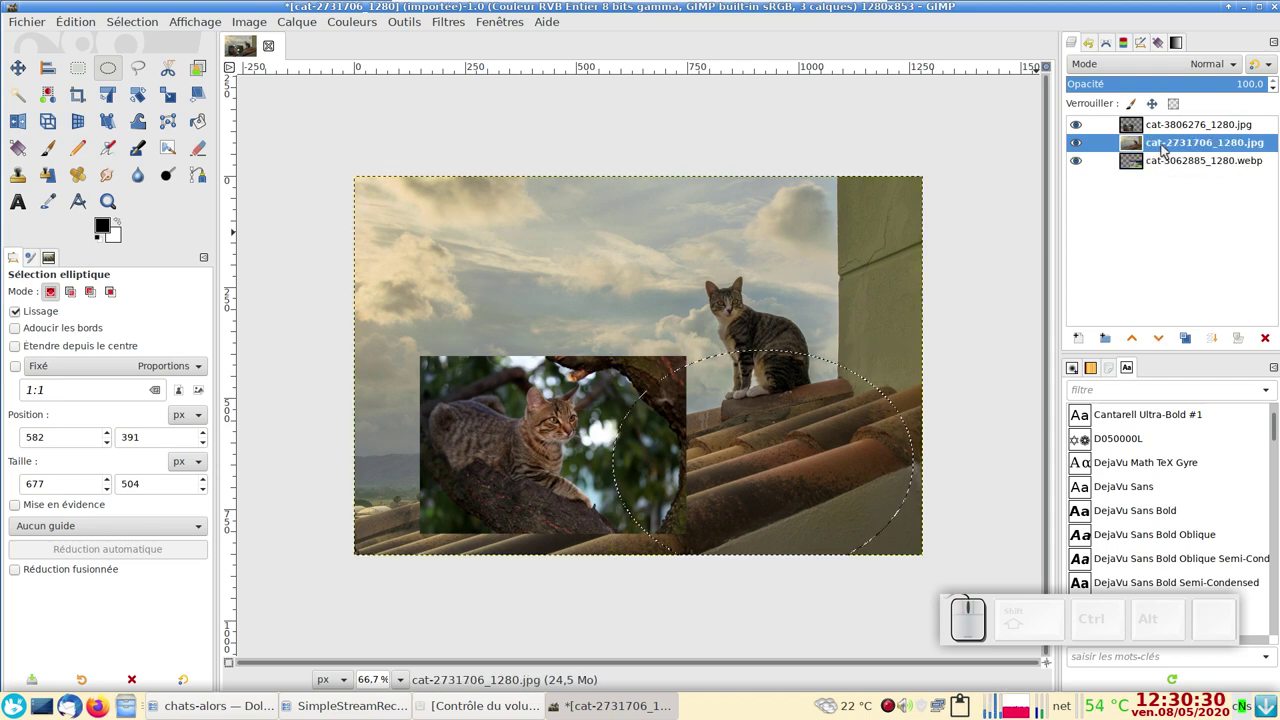
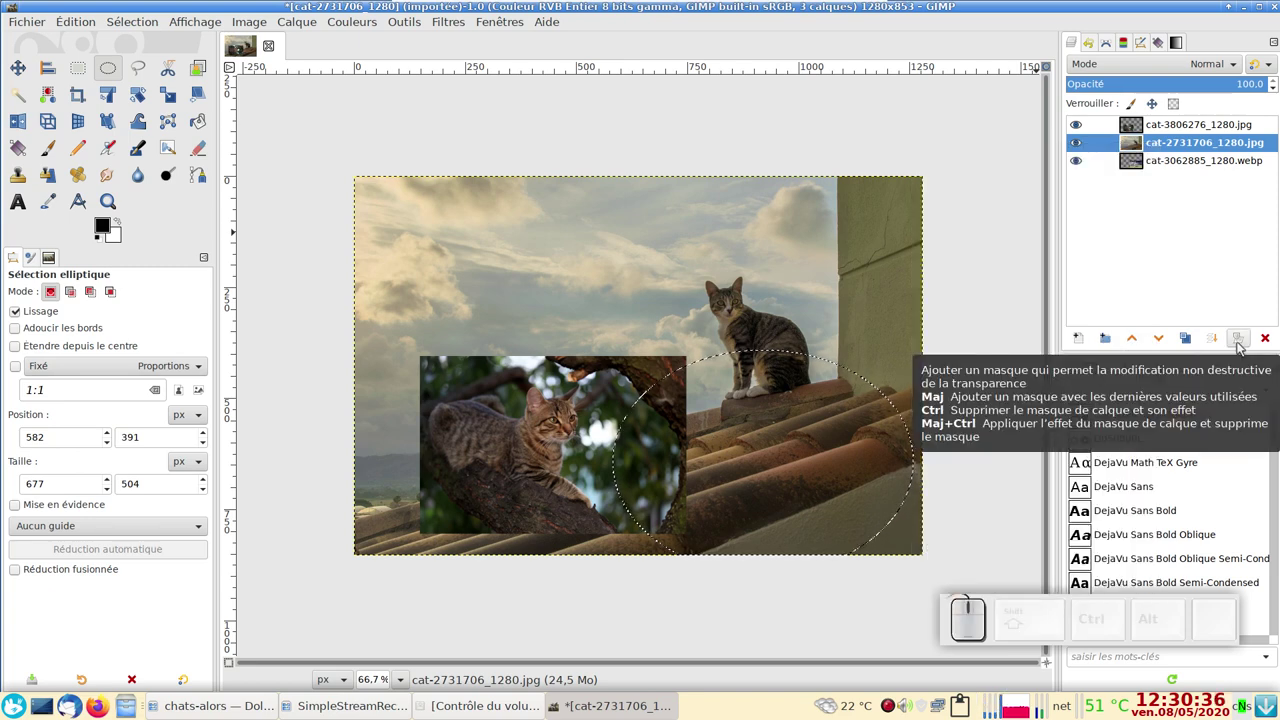
# Add a layer mask to the rooftop layer built from the oval selection
pyautogui.click(1243, 347)
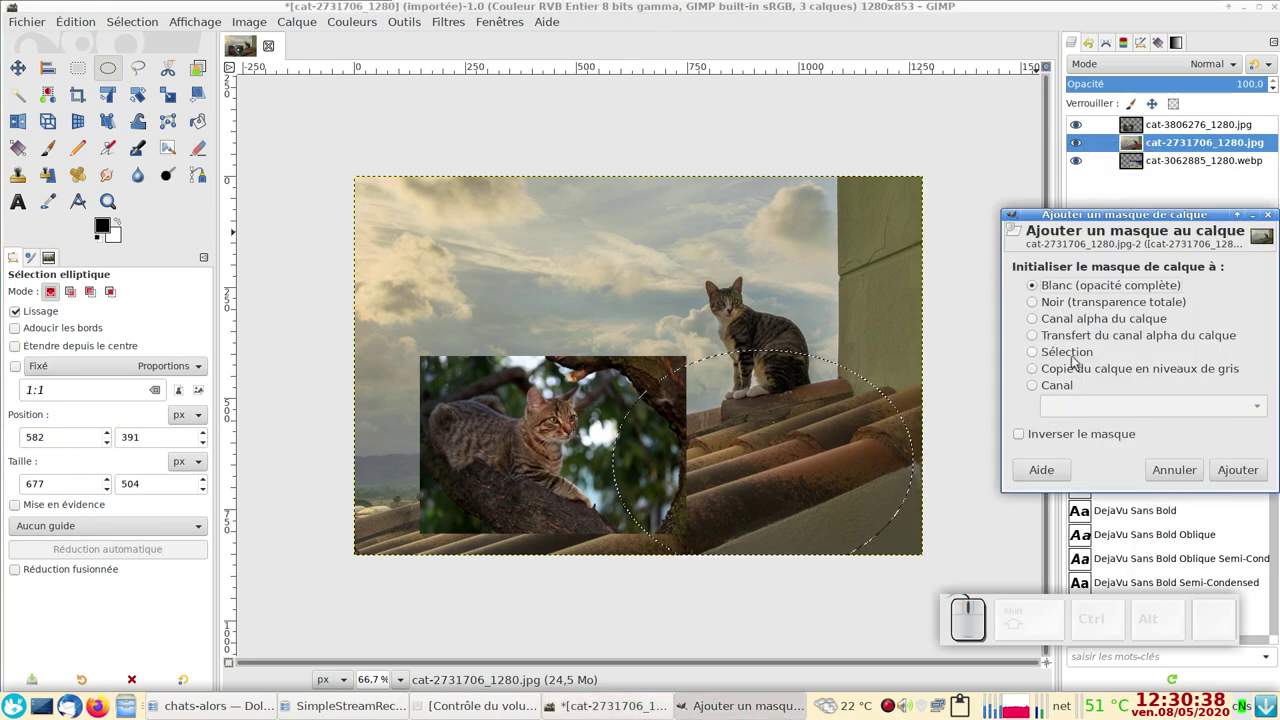
pyautogui.click(1057, 361)
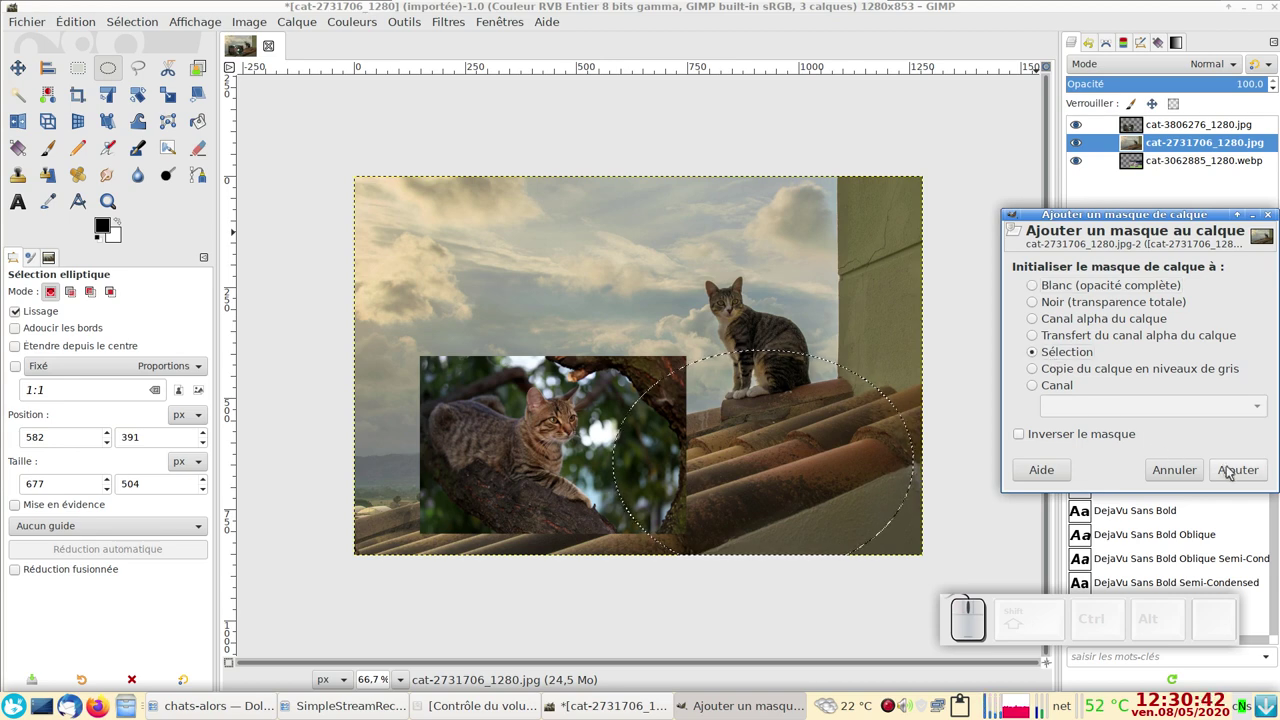
pyautogui.click(1237, 475)
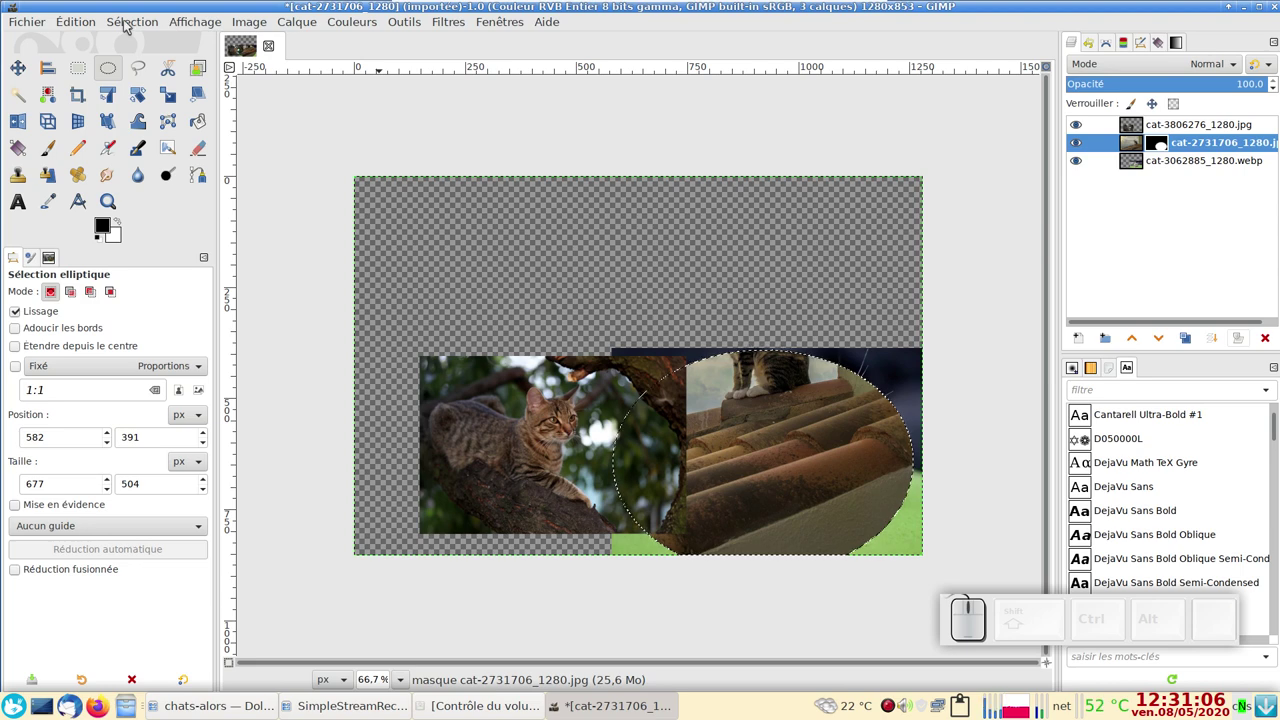
# Clear the selection and make the layer content active instead of the mask
pyautogui.click(134, 22)
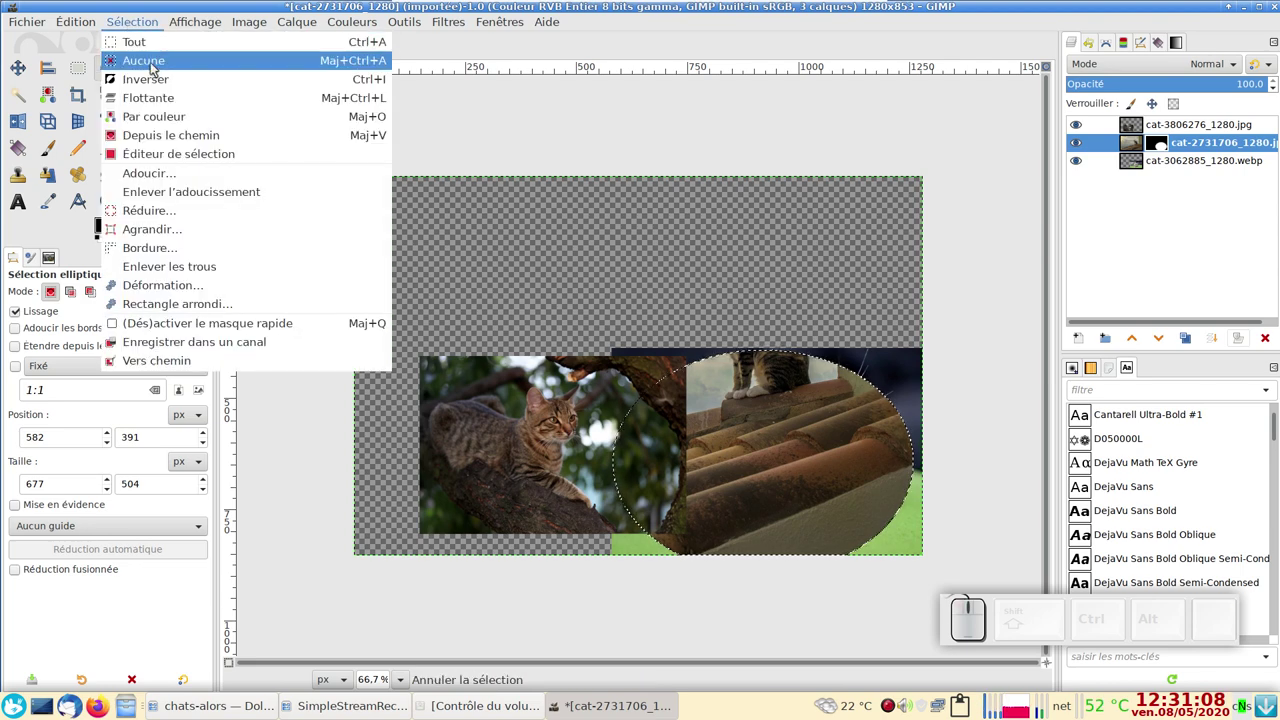
pyautogui.click(156, 67)
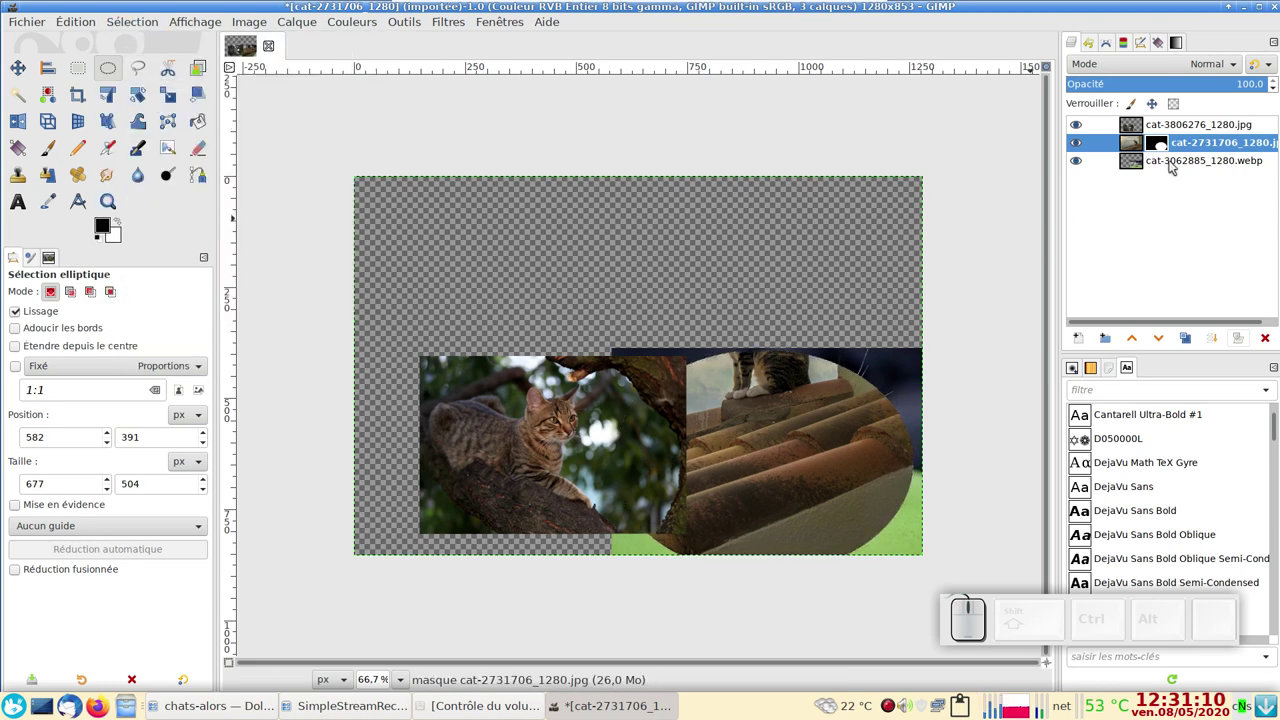
pyautogui.click(1158, 146)
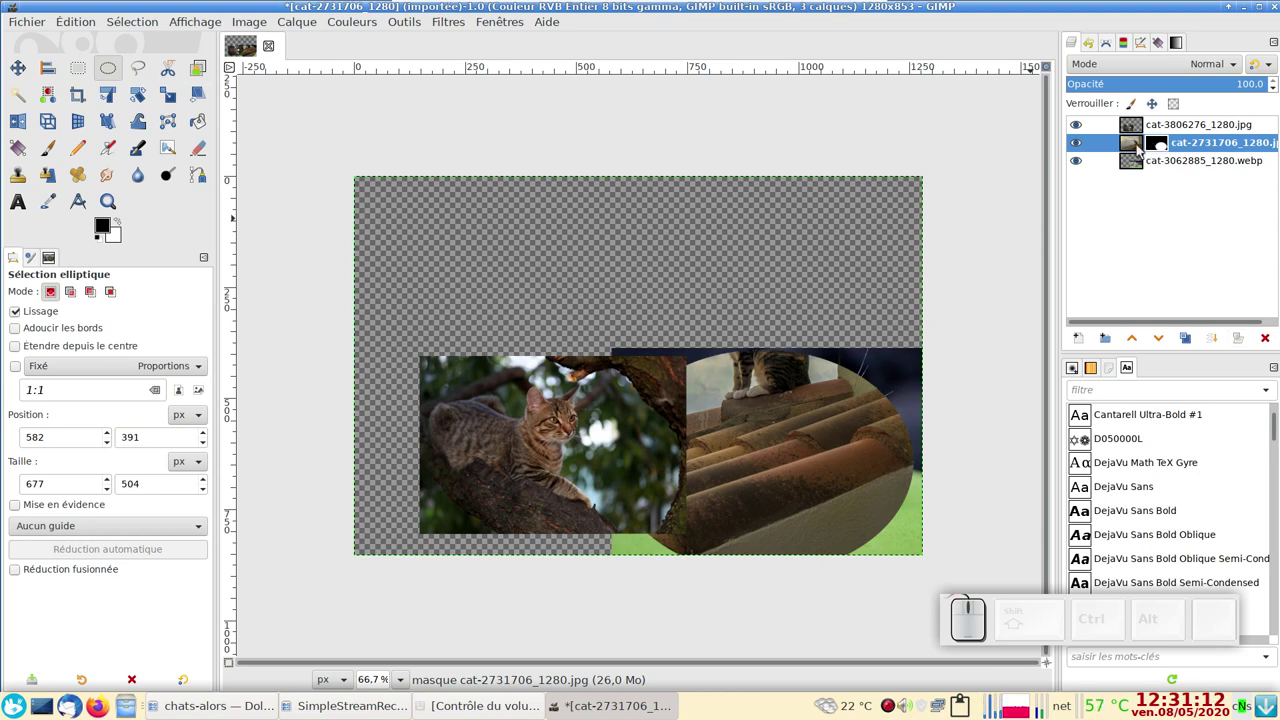
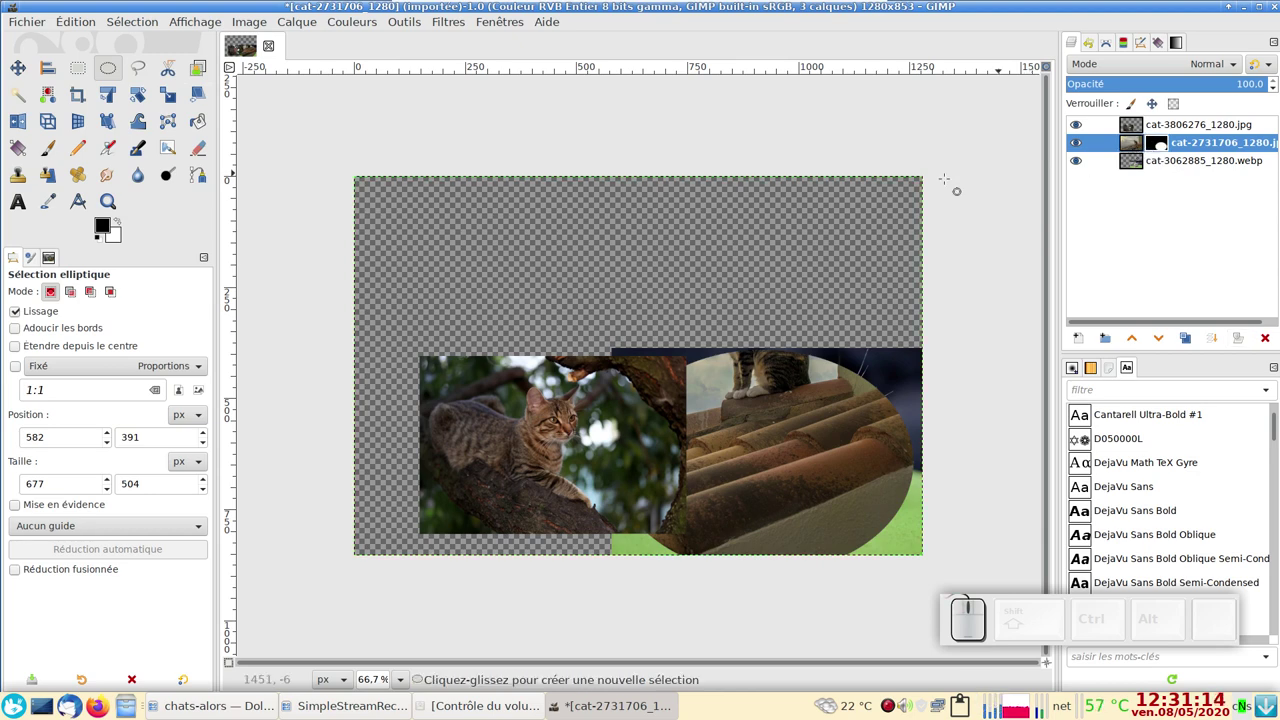
# Bring up the Colors adjustments to invert the rooftop layer's mask
pyautogui.click(362, 28)
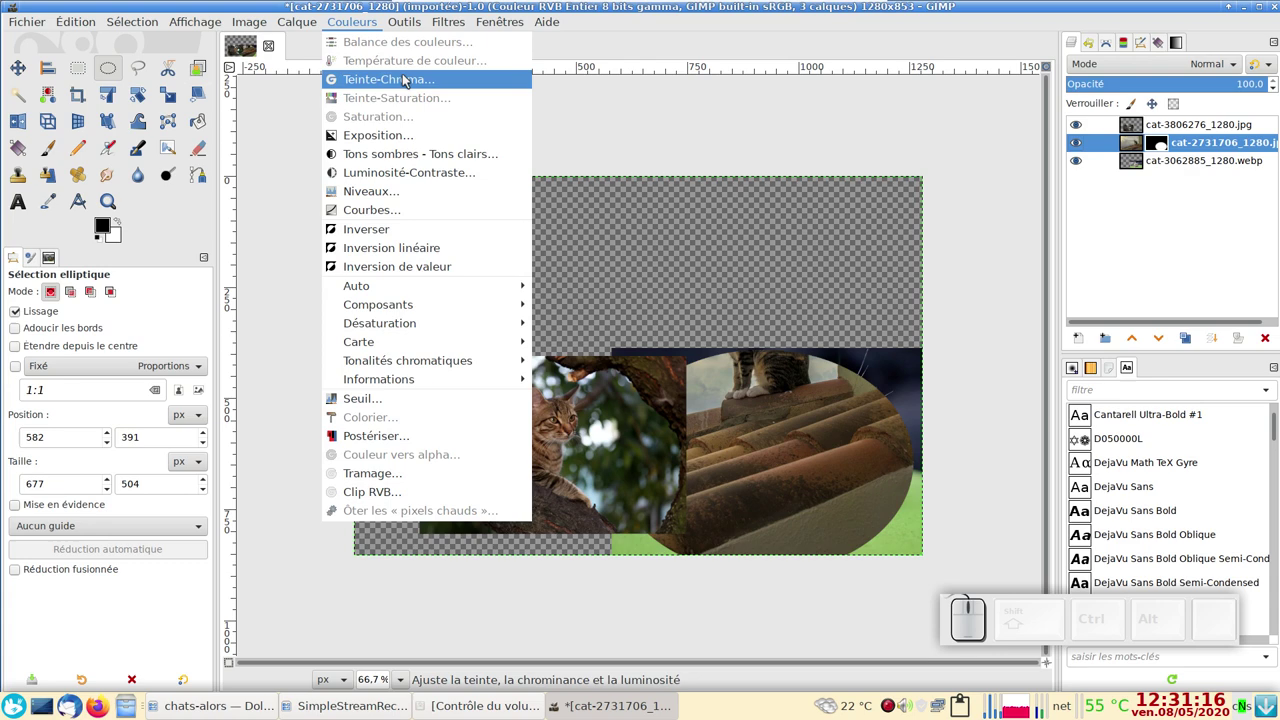
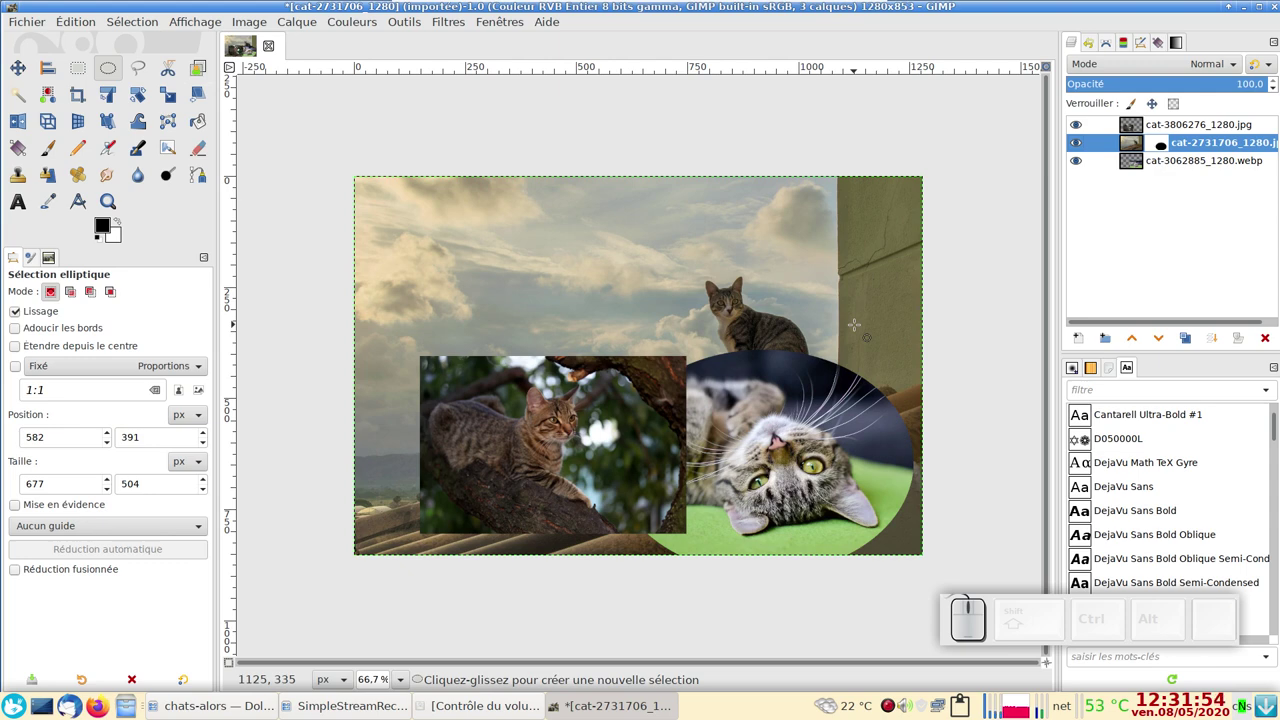
# Select all, target the oval mask and copy its pixels to the clipboard
pyautogui.press('ctrl+a')
pyautogui.click(132, 23)
pyautogui.click(158, 43)
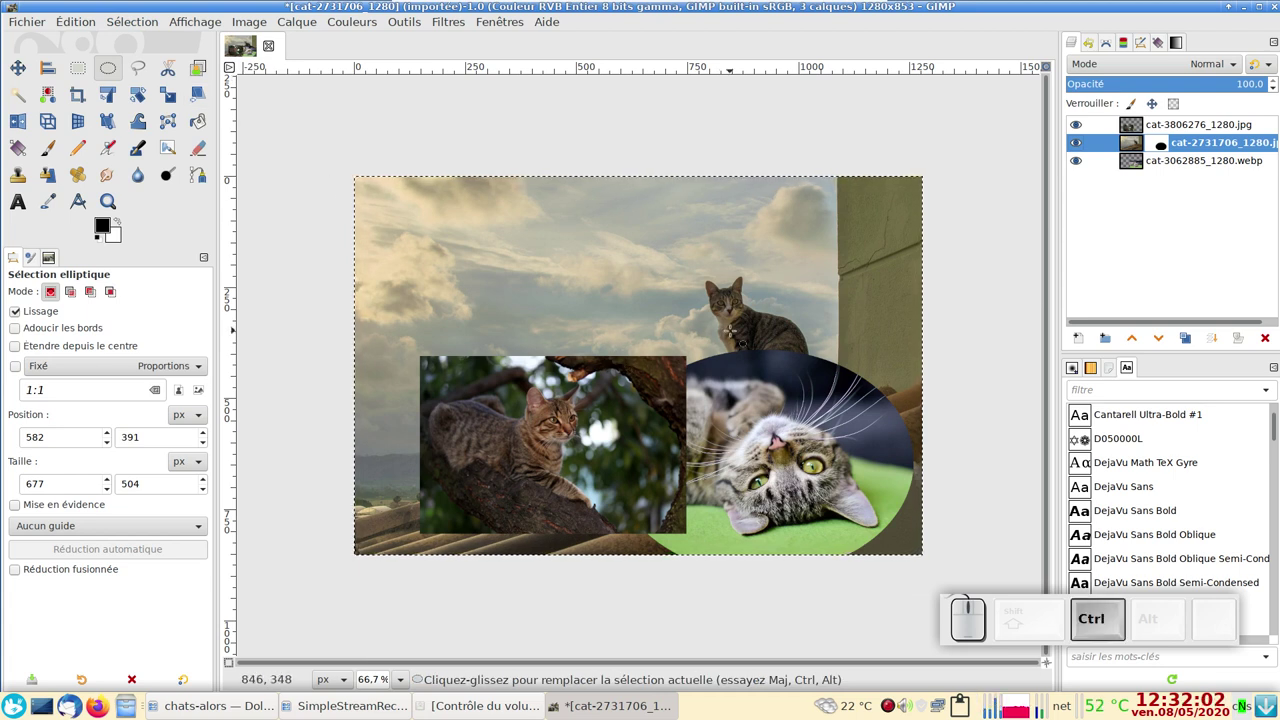
pyautogui.press('ctrl+c')
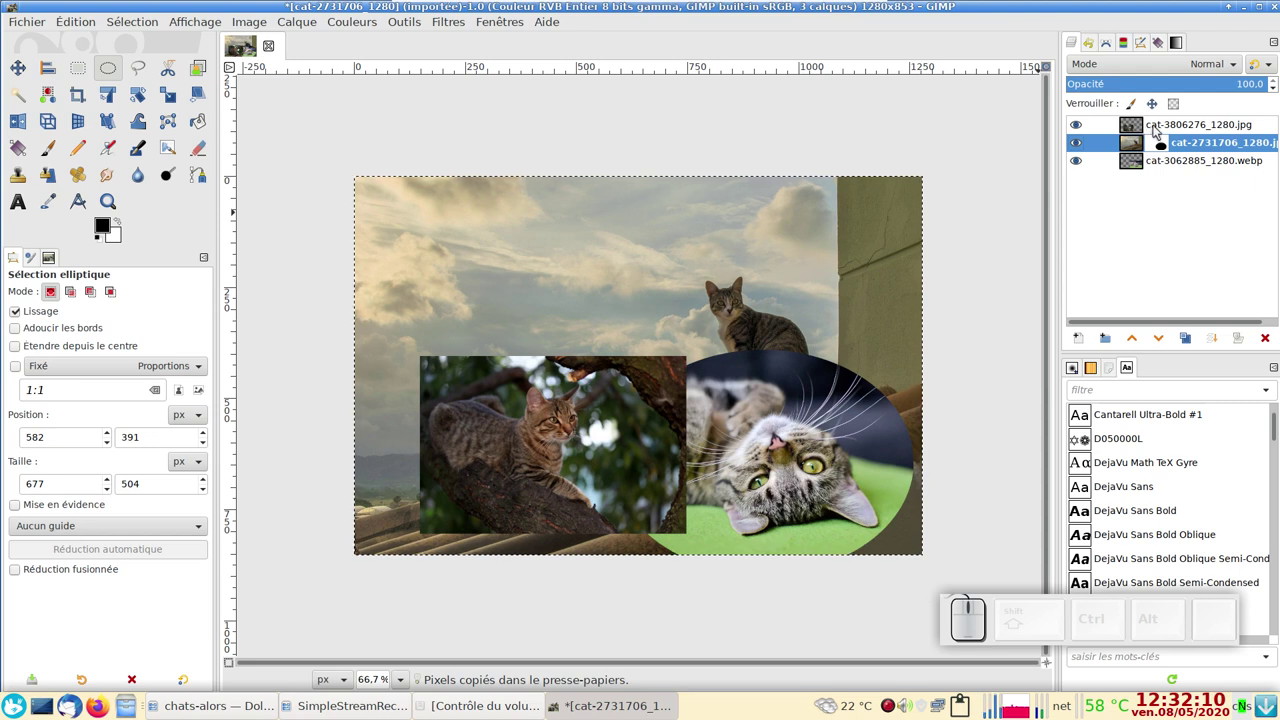
pyautogui.click(1155, 132)
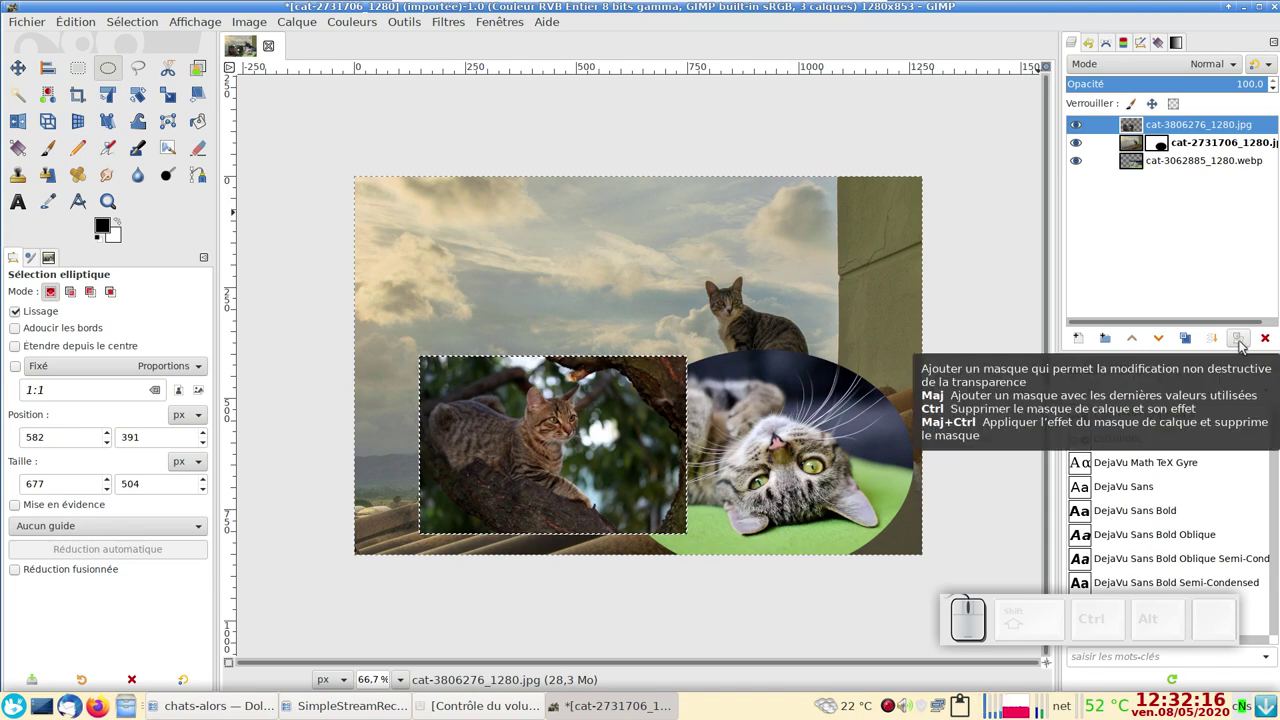
pyautogui.click(1245, 345)
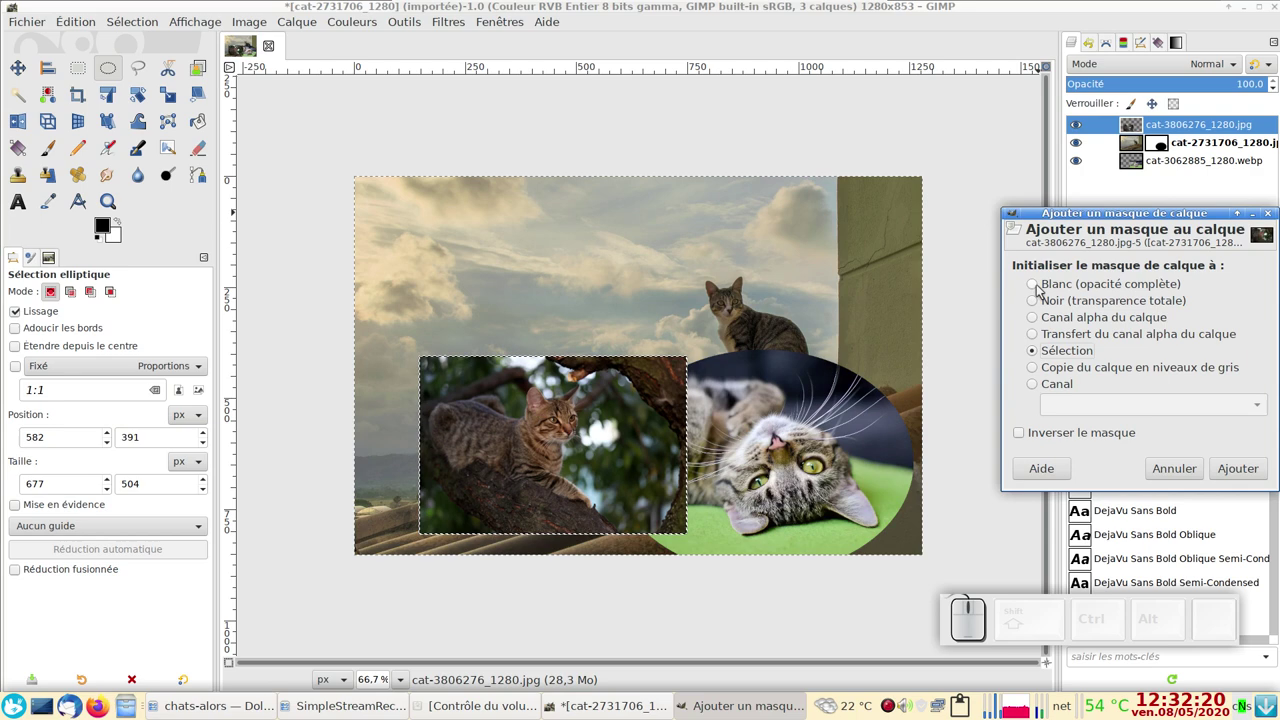
pyautogui.click(1040, 289)
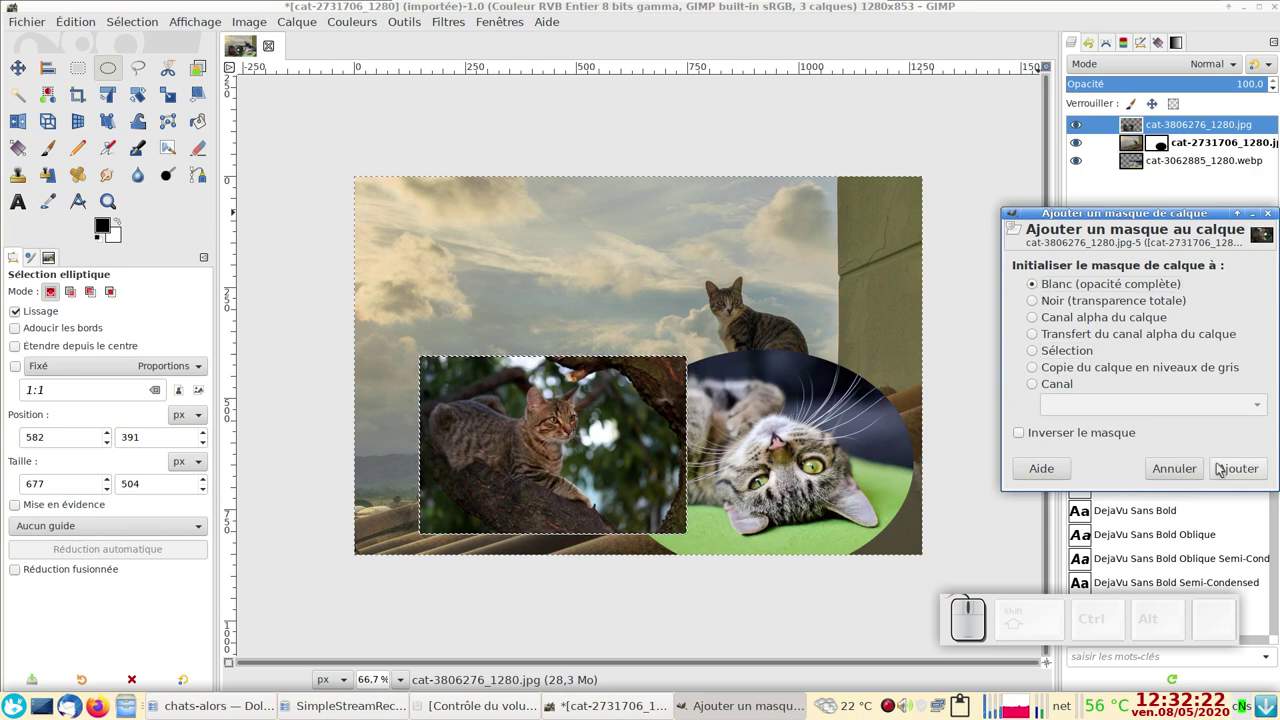
pyautogui.click(1243, 473)
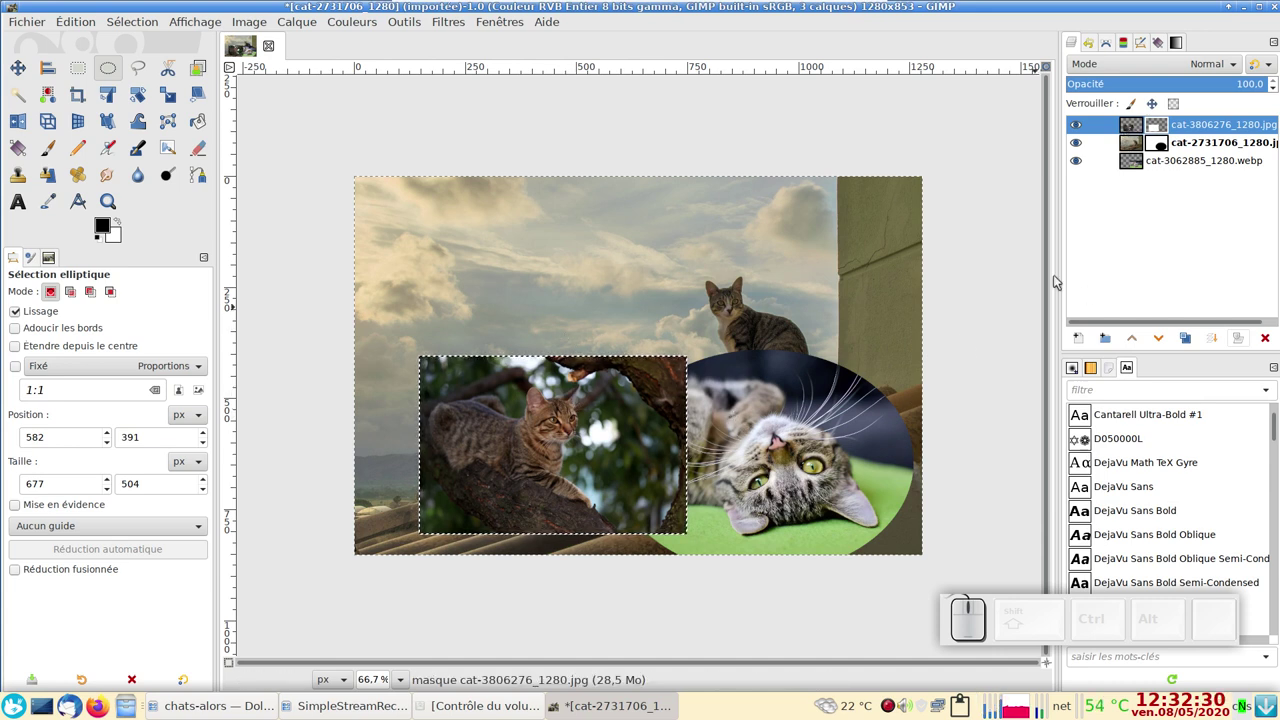
pyautogui.press('ctrl+z')
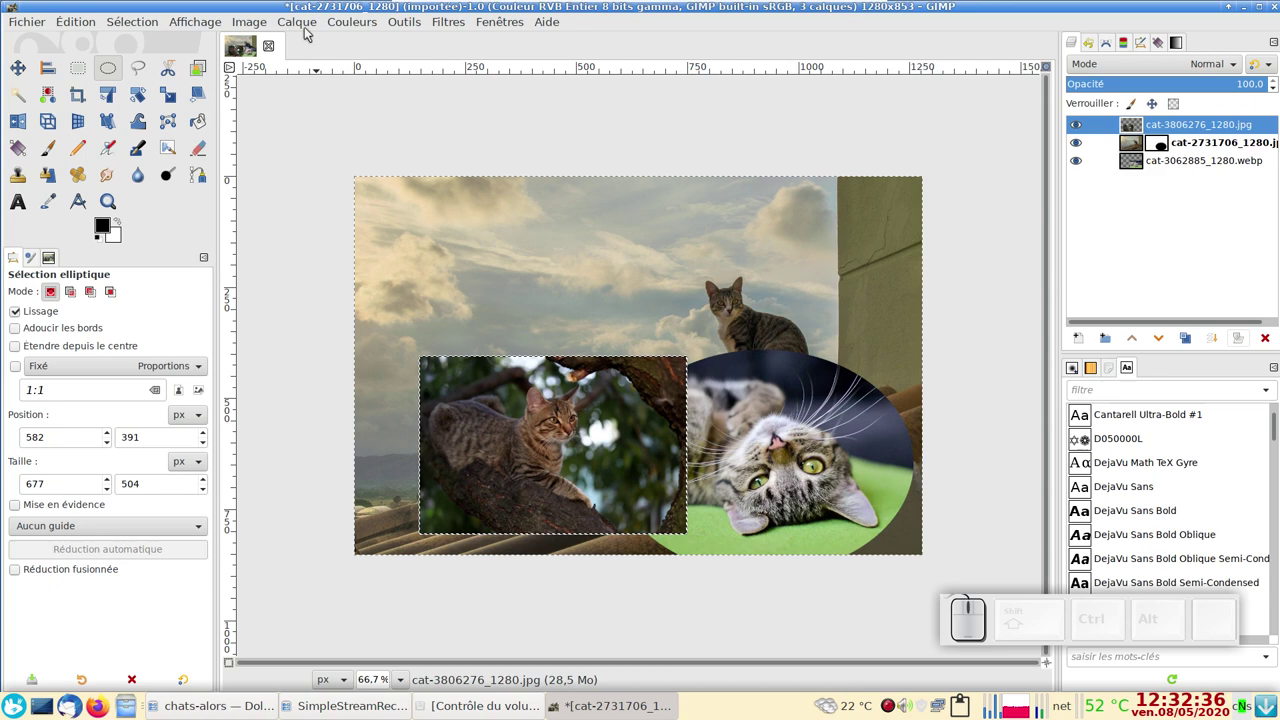
# Extend the tree-cat layer to the full image size
pyautogui.click(306, 26)
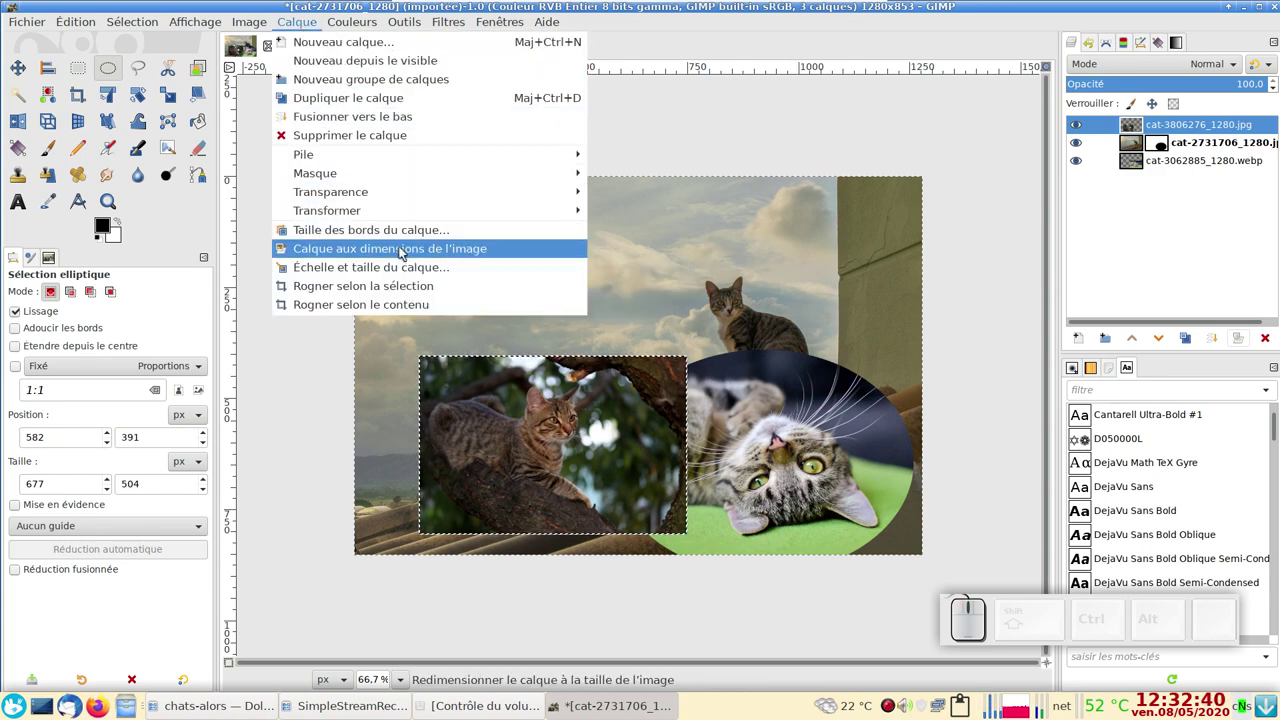
pyautogui.click(412, 253)
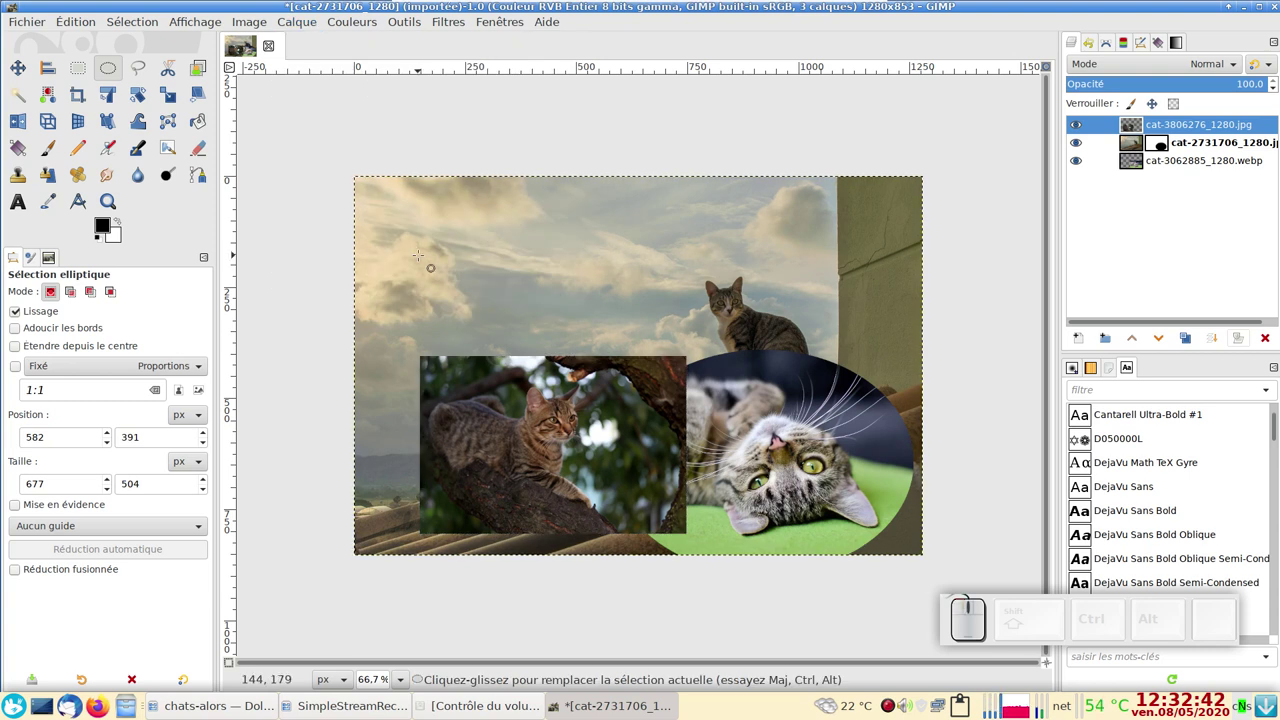
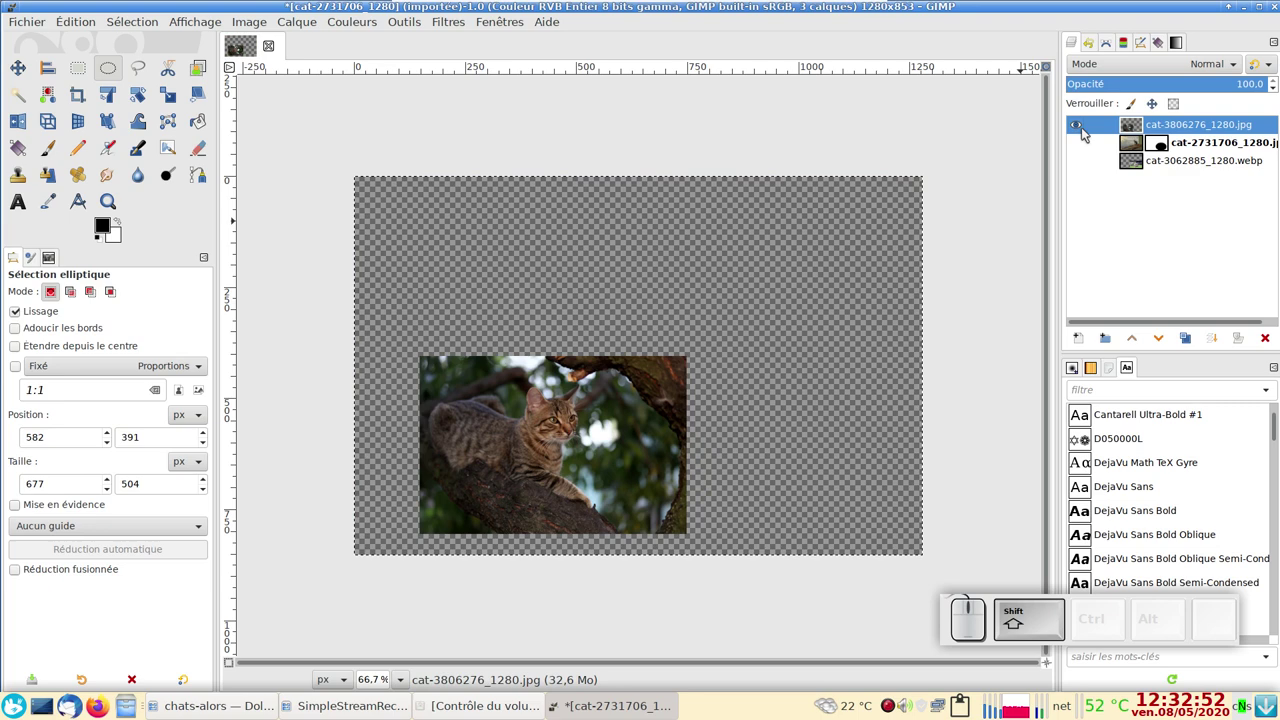
# Shift-toggle the tree-cat layer's visibility to view it alone, then show all layers again
pyautogui.click(1082, 130)
pyautogui.click(1082, 130)
pyautogui.click(1082, 130)
pyautogui.click(1082, 130)
pyautogui.click(1082, 130)
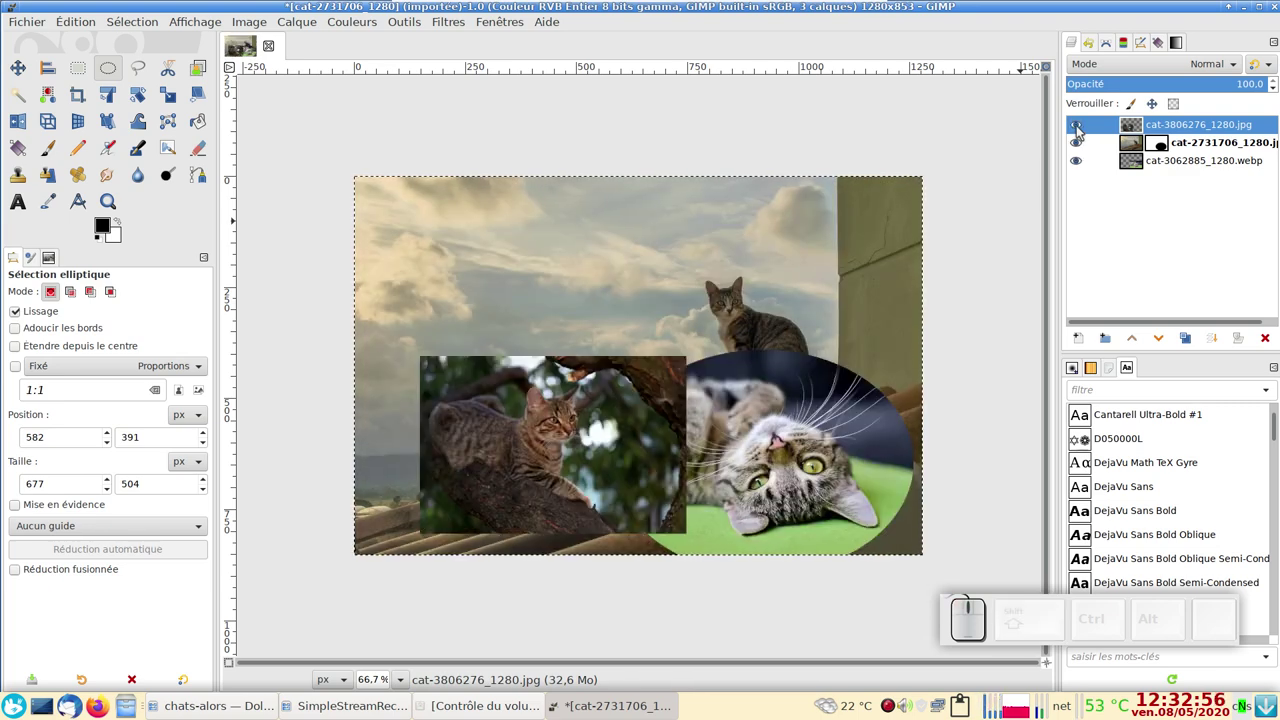
pyautogui.click(1081, 130)
pyautogui.click(1081, 130)
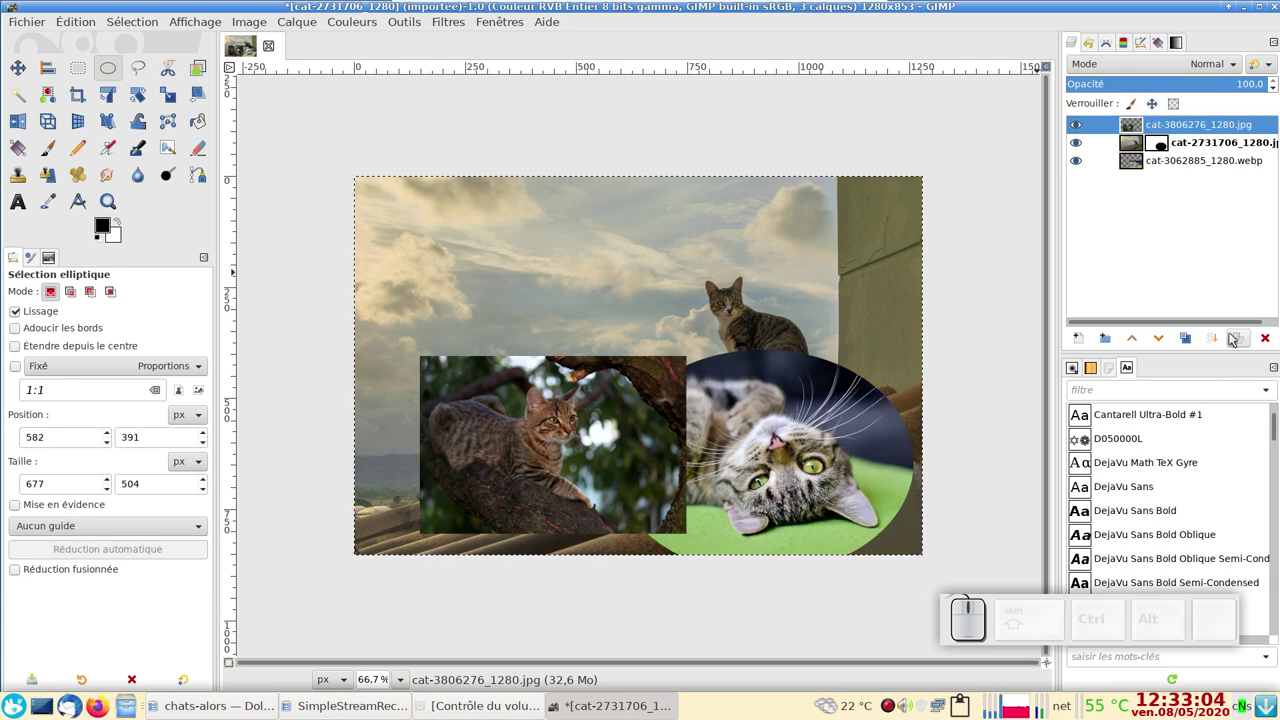
# Add a white mask to the tree-cat layer, paste the copied oval into it and anchor it
pyautogui.click(1247, 342)
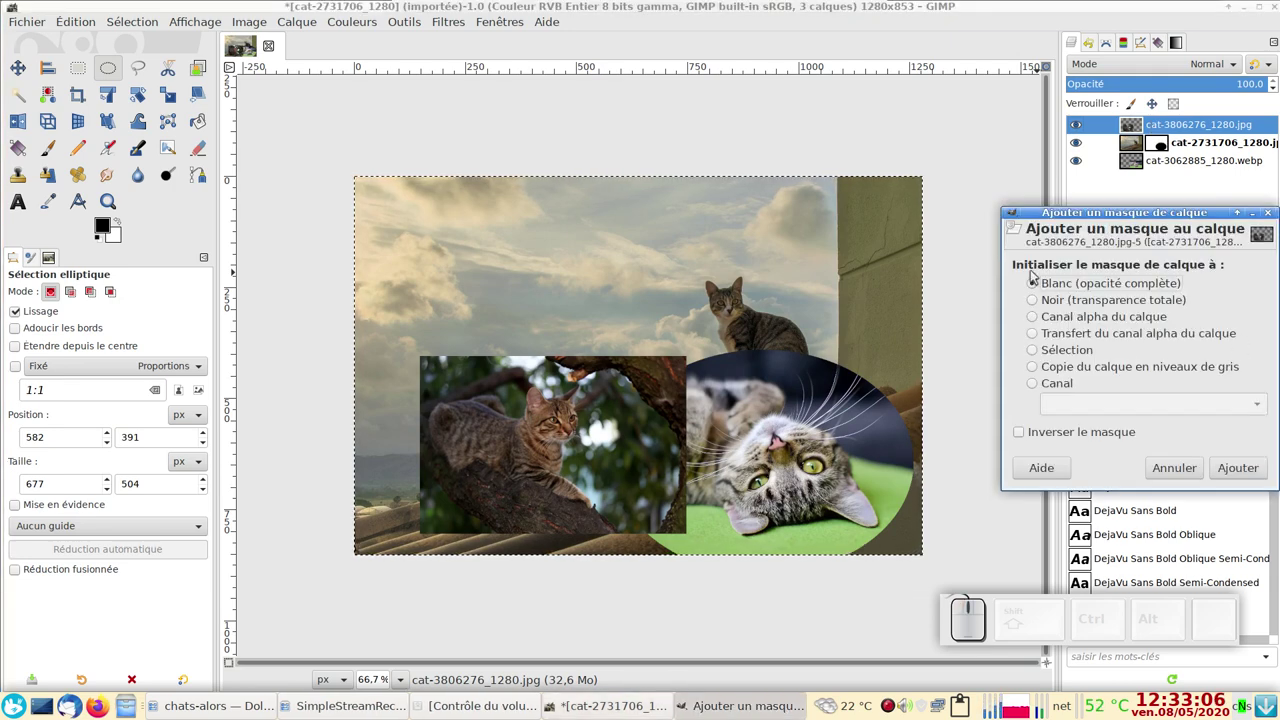
pyautogui.click(1236, 478)
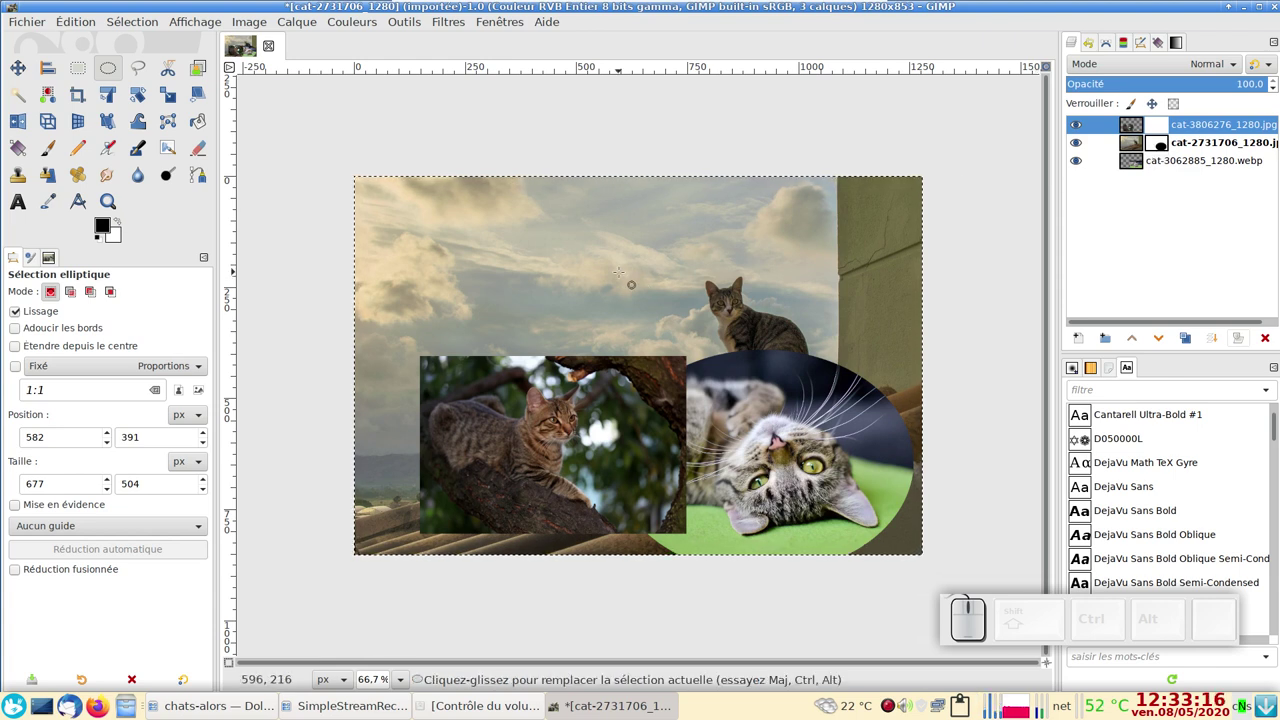
pyautogui.press('ctrl+v')
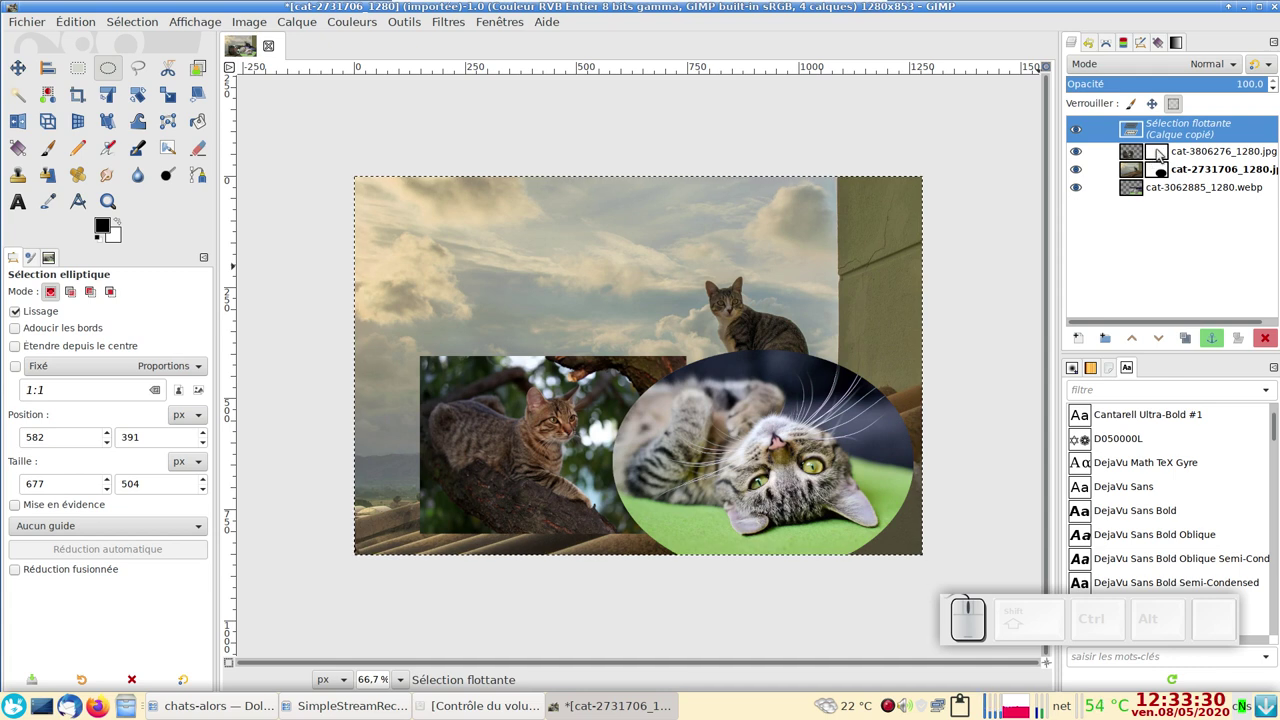
pyautogui.click(1209, 342)
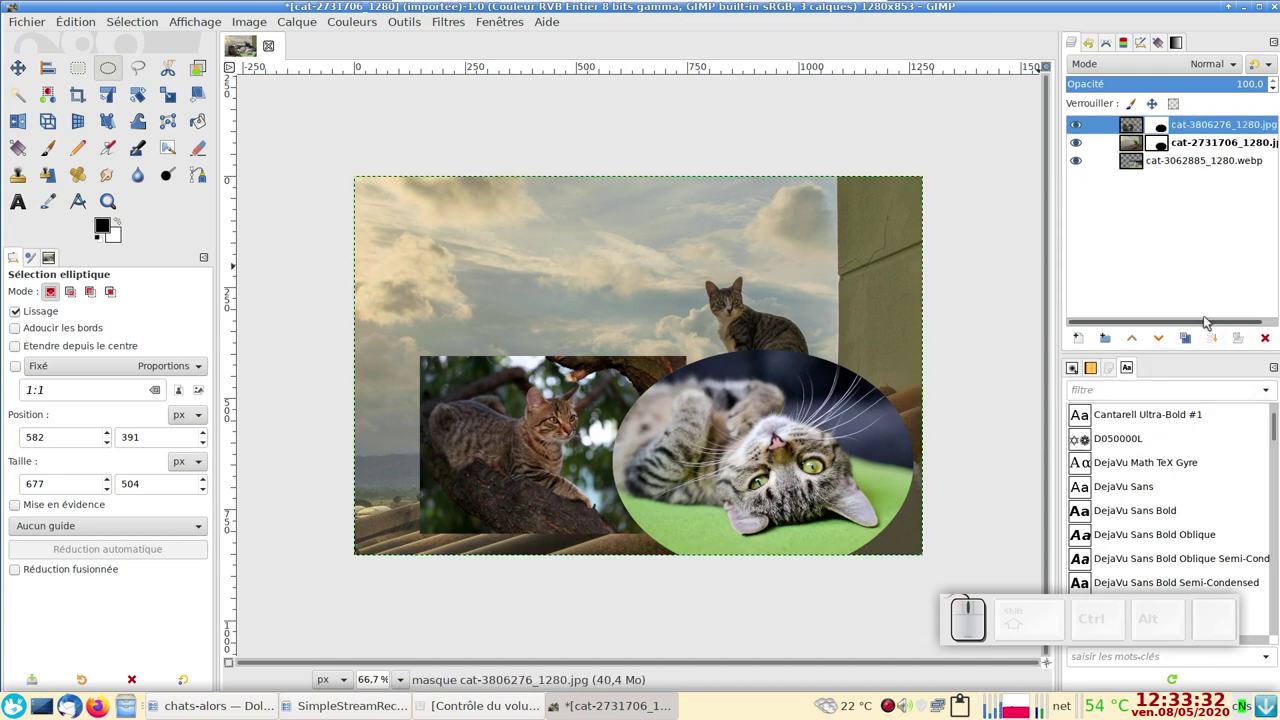
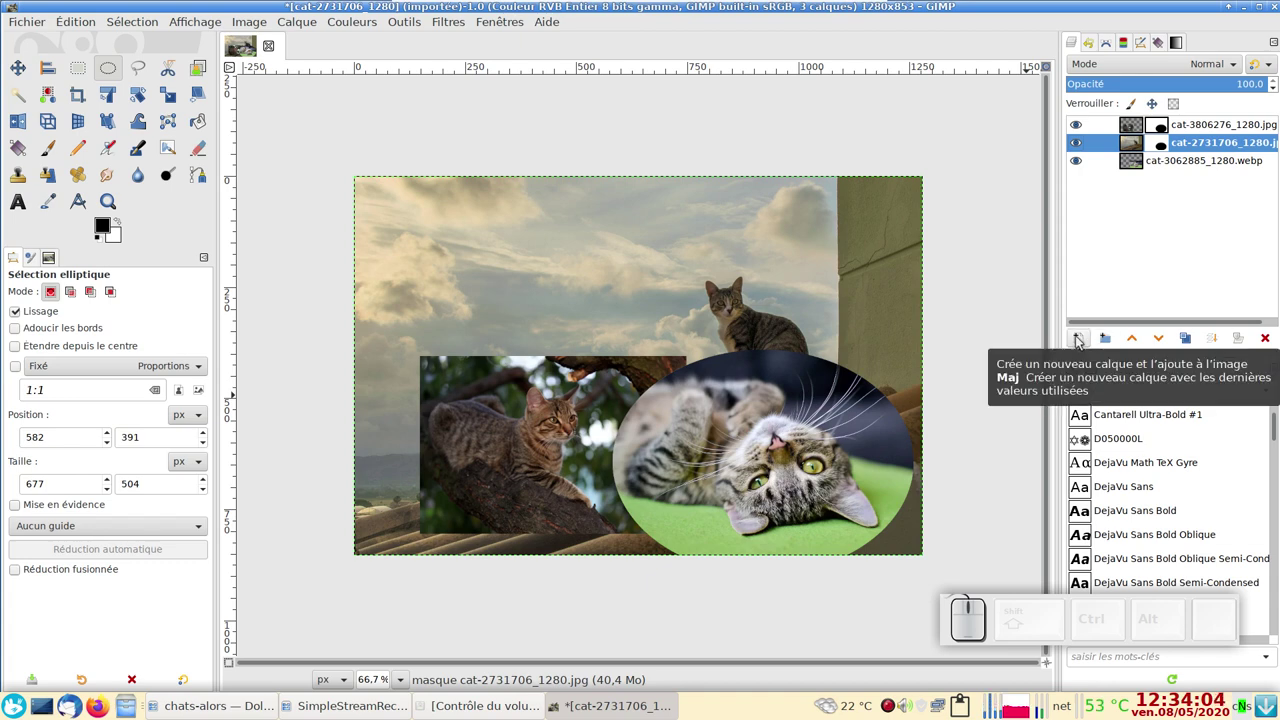
# Create a new transparent layer 'Calque' and raise it to the top of the stack
pyautogui.click(1082, 338)
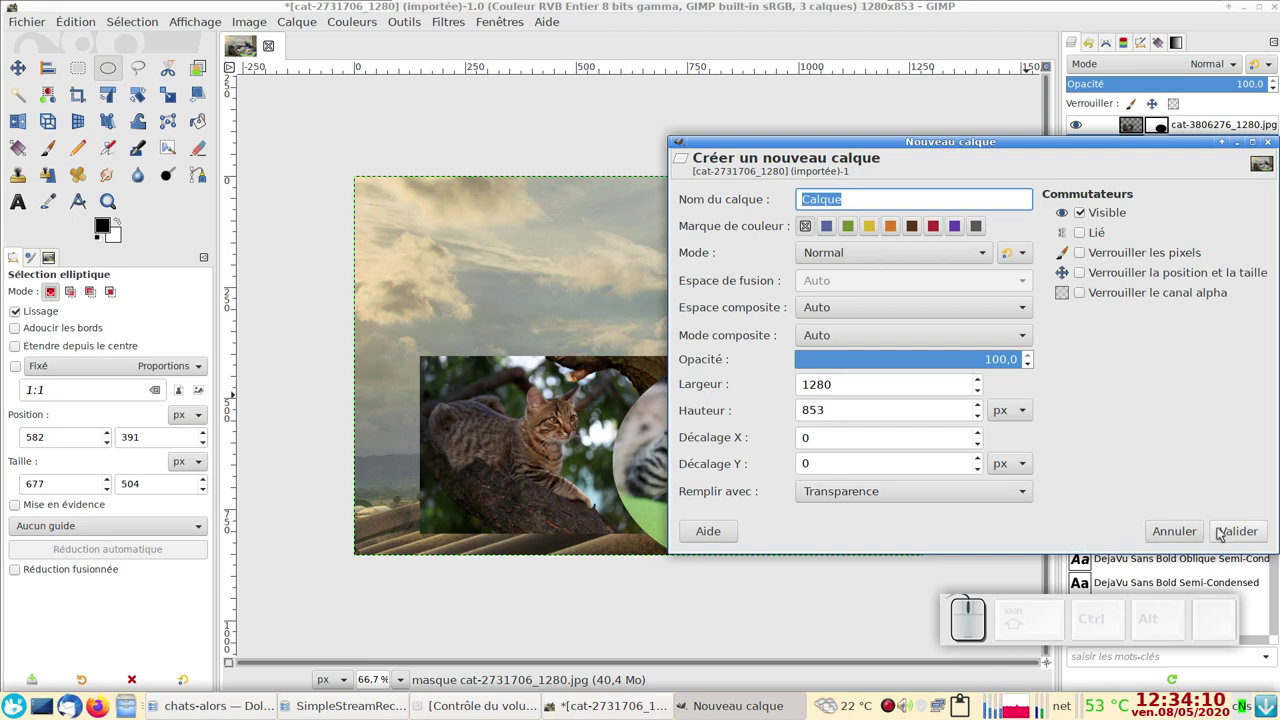
pyautogui.click(1223, 531)
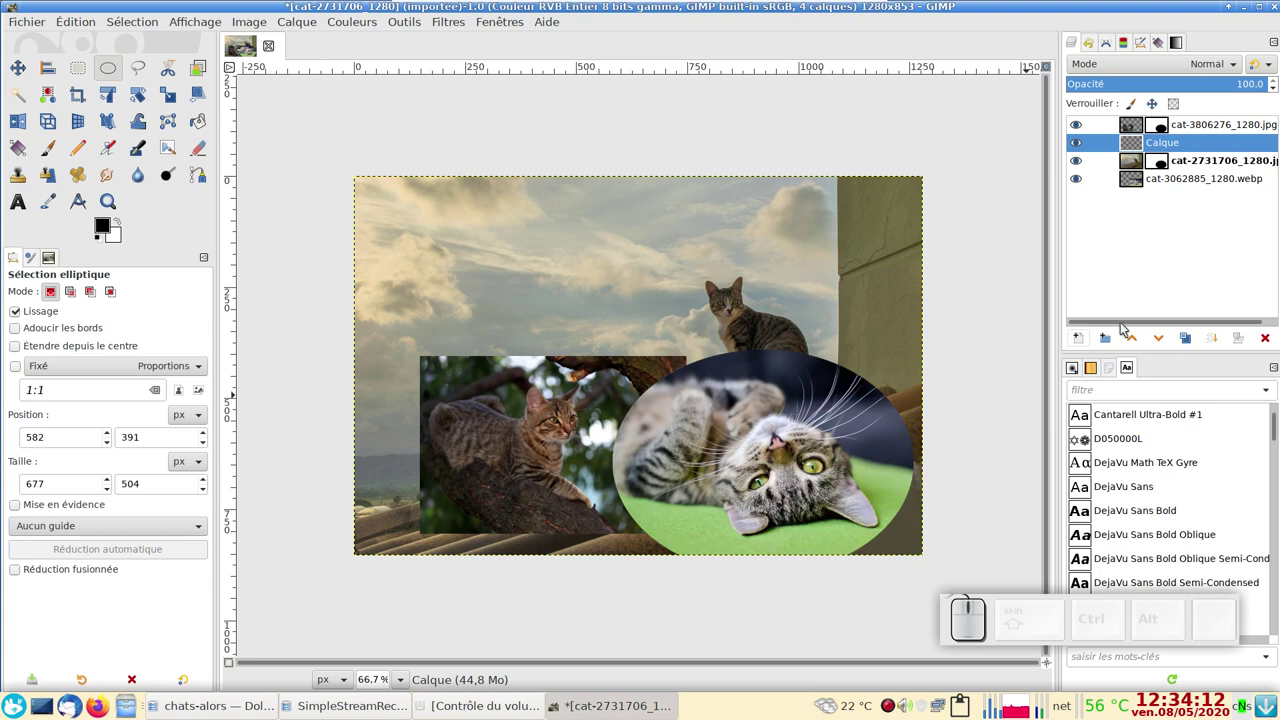
pyautogui.click(1132, 339)
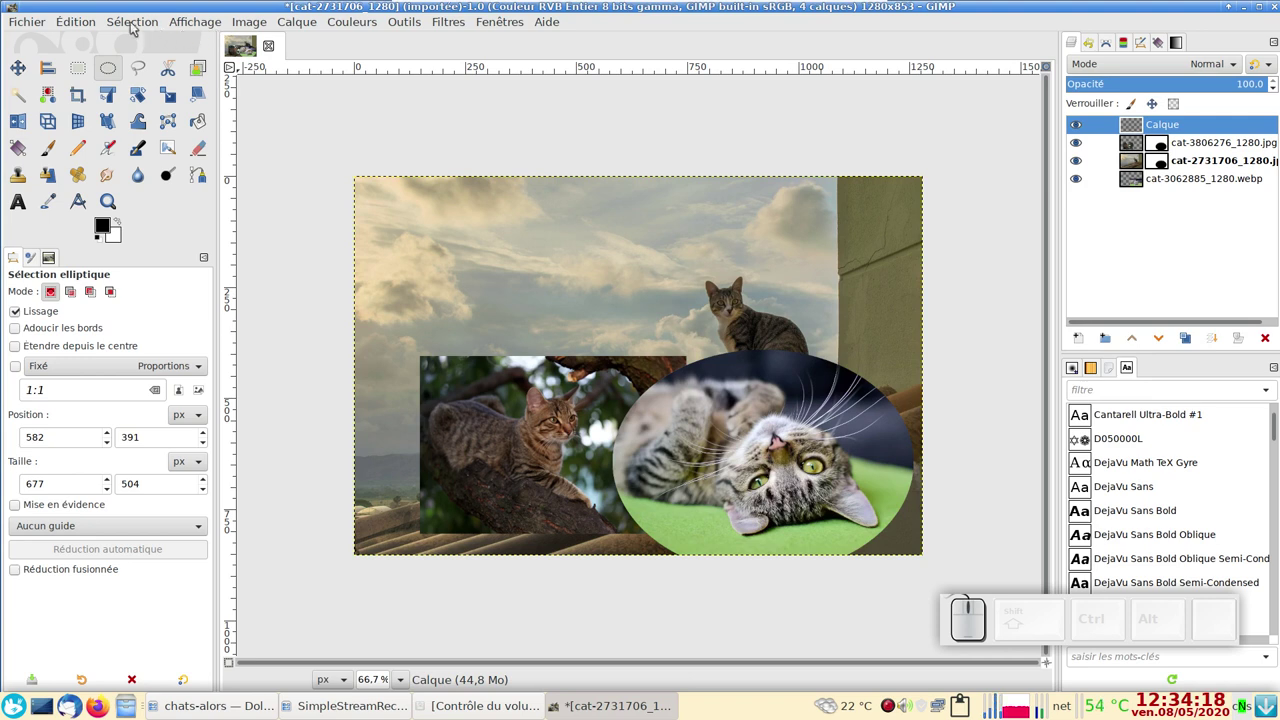
# Turn the saved oval path around the lying cat into a selection
pyautogui.click(137, 24)
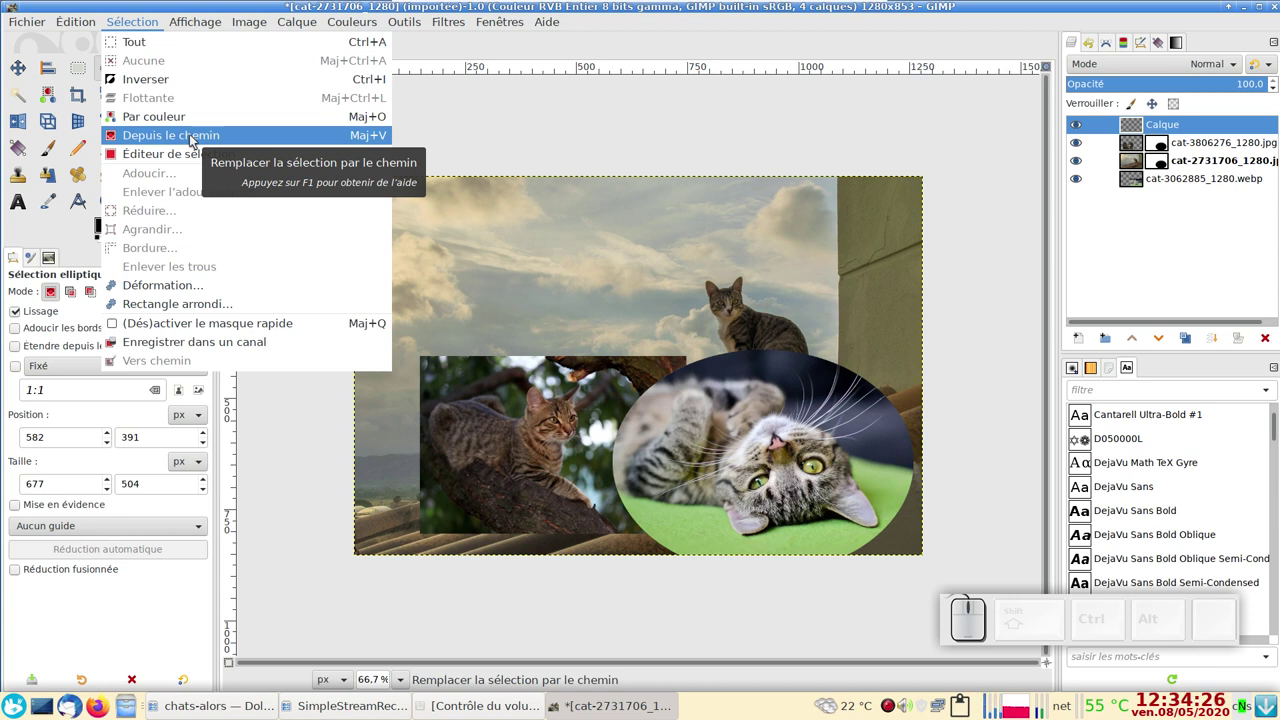
pyautogui.click(195, 139)
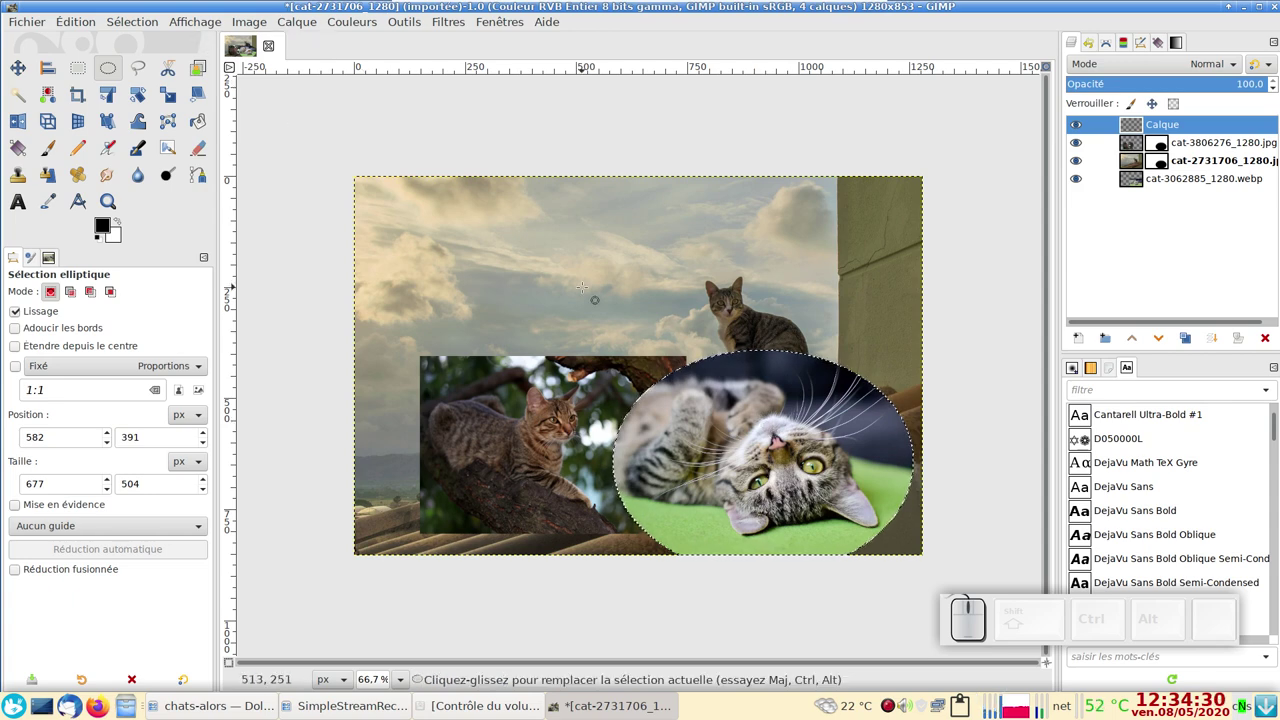
pyautogui.scroll(3)
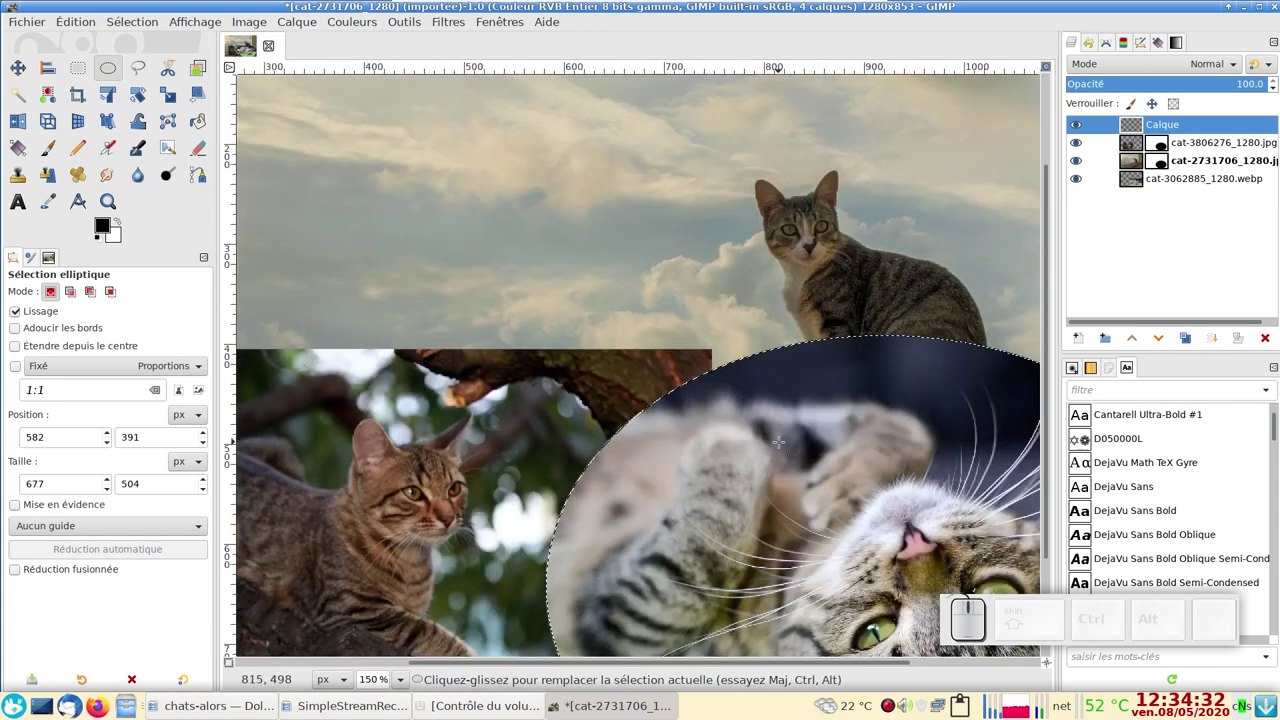
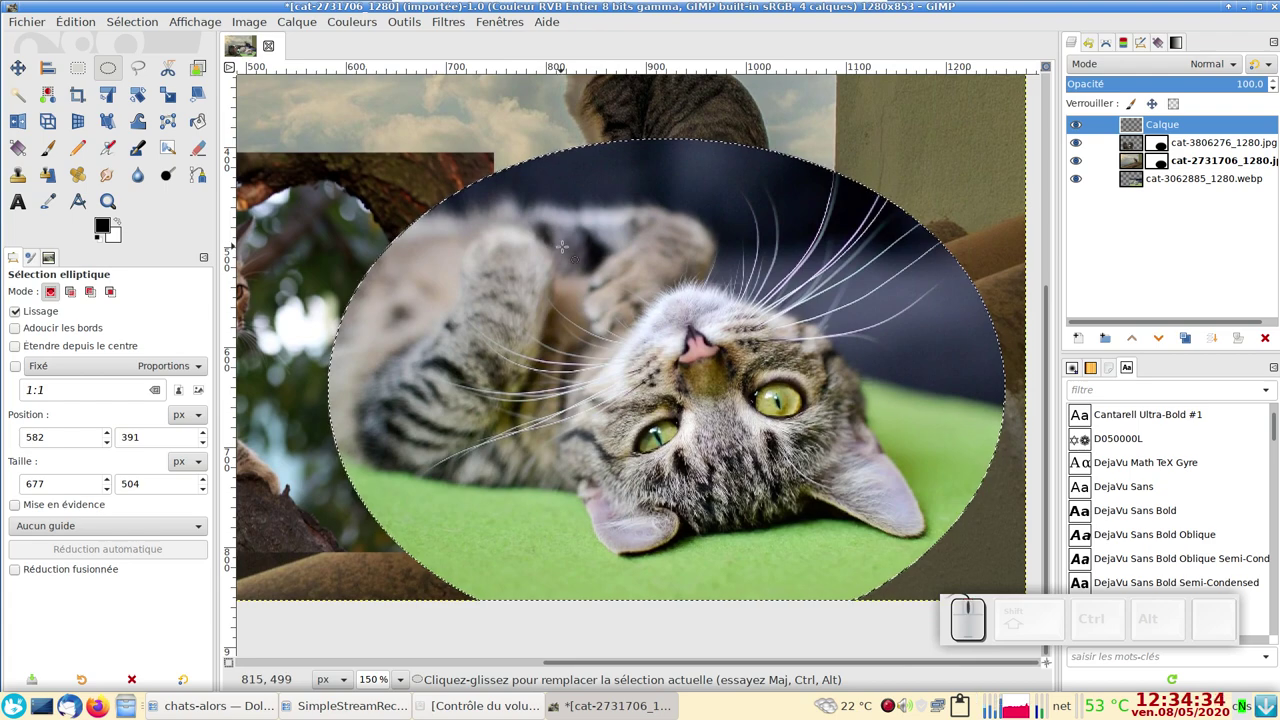
pyautogui.press('space')
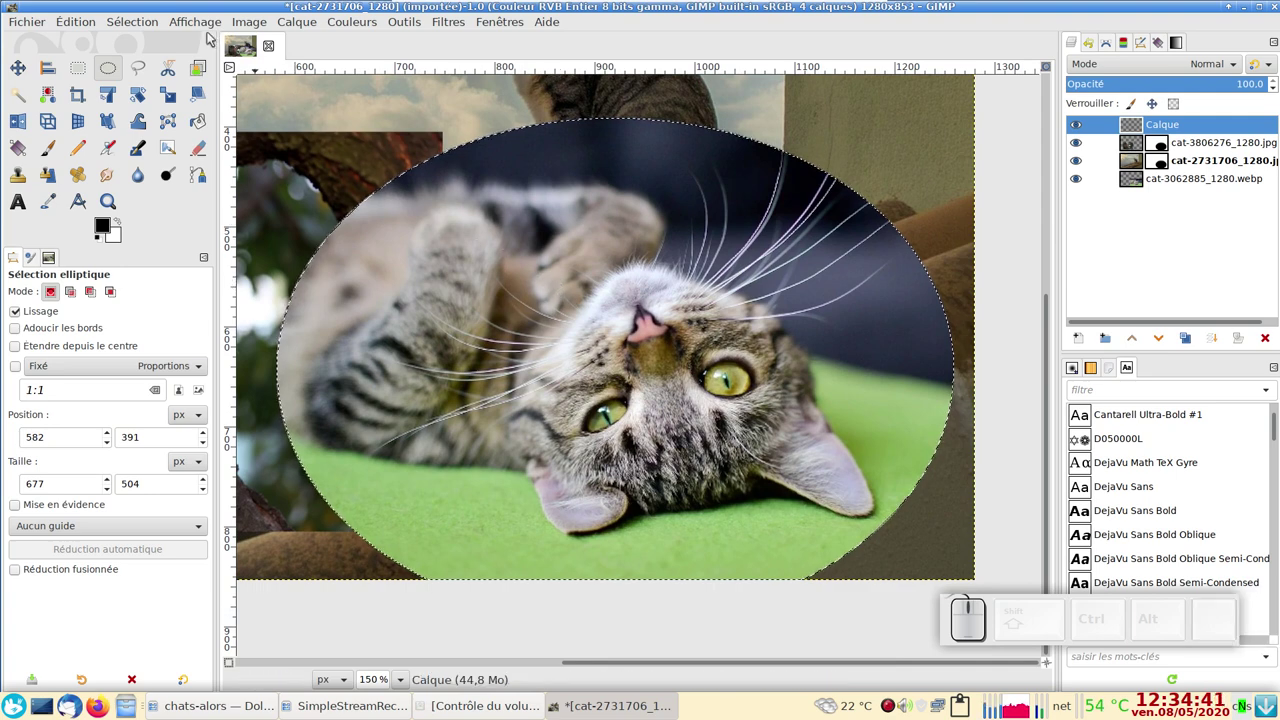
# Grow the oval selection outward by 5 pixels
pyautogui.click(115, 24)
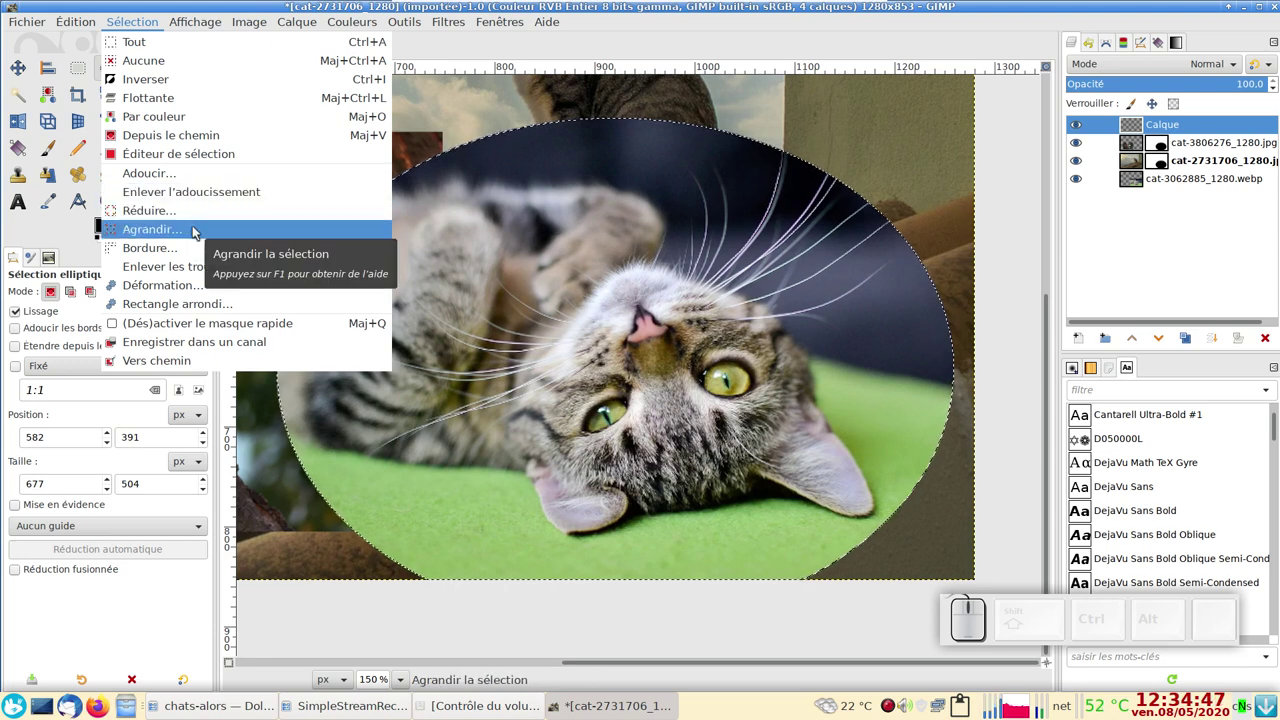
pyautogui.click(198, 231)
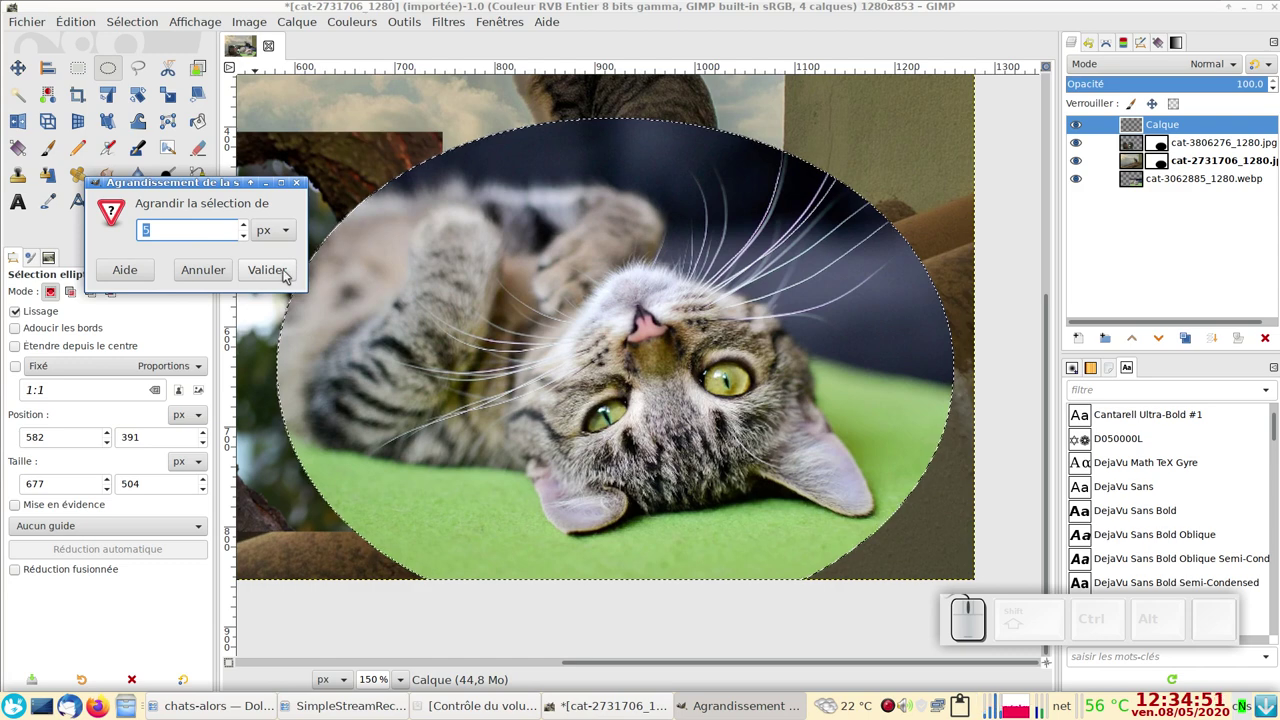
pyautogui.click(289, 272)
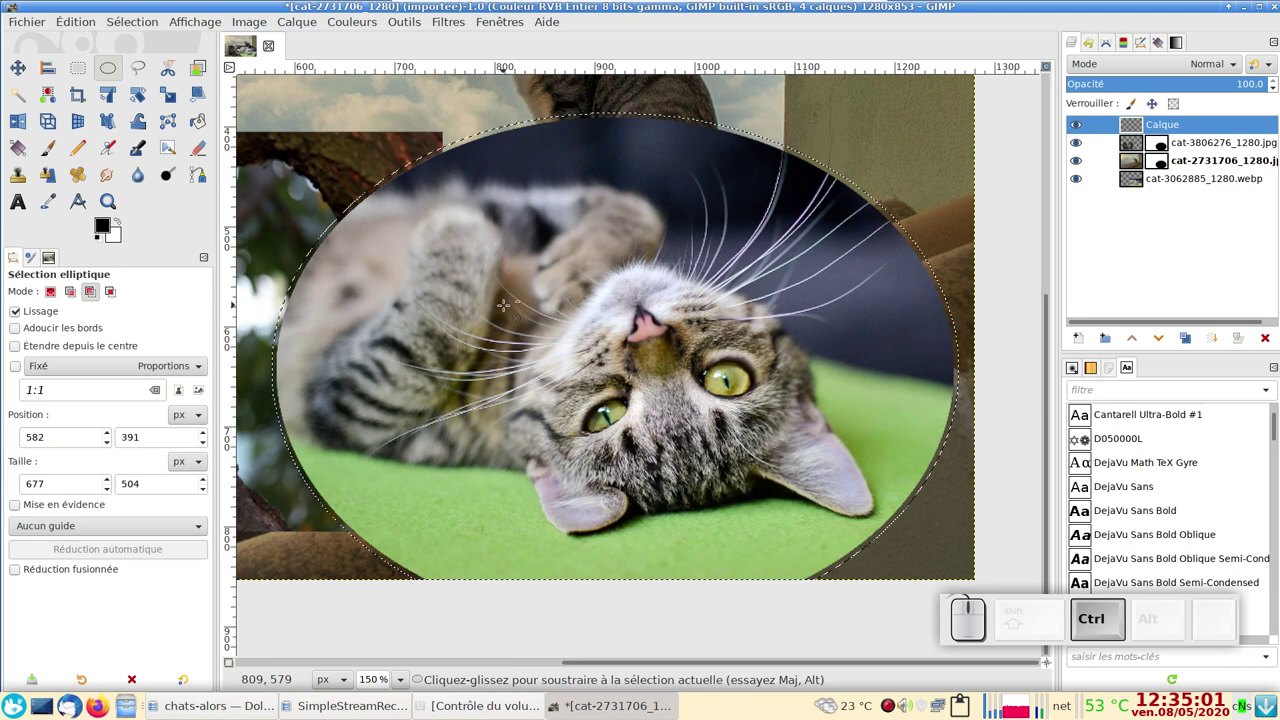
# Dismiss the layer attributes dialog without changes, keeping the grown oval selection
pyautogui.scroll(-3)
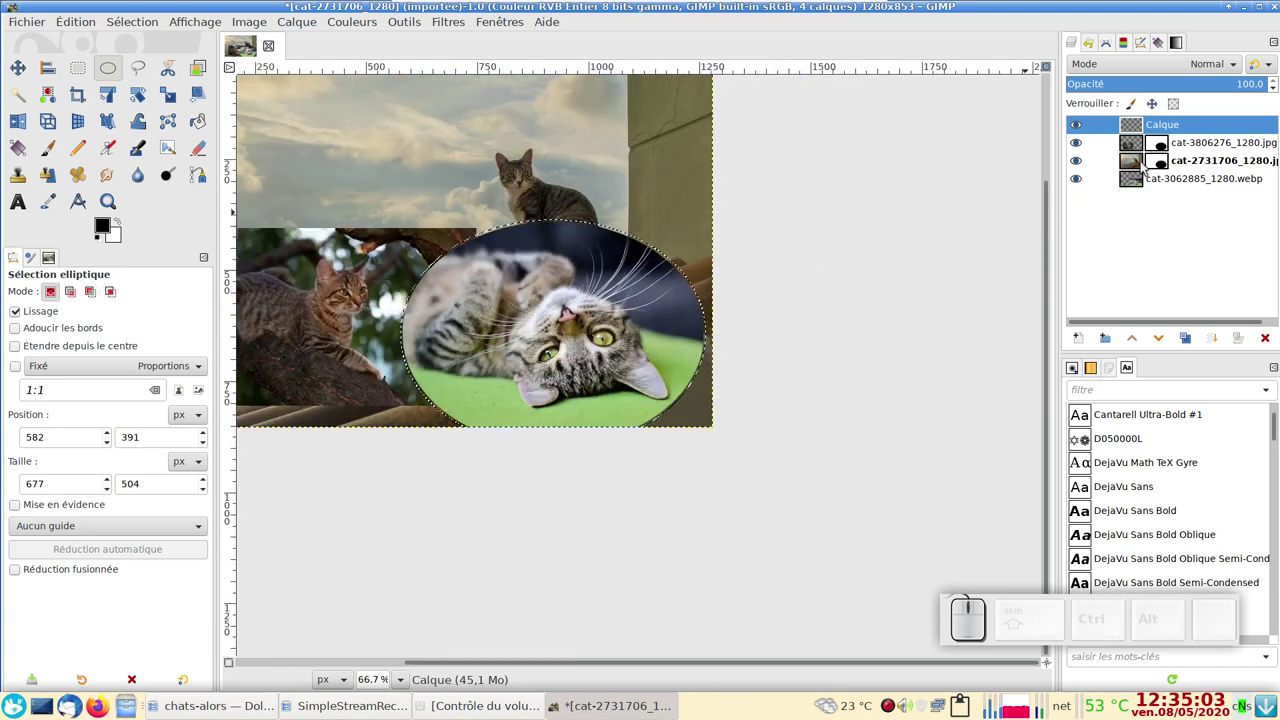
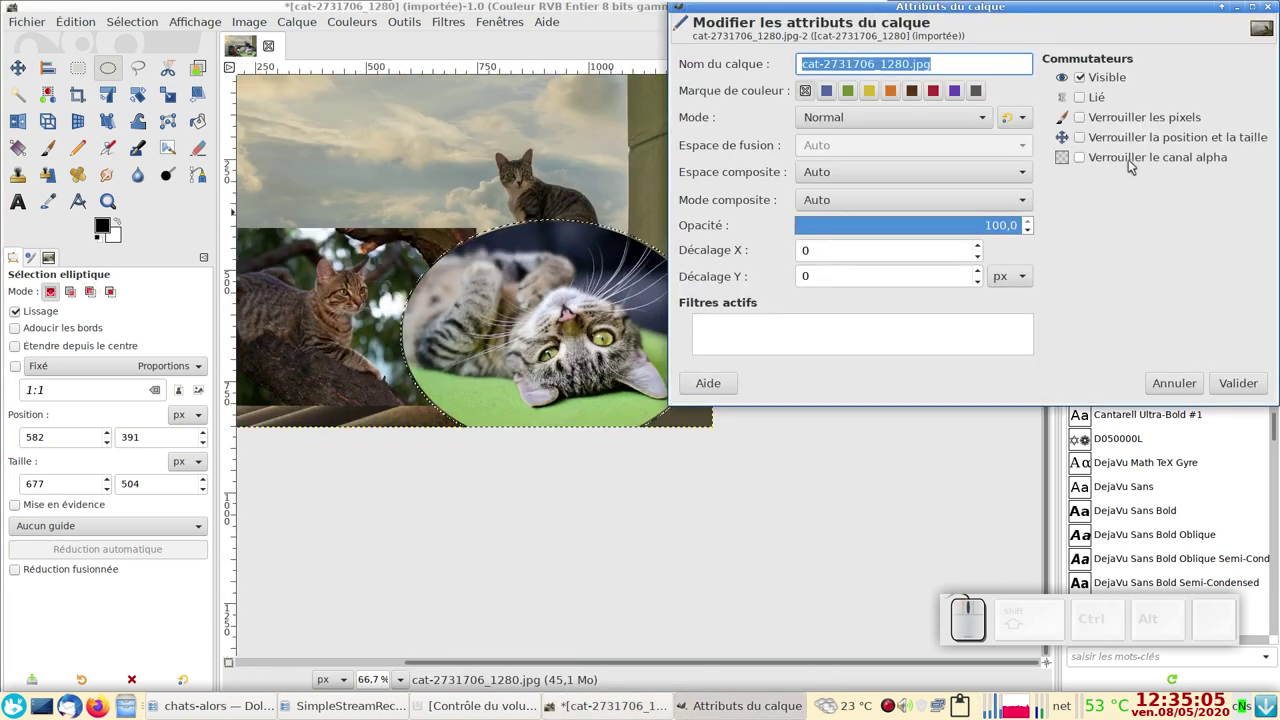
pyautogui.press('Escape')
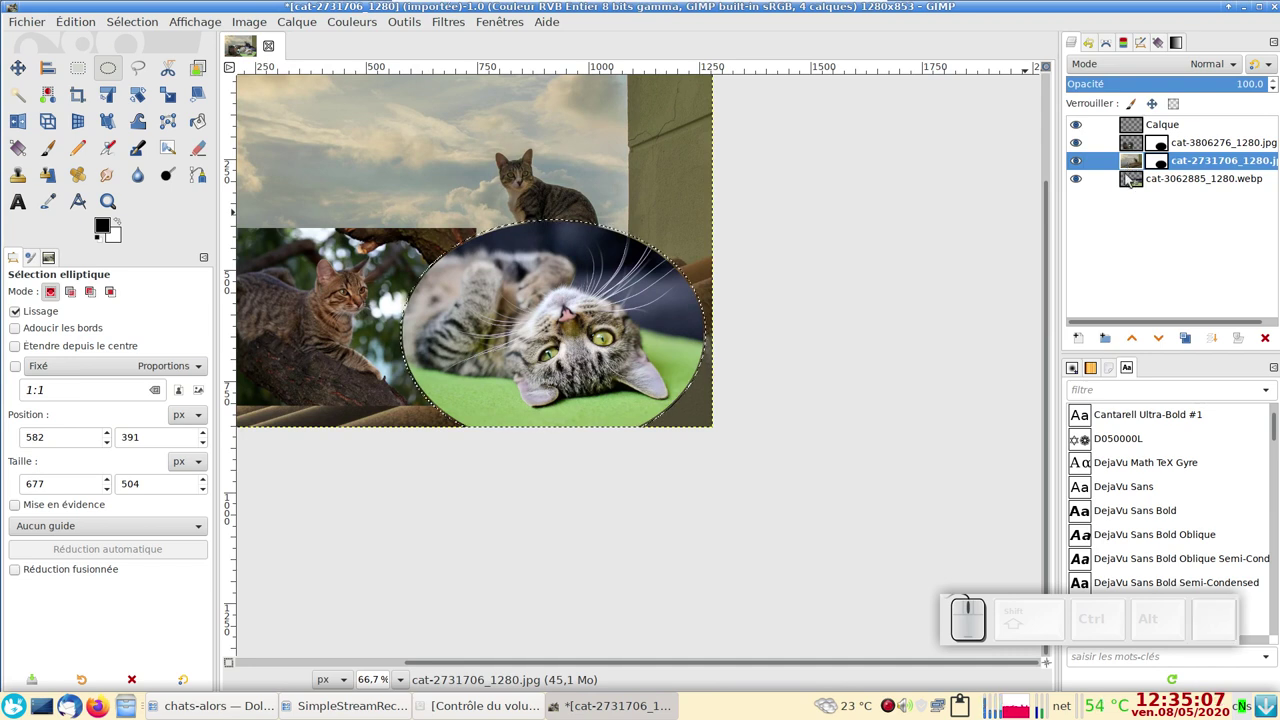
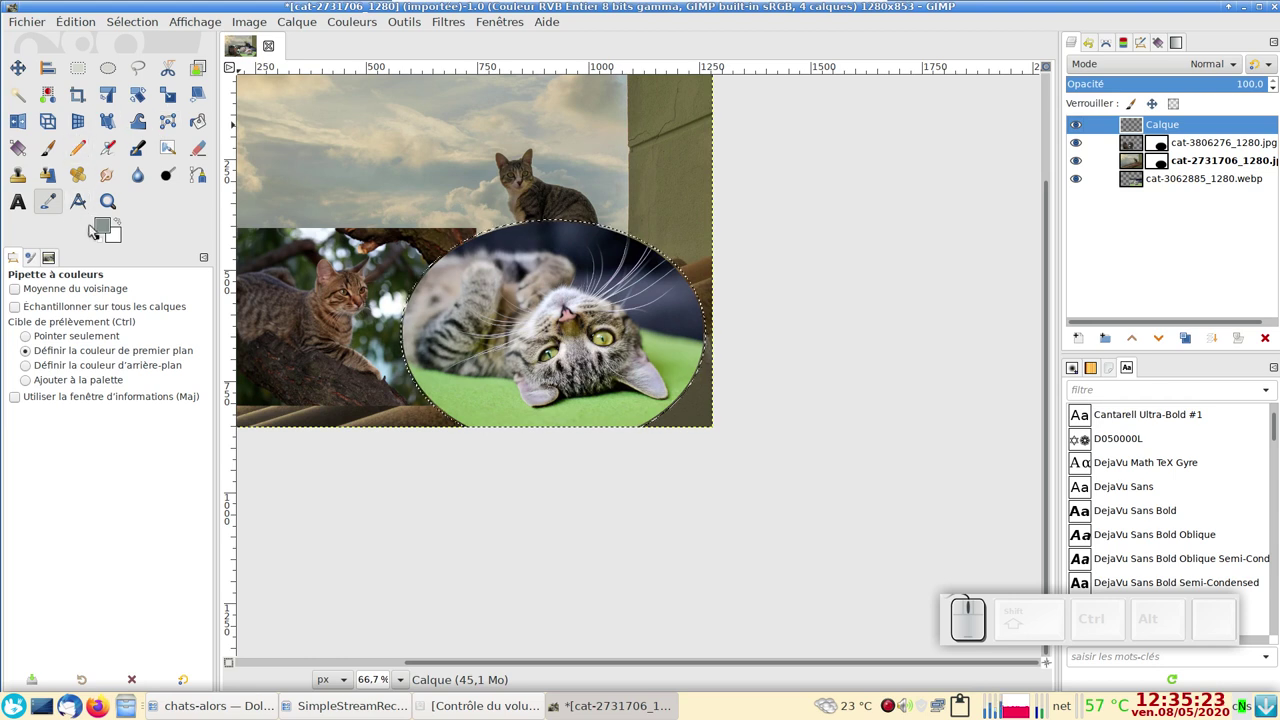
# Clear the selection, then copy the oval cat layer's mask to the clipboard
pyautogui.click(102, 228)
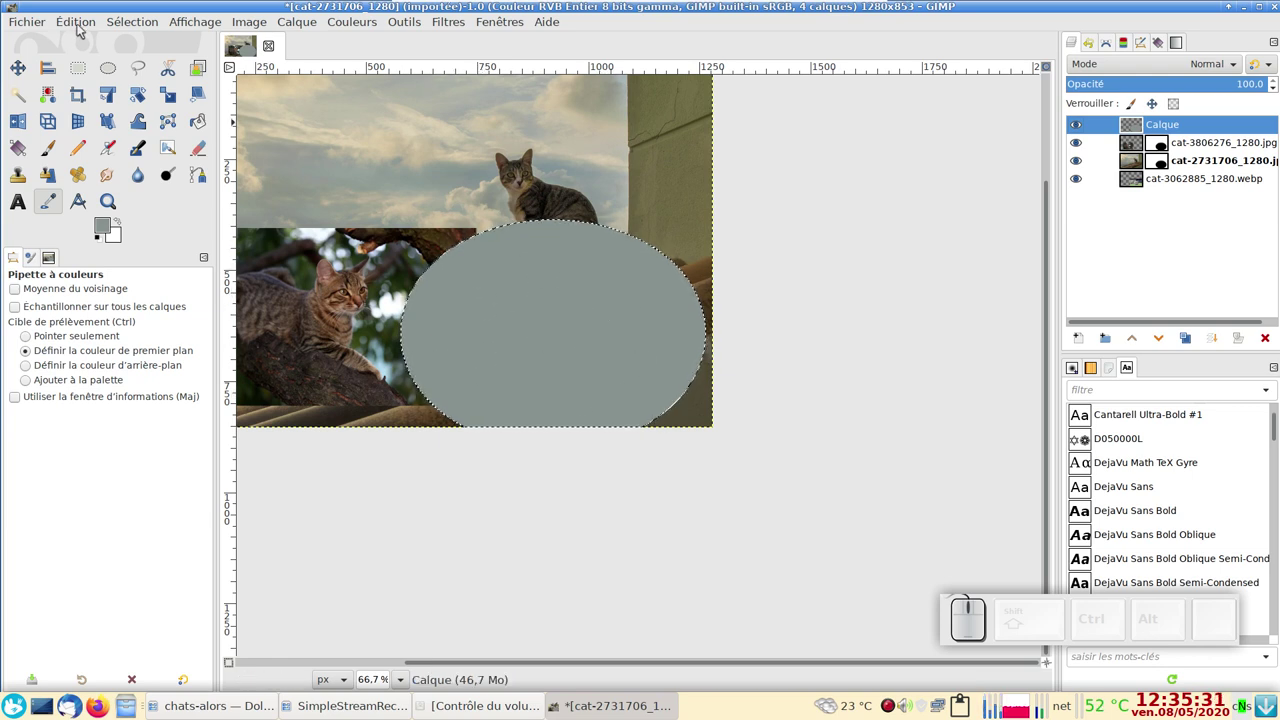
pyautogui.click(139, 26)
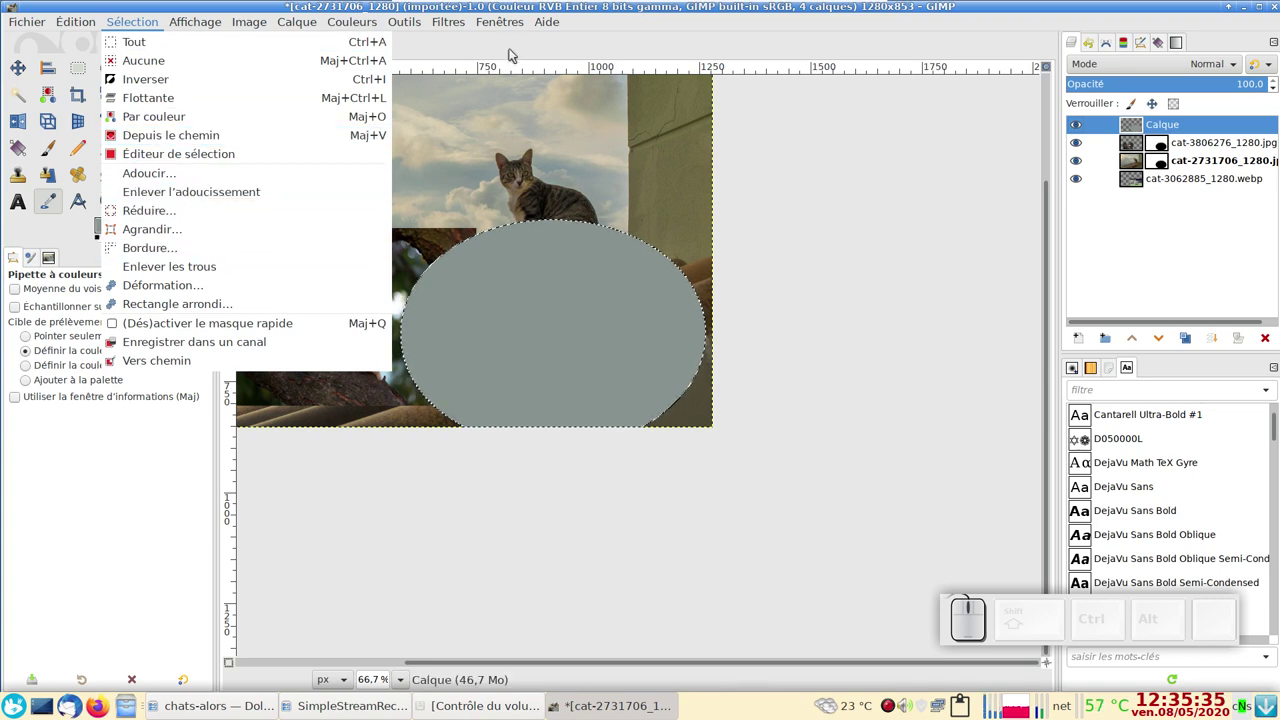
pyautogui.press('Escape')
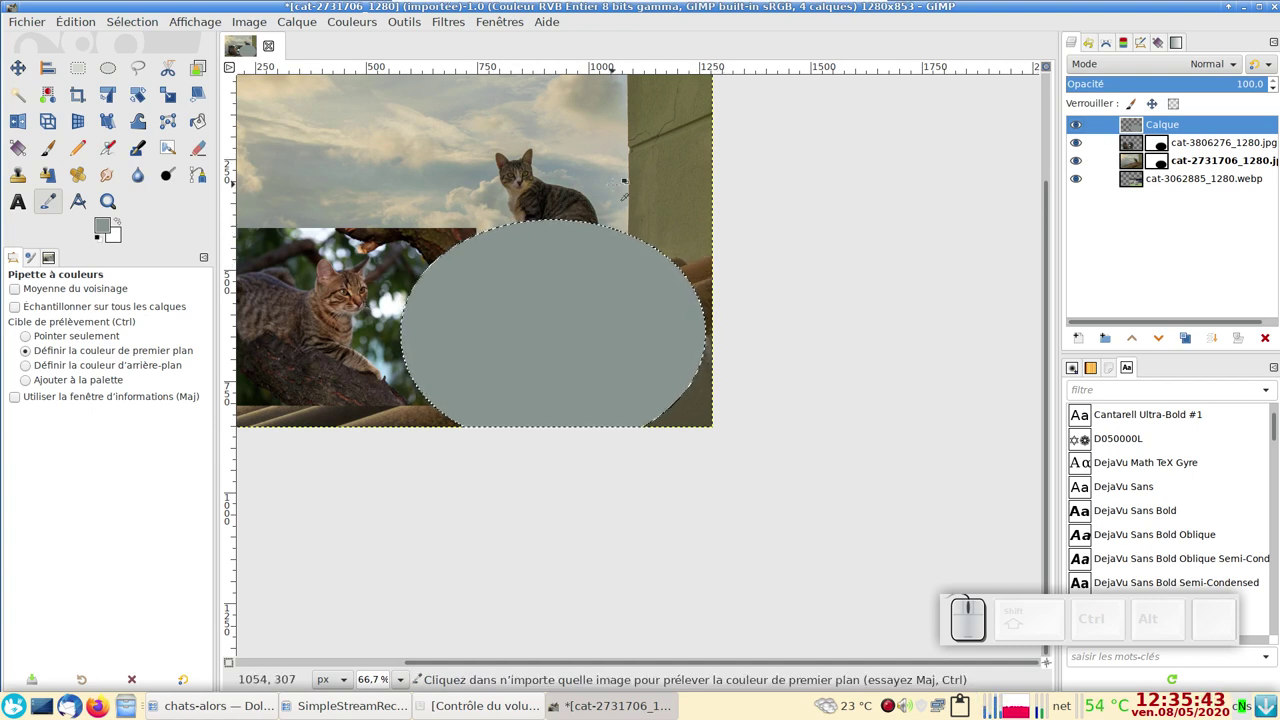
pyautogui.click(135, 25)
pyautogui.click(164, 64)
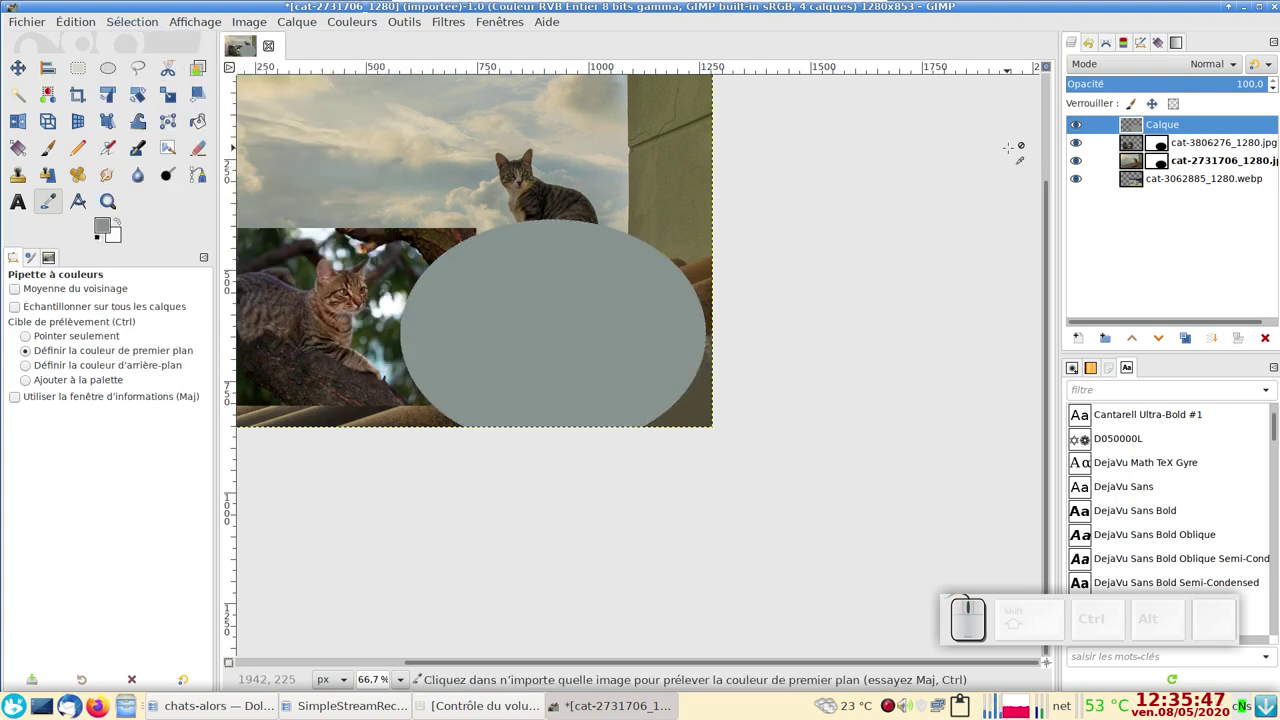
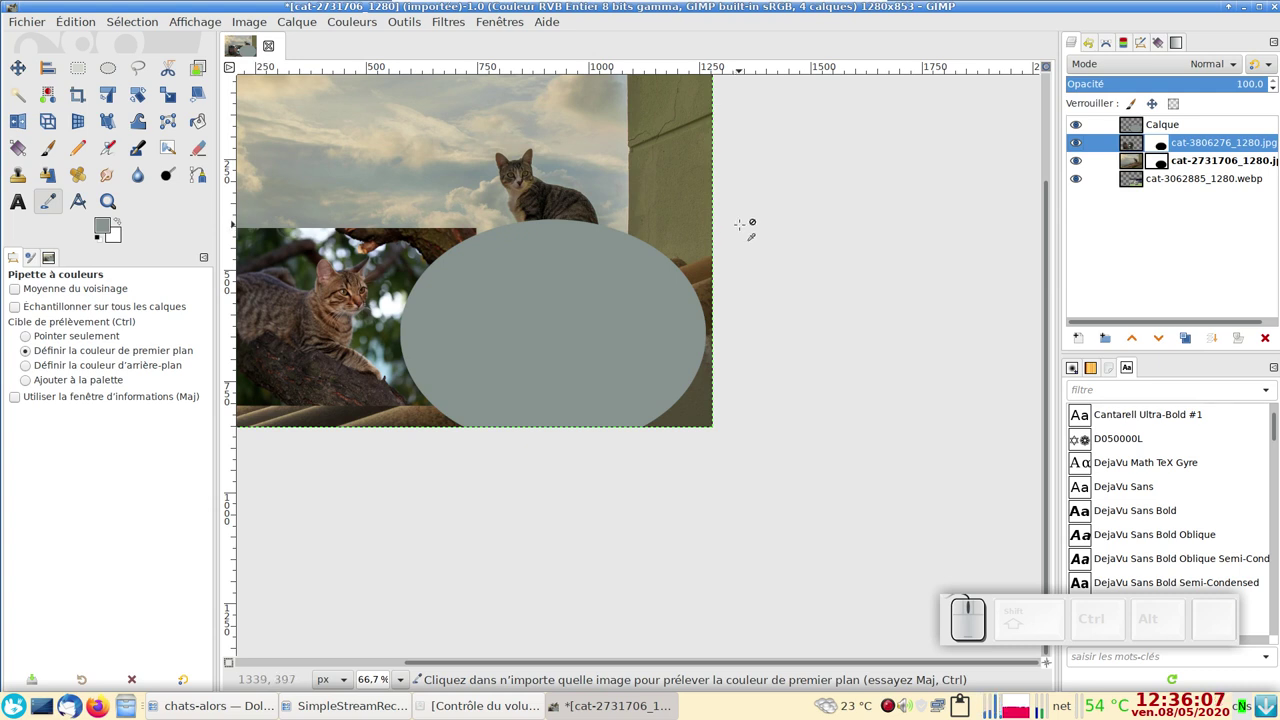
pyautogui.press('ctrl+a')
pyautogui.press('ctrl+c')
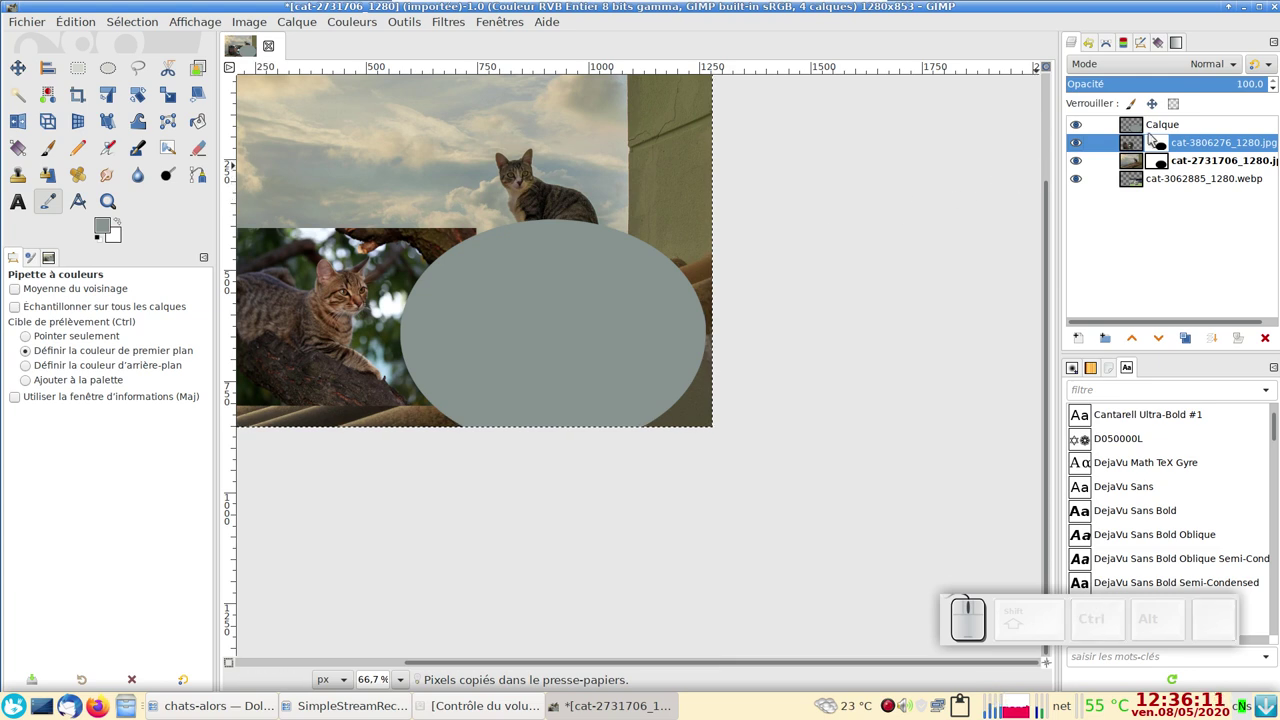
# Add a white mask to the grey Calque layer, paste the oval into it and anchor, leaving a thin grey ring
pyautogui.click(1160, 124)
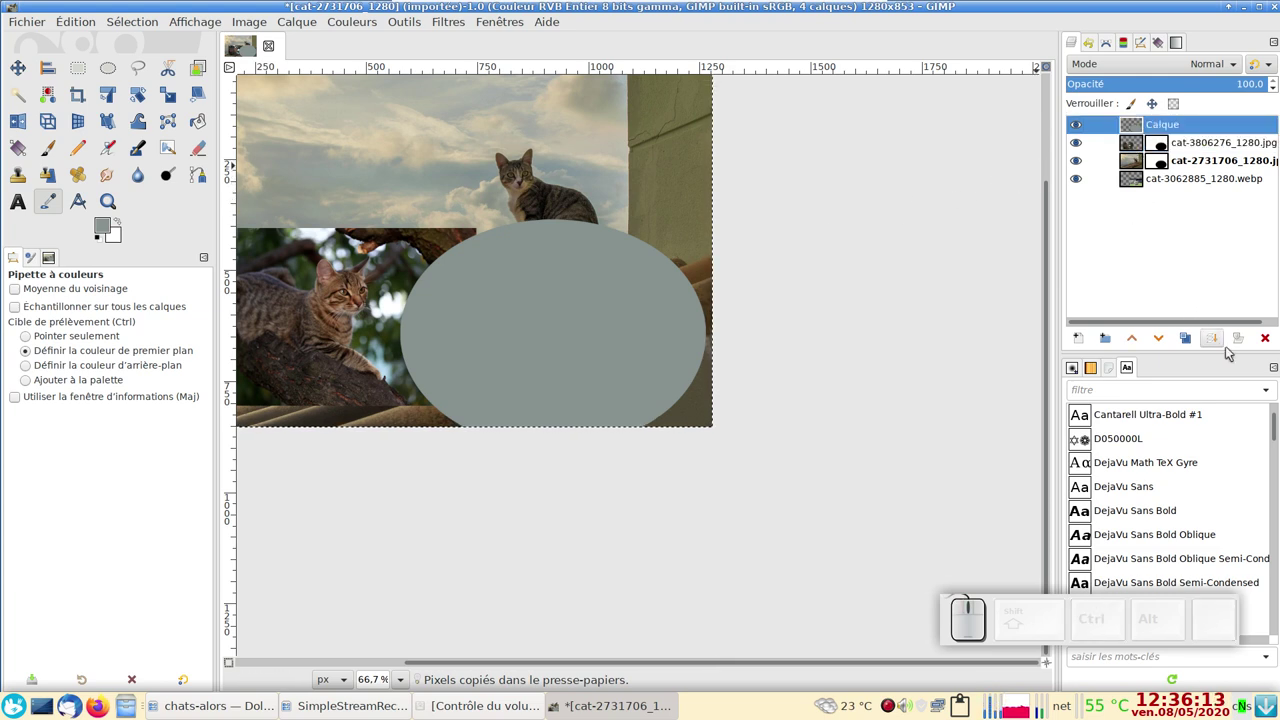
pyautogui.click(1237, 342)
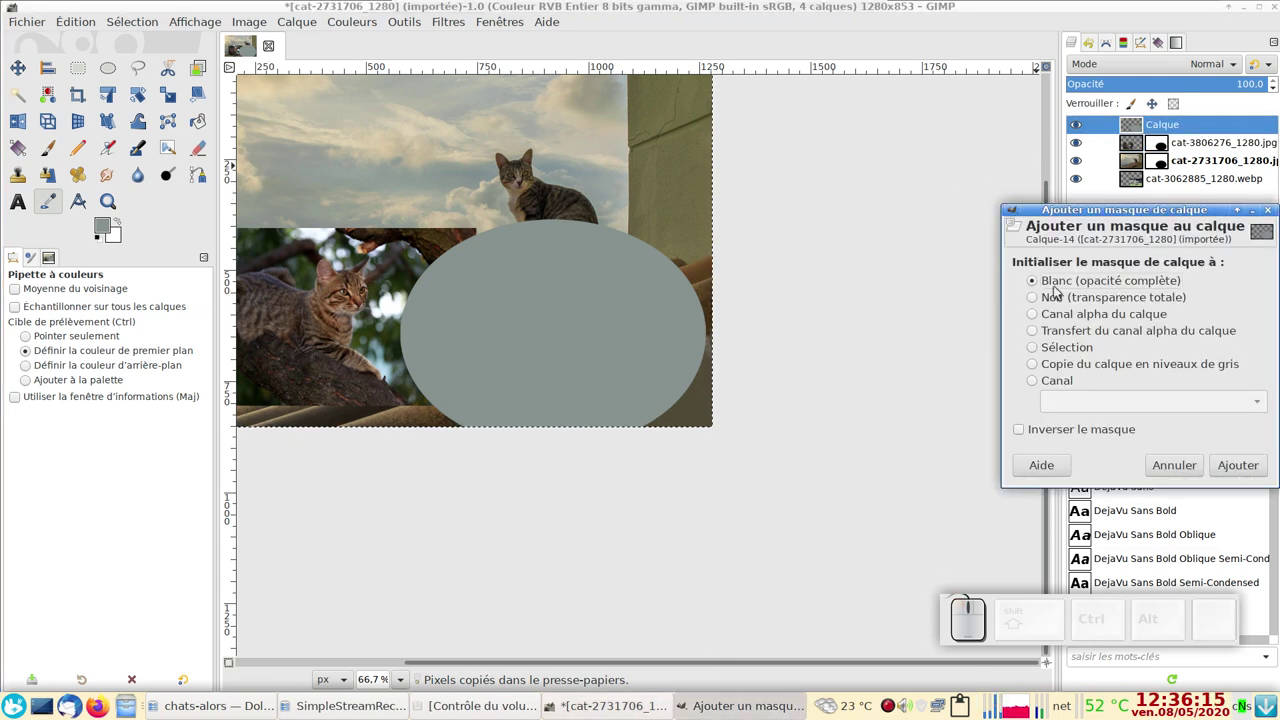
pyautogui.click(1245, 466)
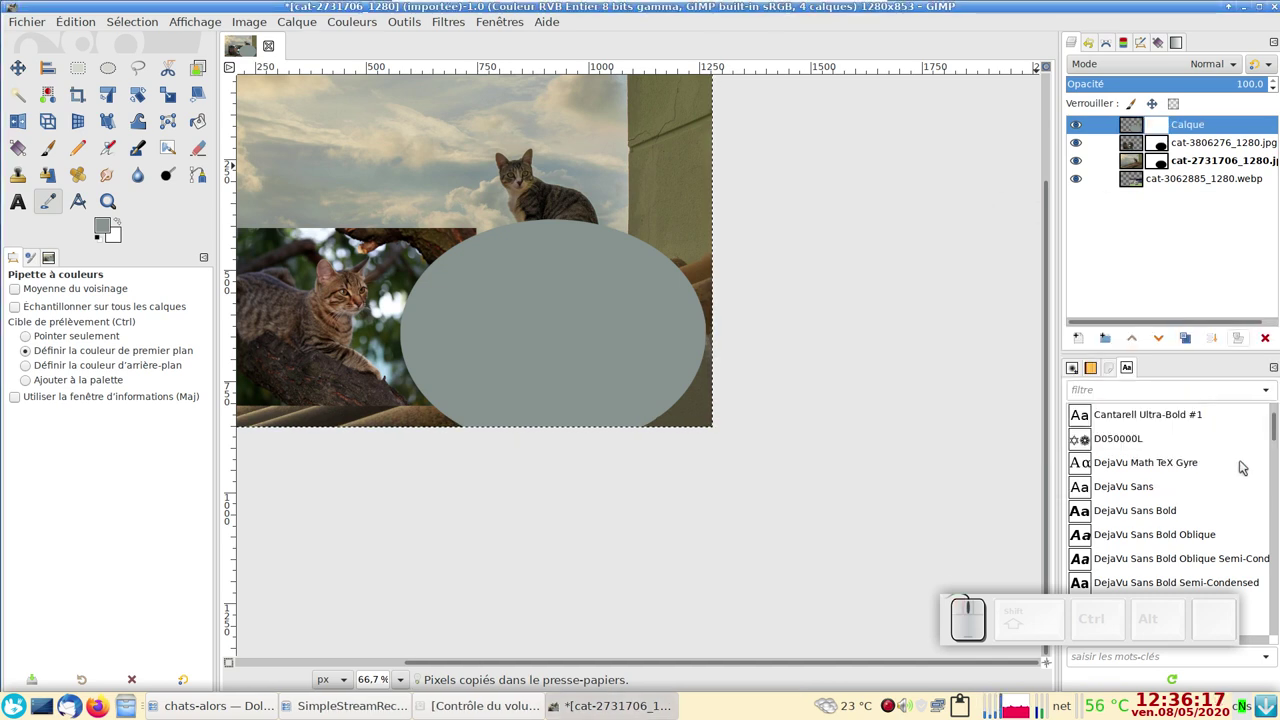
pyautogui.press('ctrl+v')
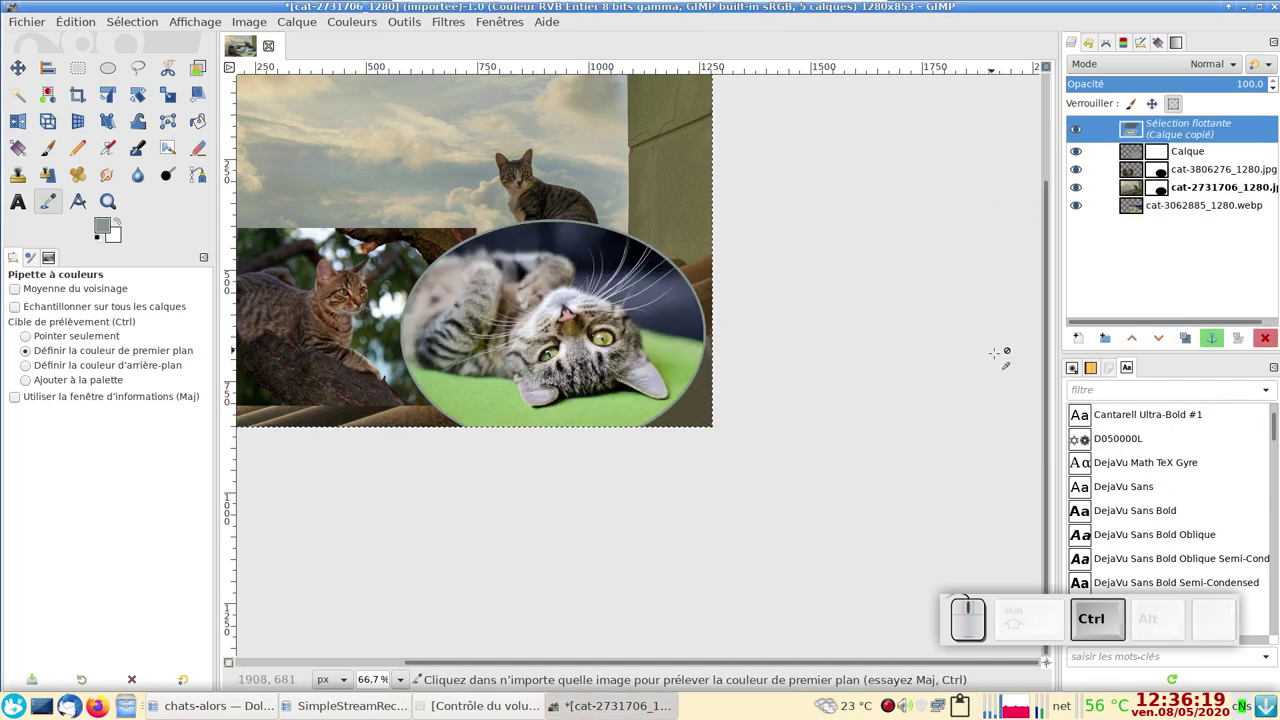
pyautogui.click(1212, 348)
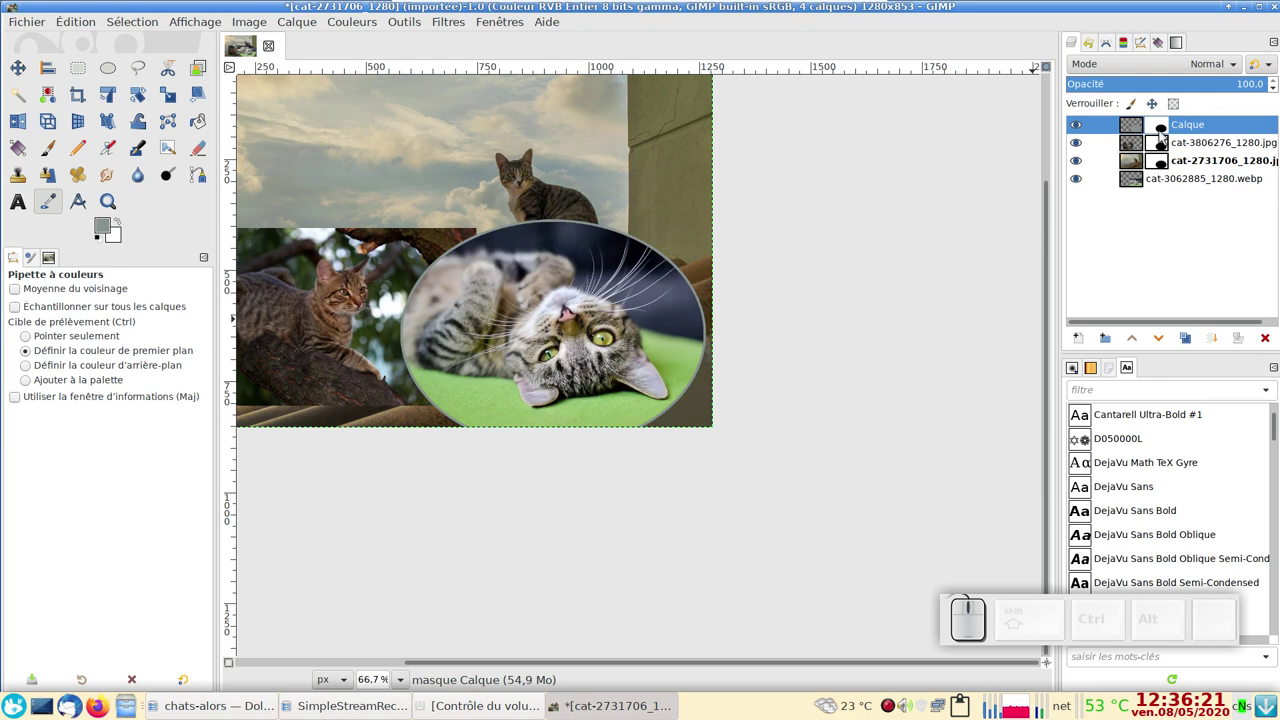
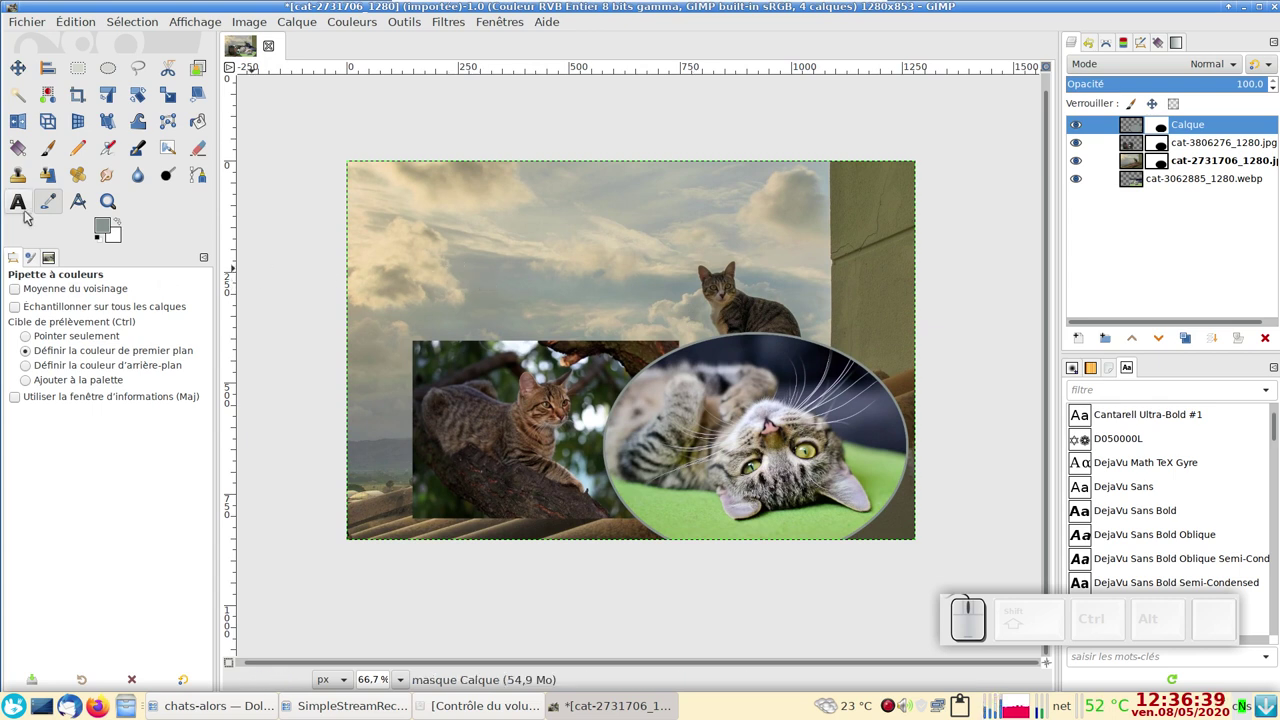
# With the Text tool, open the text colour chooser and start picking a pinkish purple on the wheel
pyautogui.press('t')
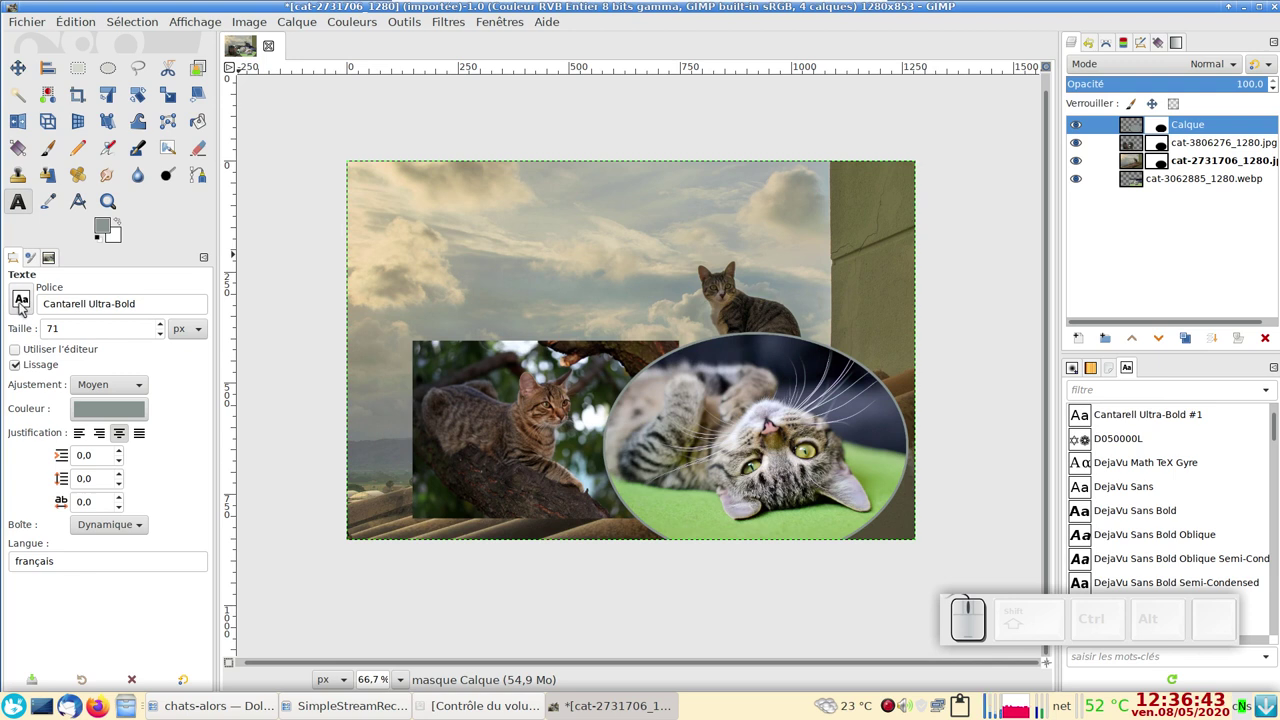
pyautogui.scroll(-3)
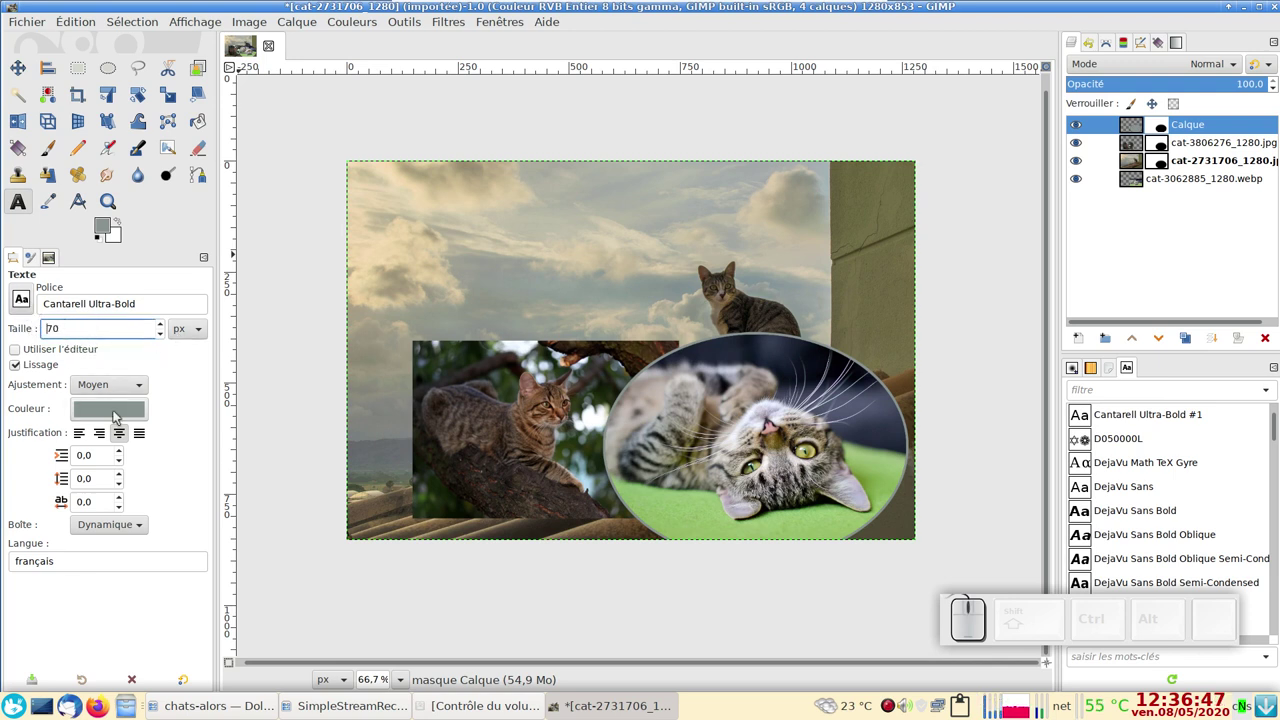
pyautogui.click(119, 415)
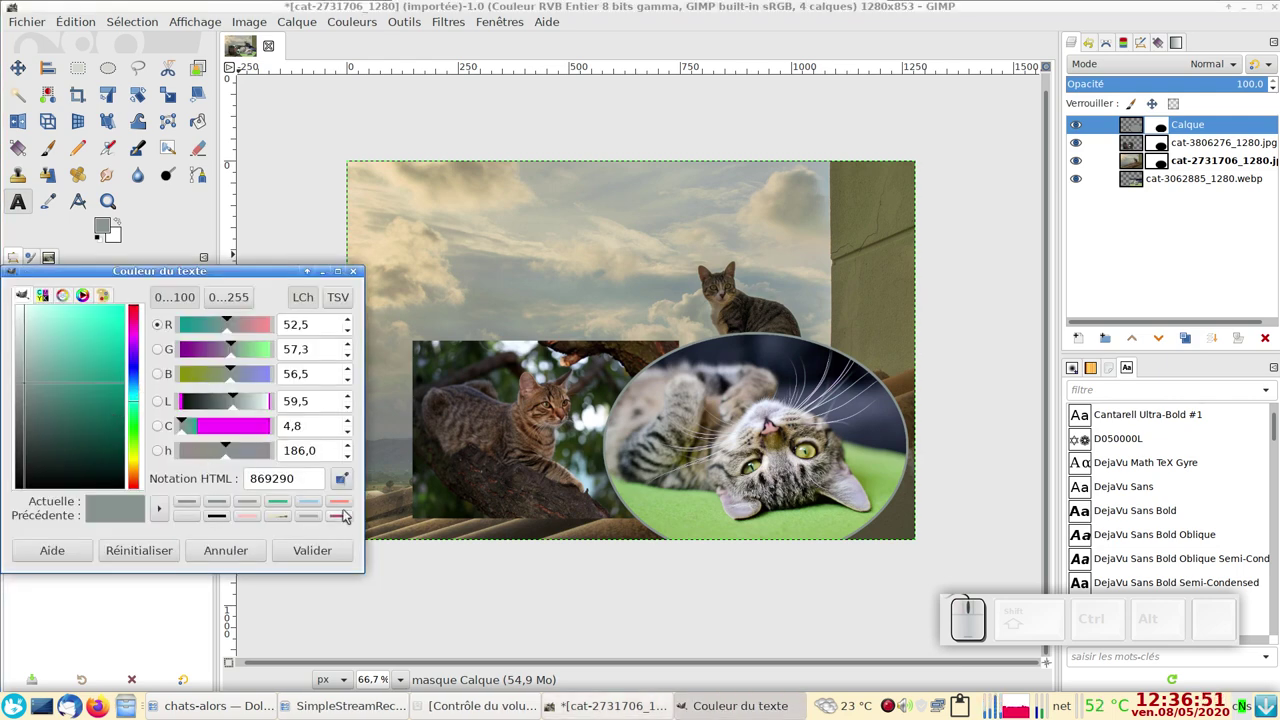
pyautogui.click(348, 521)
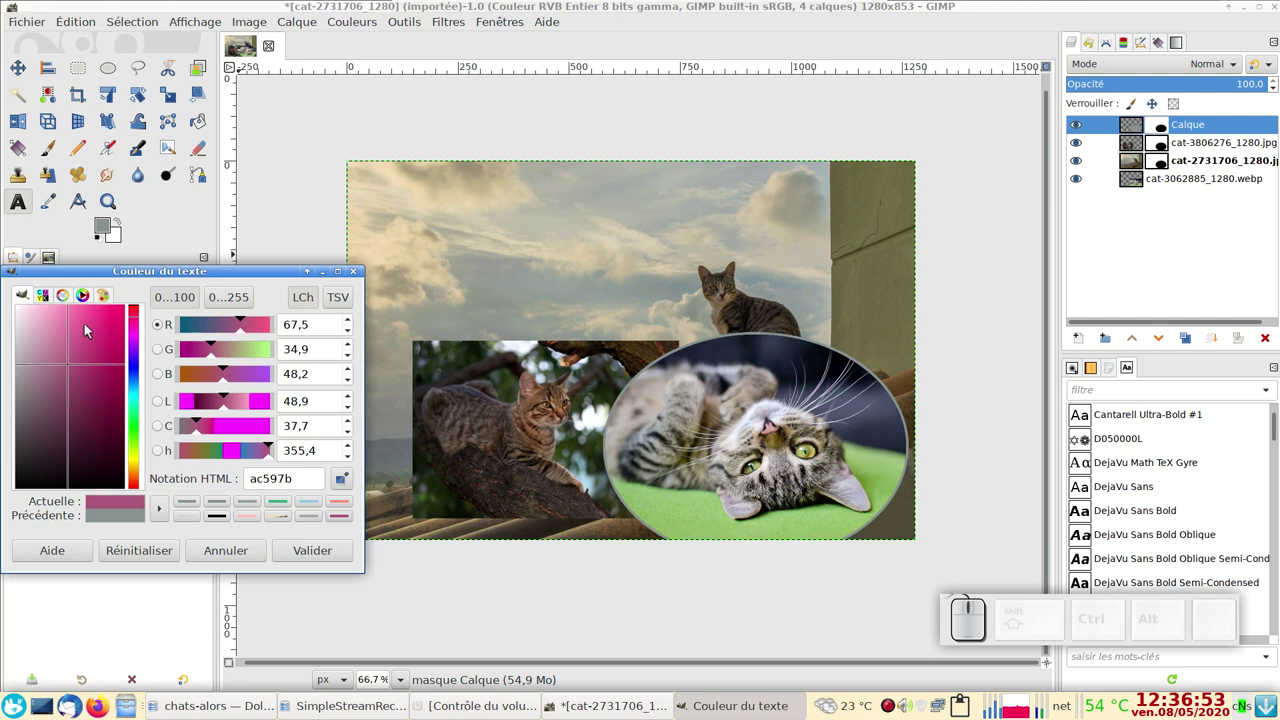
pyautogui.click(81, 300)
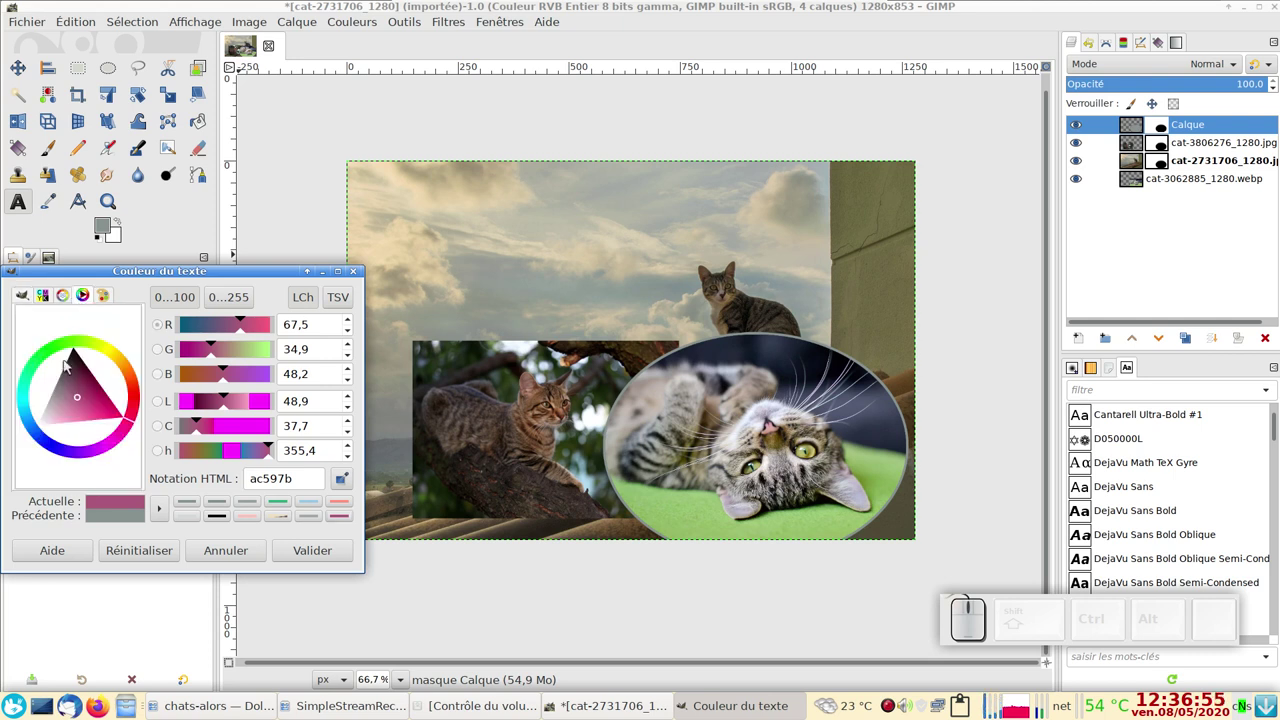
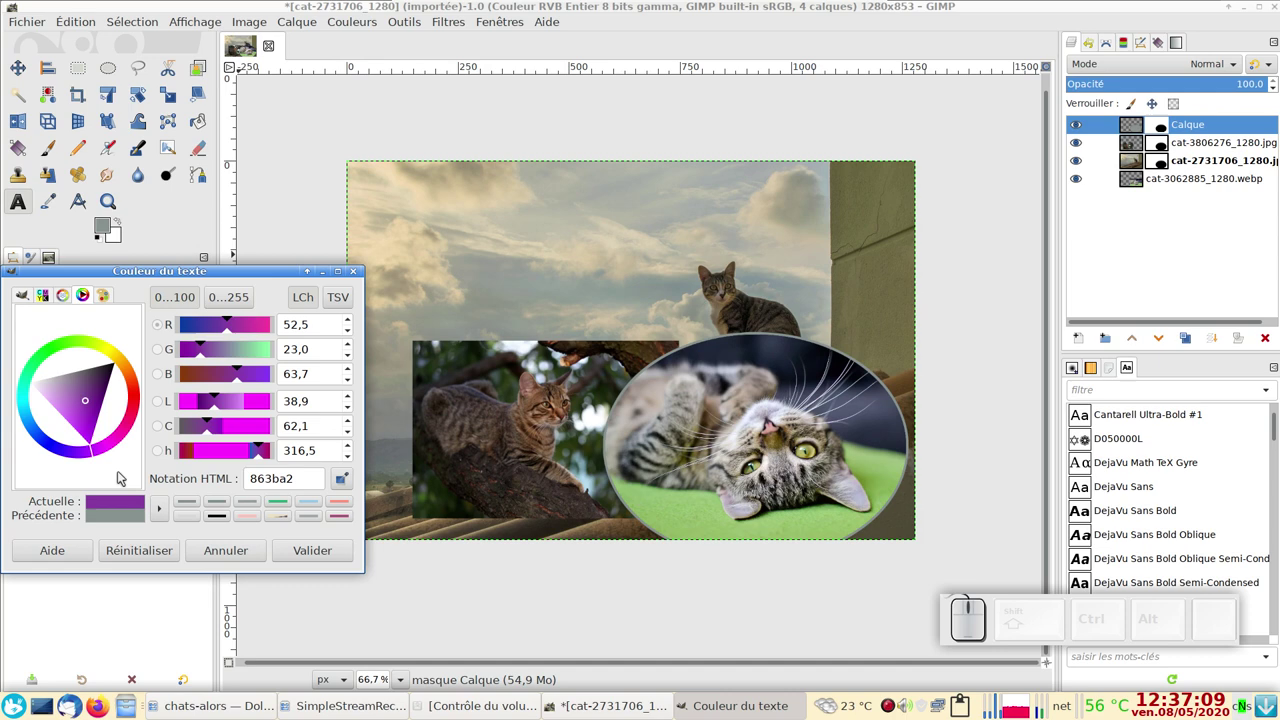
# Confirm the purple colour and type the title 'Quand je serai grand...' at the top left
pyautogui.click(337, 554)
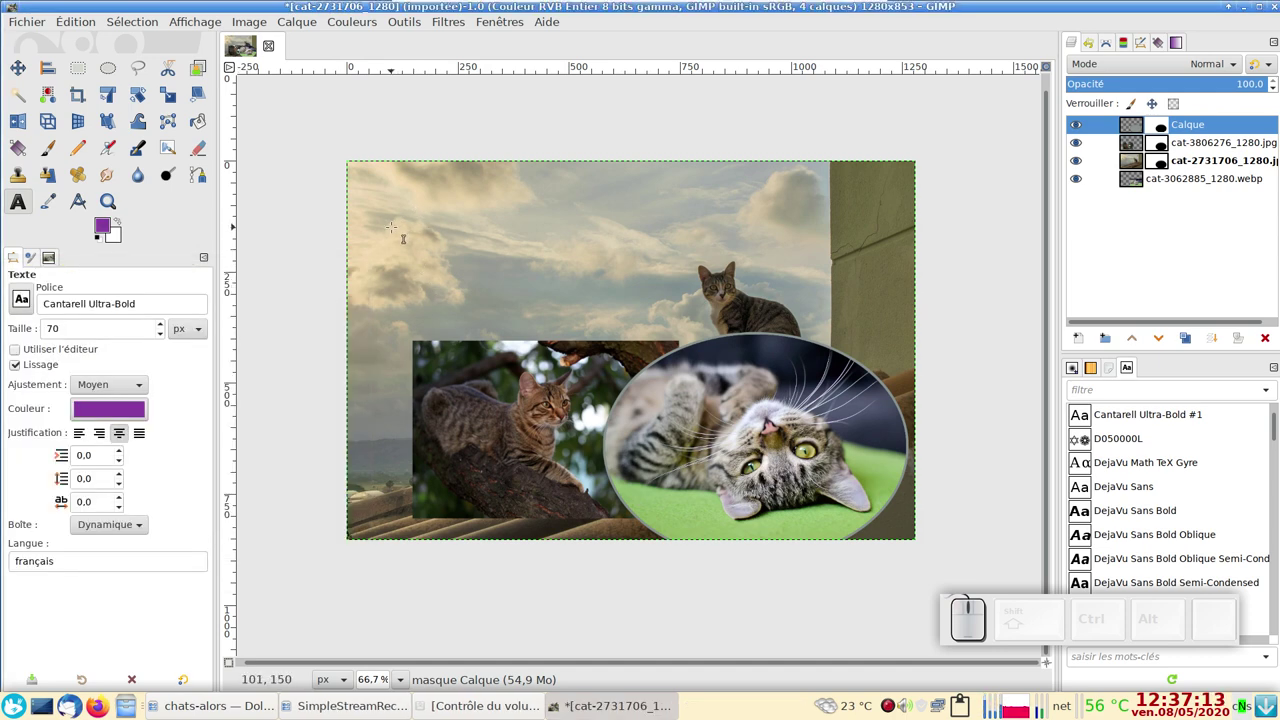
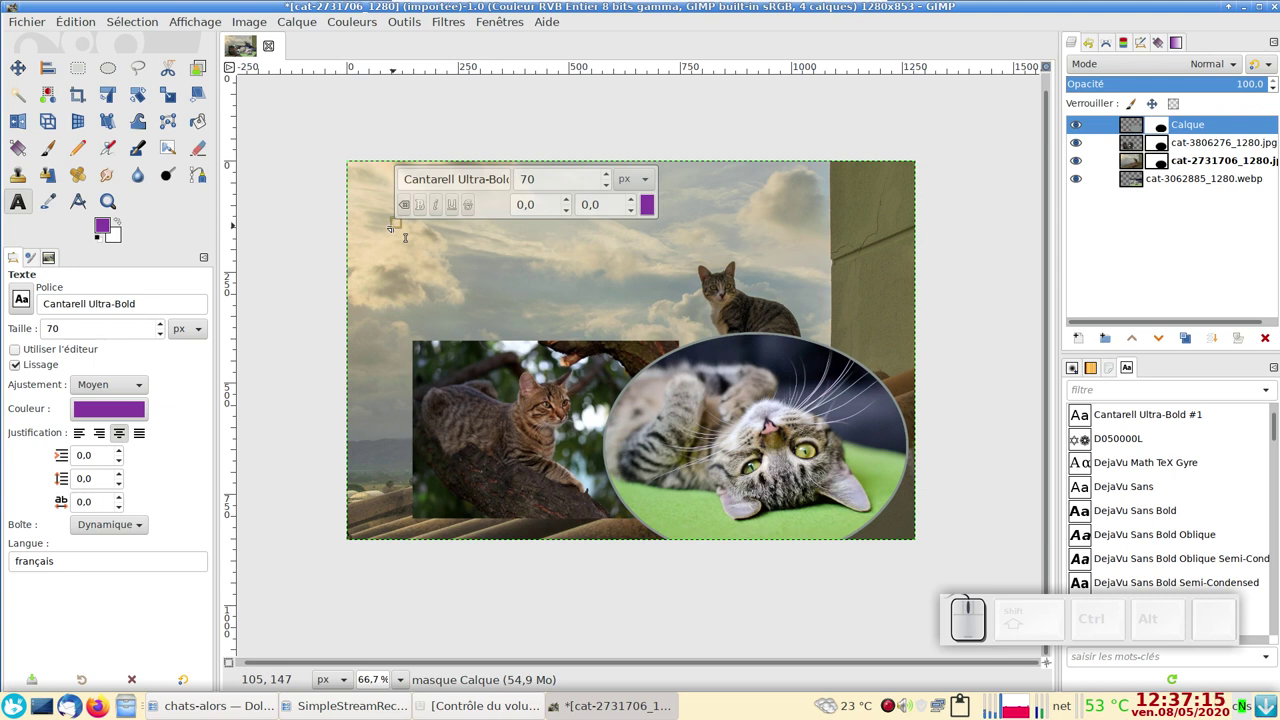
pyautogui.press('shift+q')
pyautogui.press('shift+u')
pyautogui.press('space')
pyautogui.press('space')
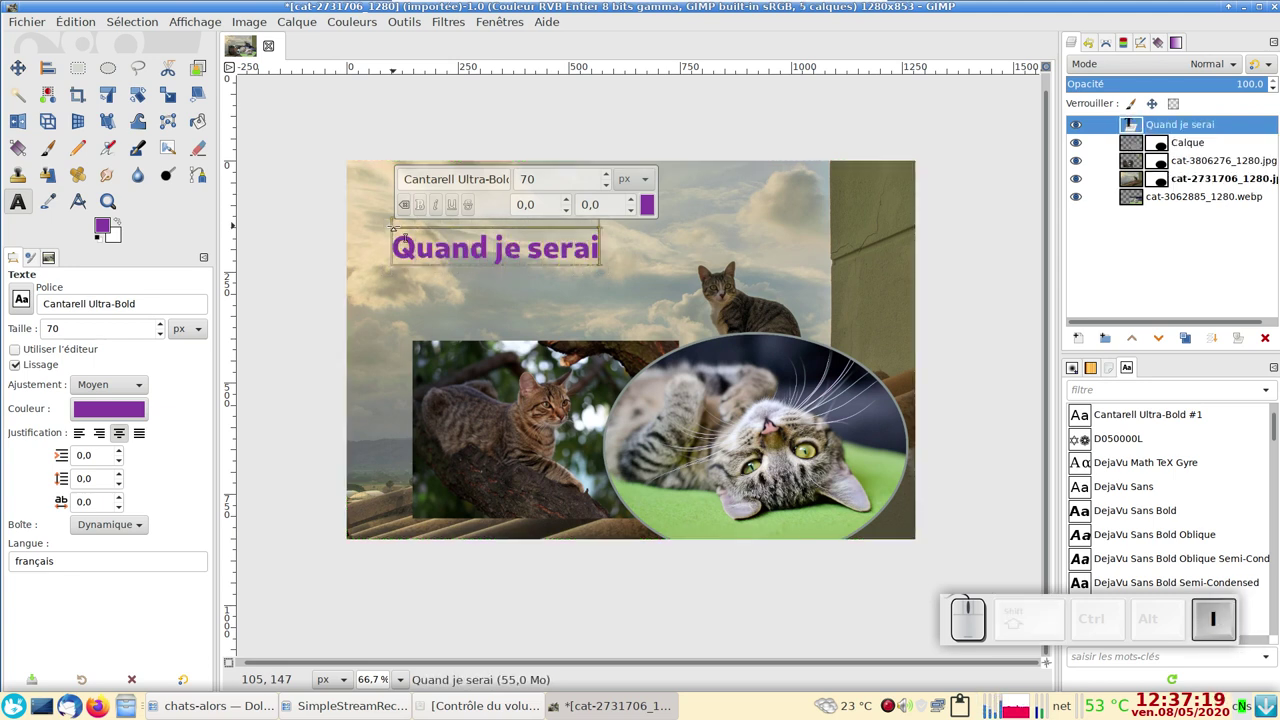
pyautogui.press('space')
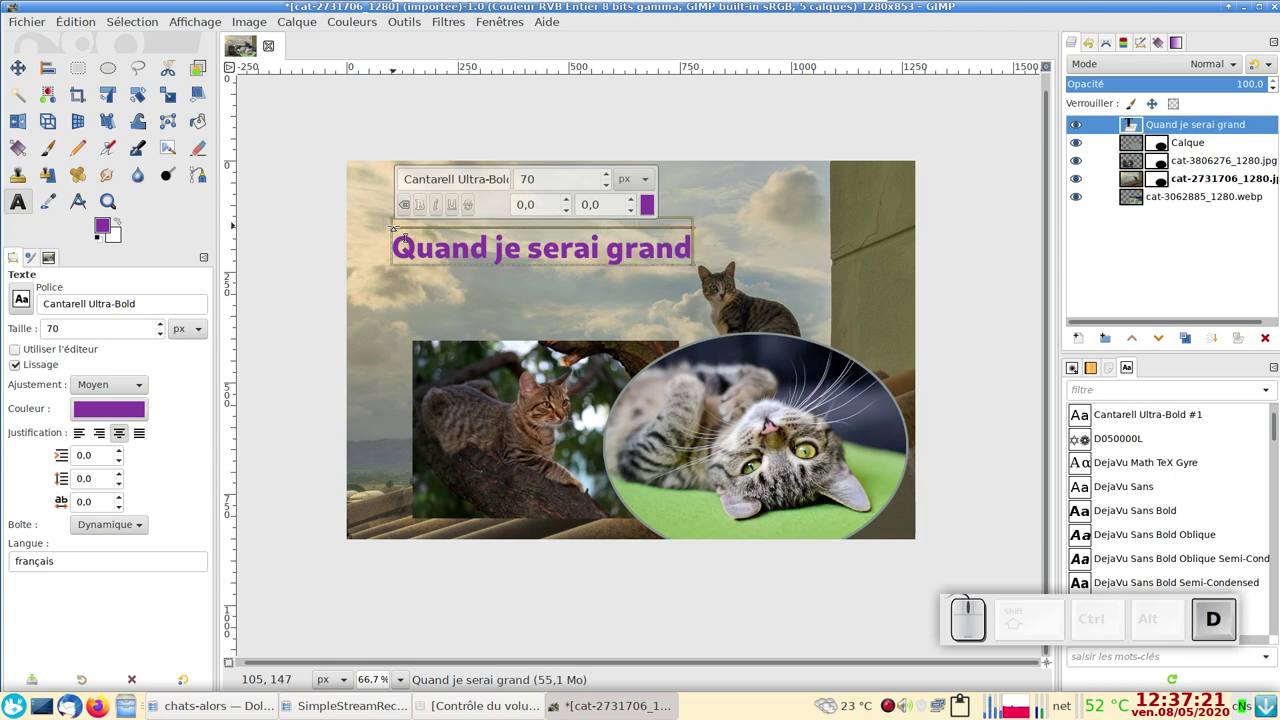
pyautogui.press('KP_Decimal')
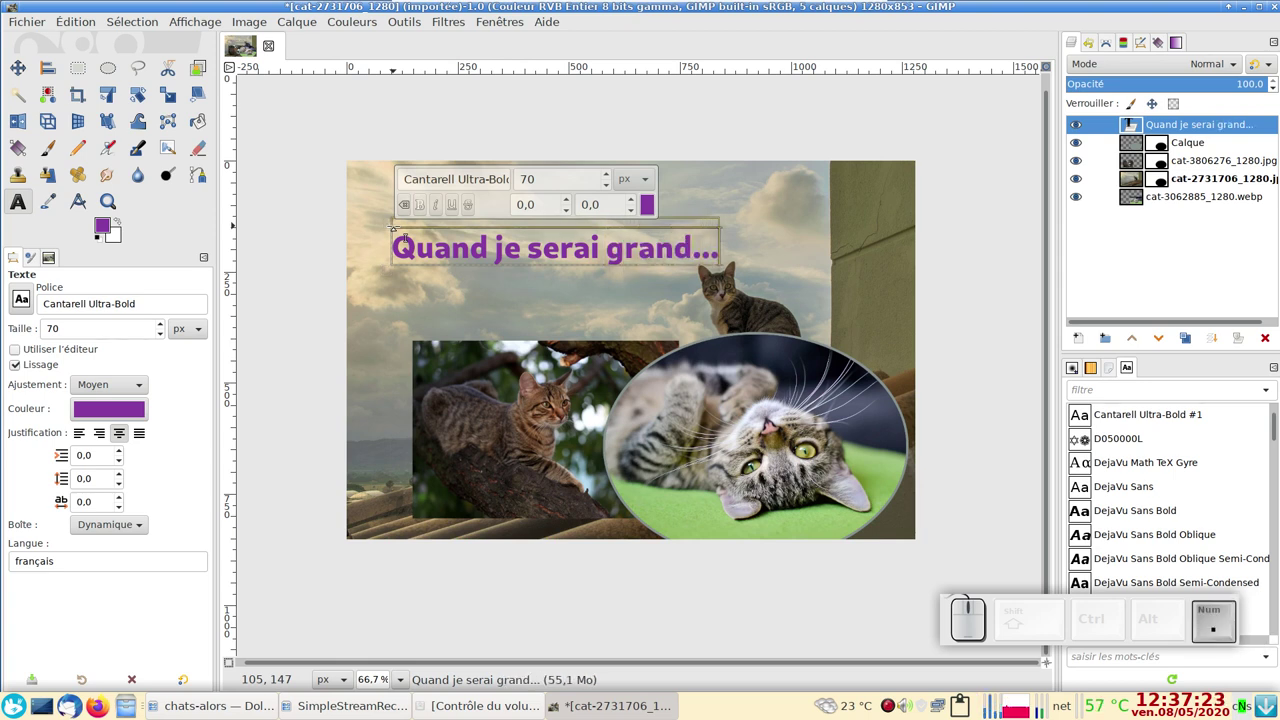
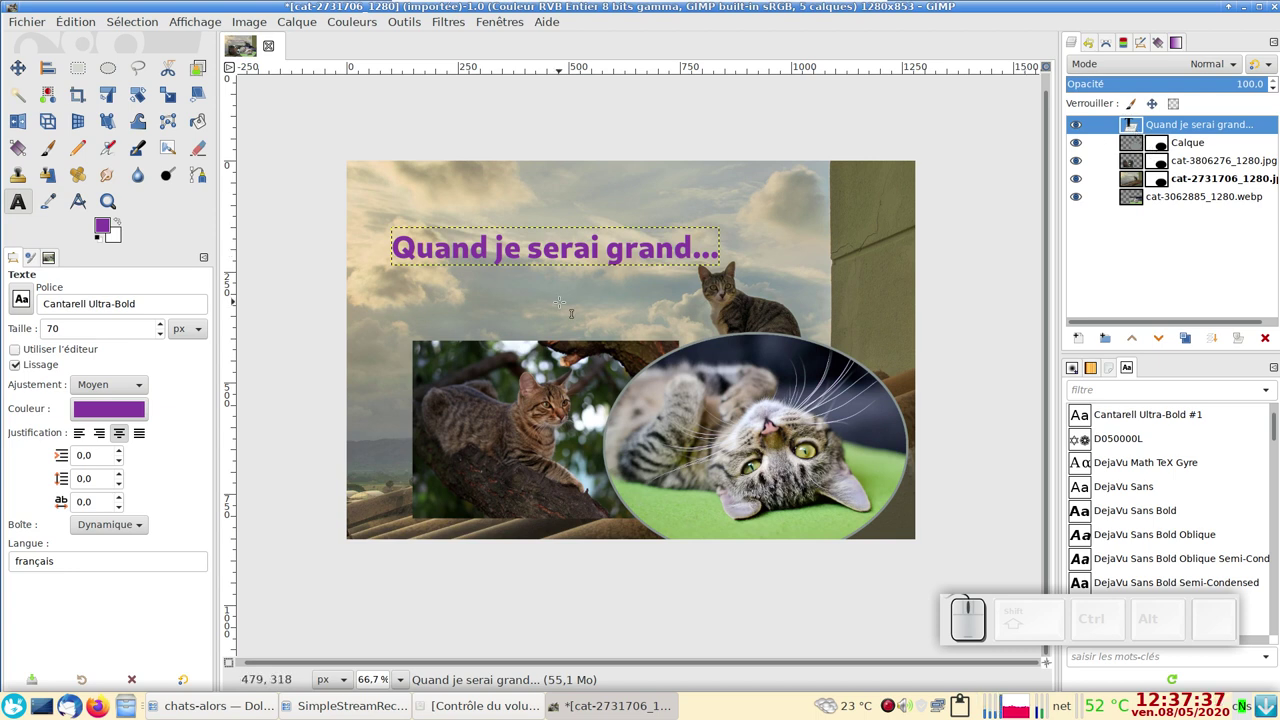
# Switch to the Move tool and confirm salmon pink ff9482 for the shadow copy of the title
pyautogui.press('m')
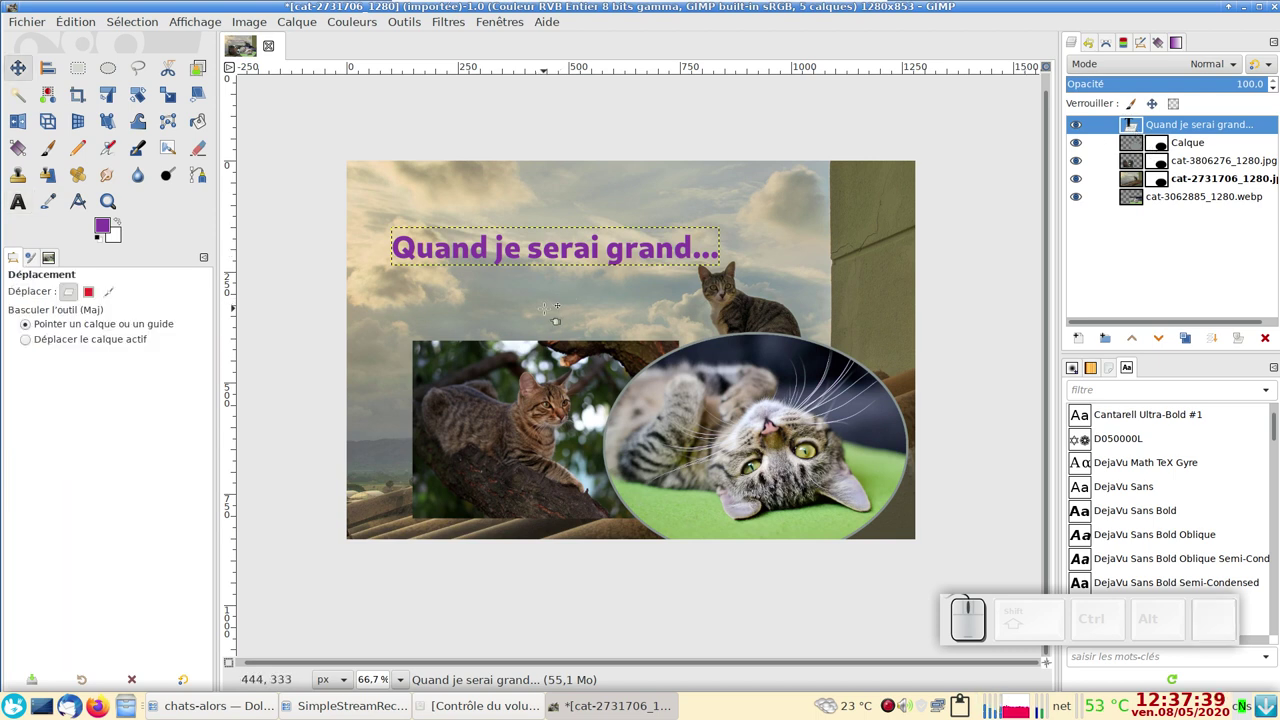
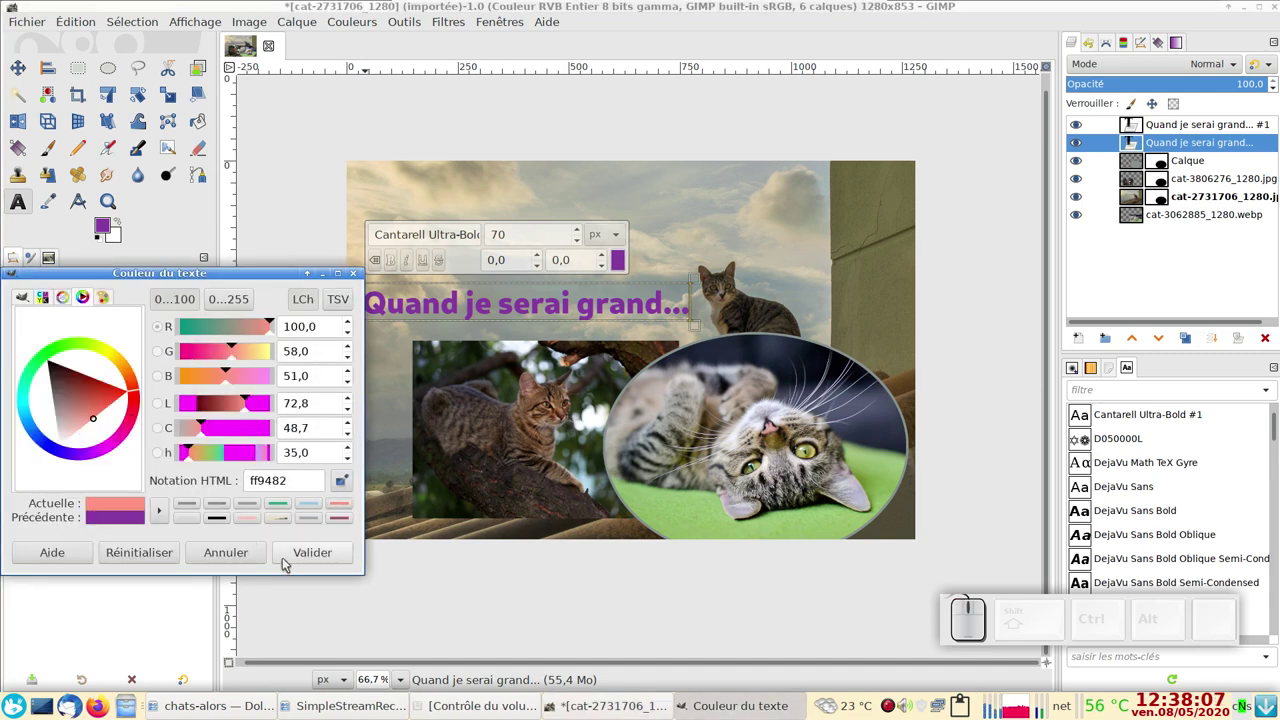
pyautogui.click(300, 556)
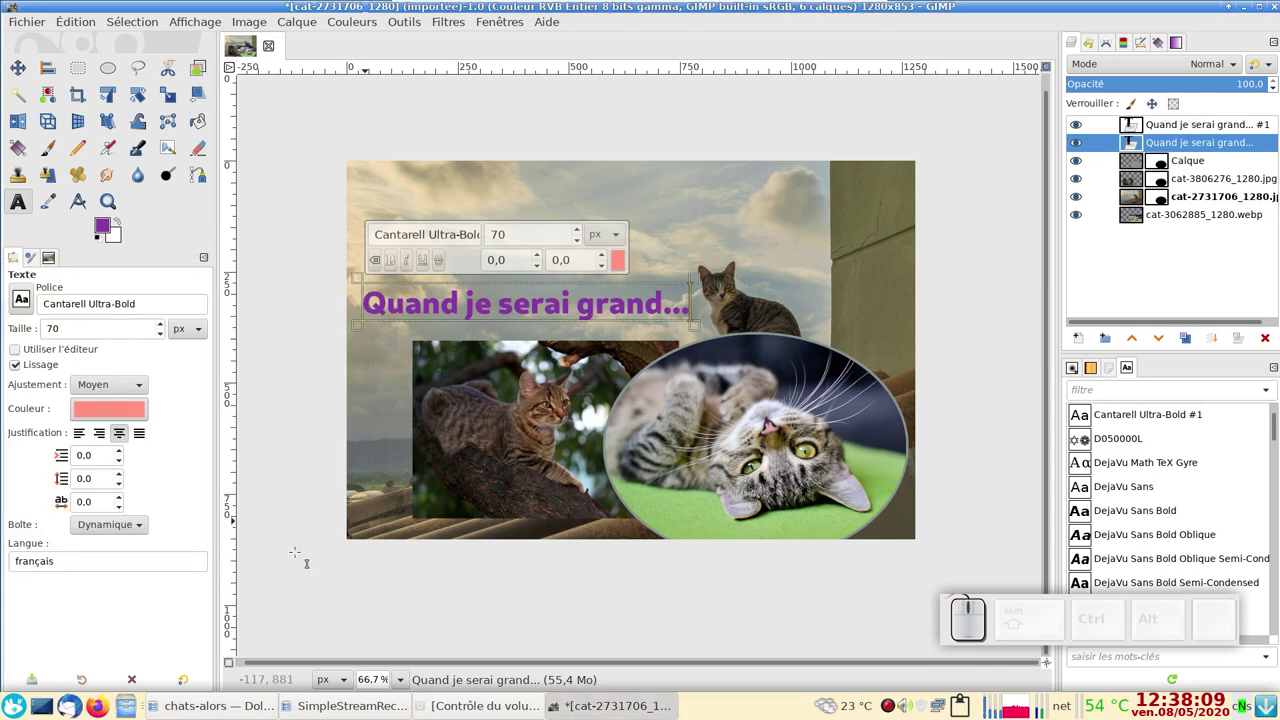
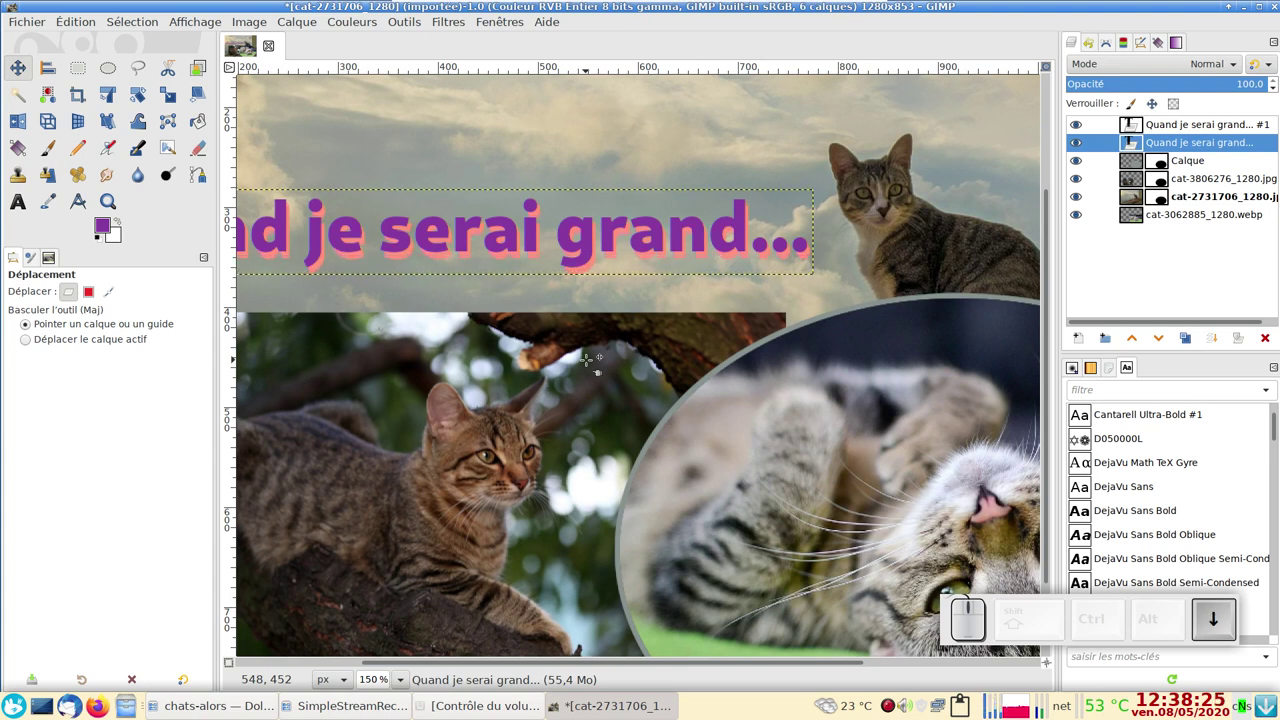
# Nudge the title layers with arrow keys so the pink shadow sits slightly offset behind the purple text
pyautogui.press('Up')
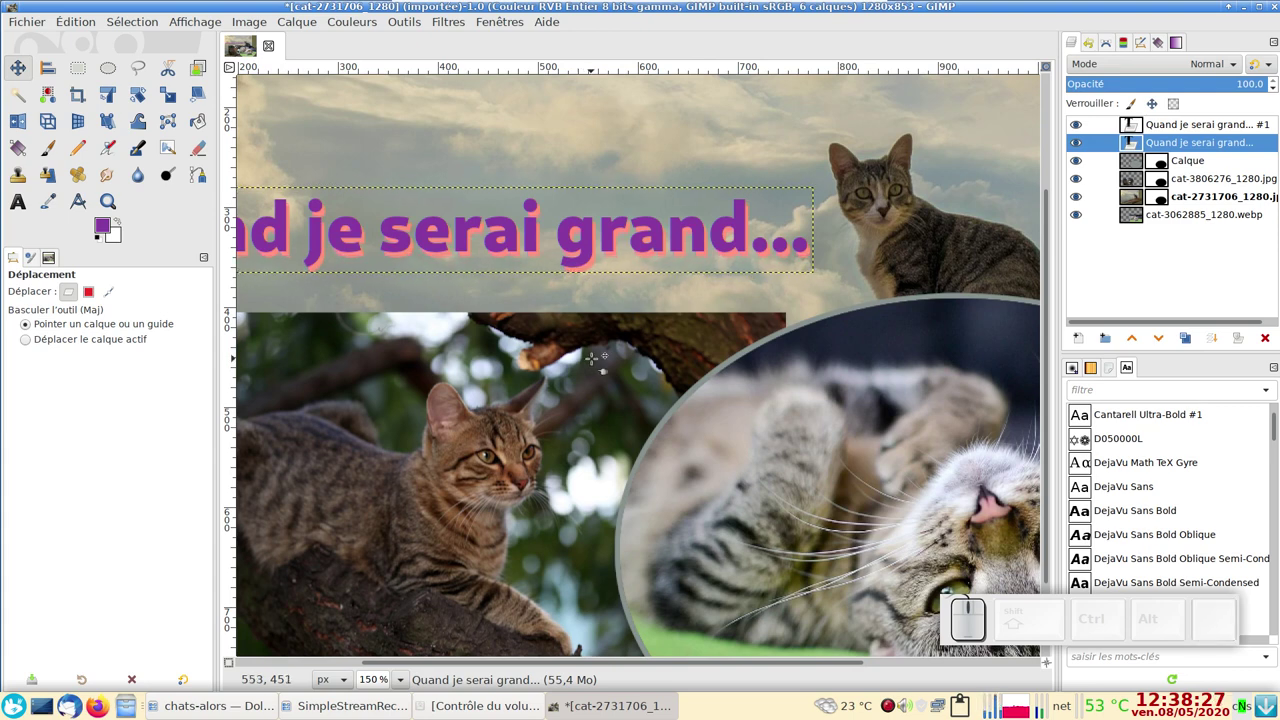
pyautogui.scroll(-3)
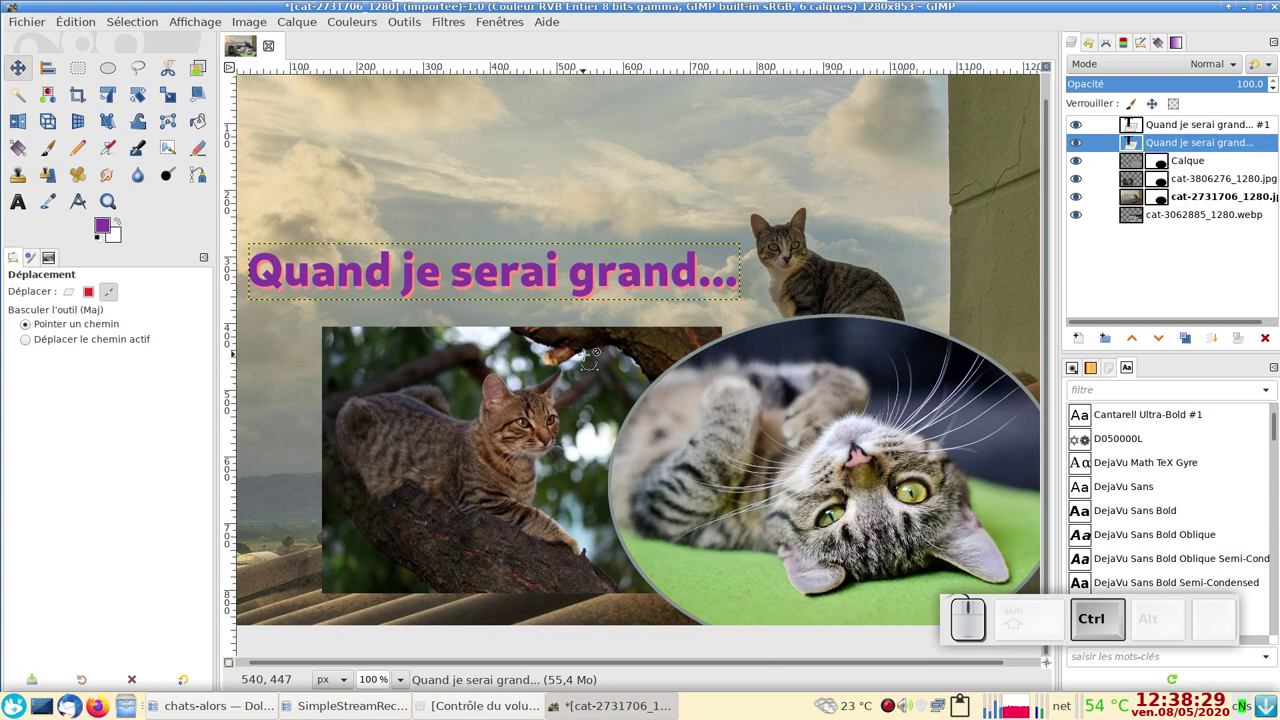
pyautogui.press('Up')
pyautogui.press('Down')
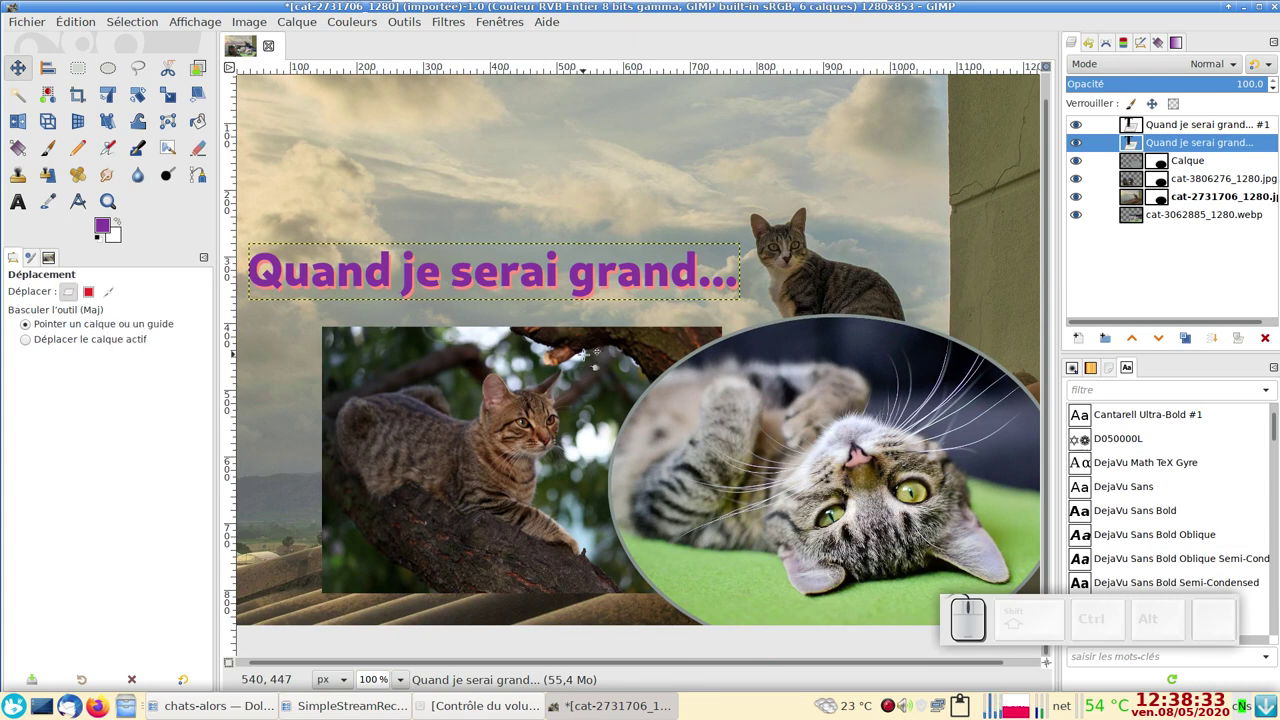
pyautogui.press('Up')
pyautogui.scroll(-3)
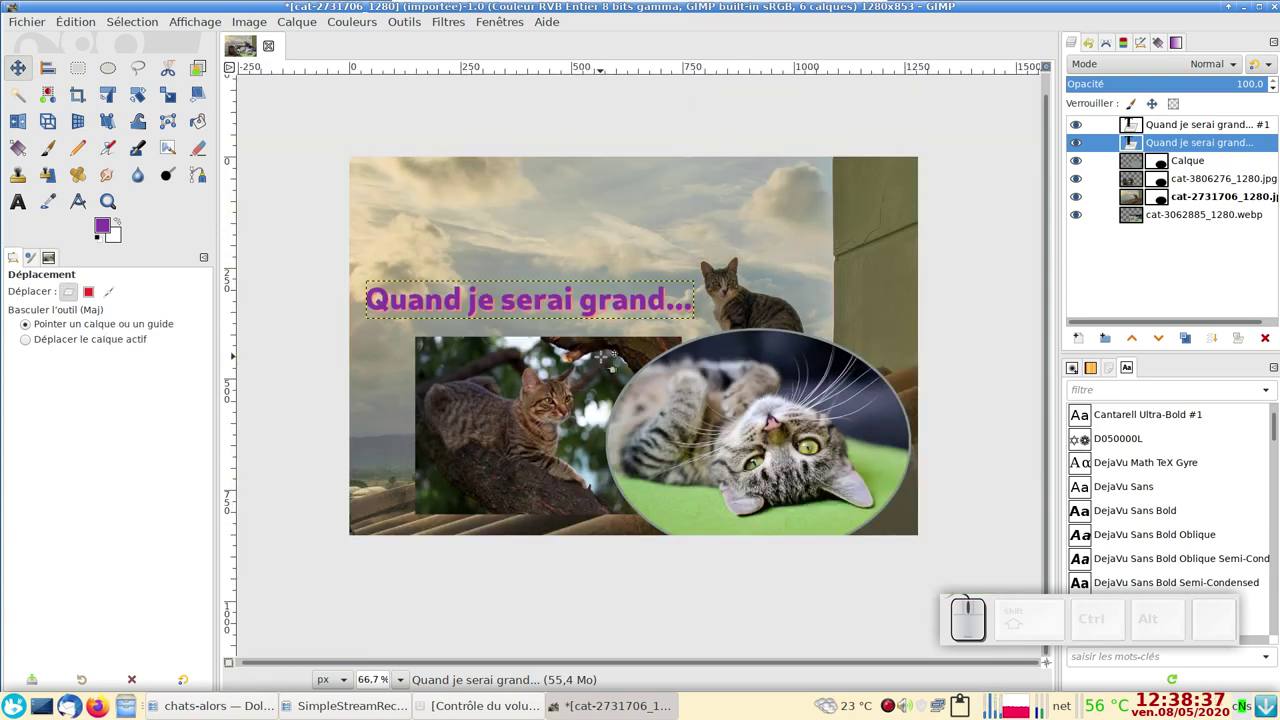
pyautogui.press('Down')
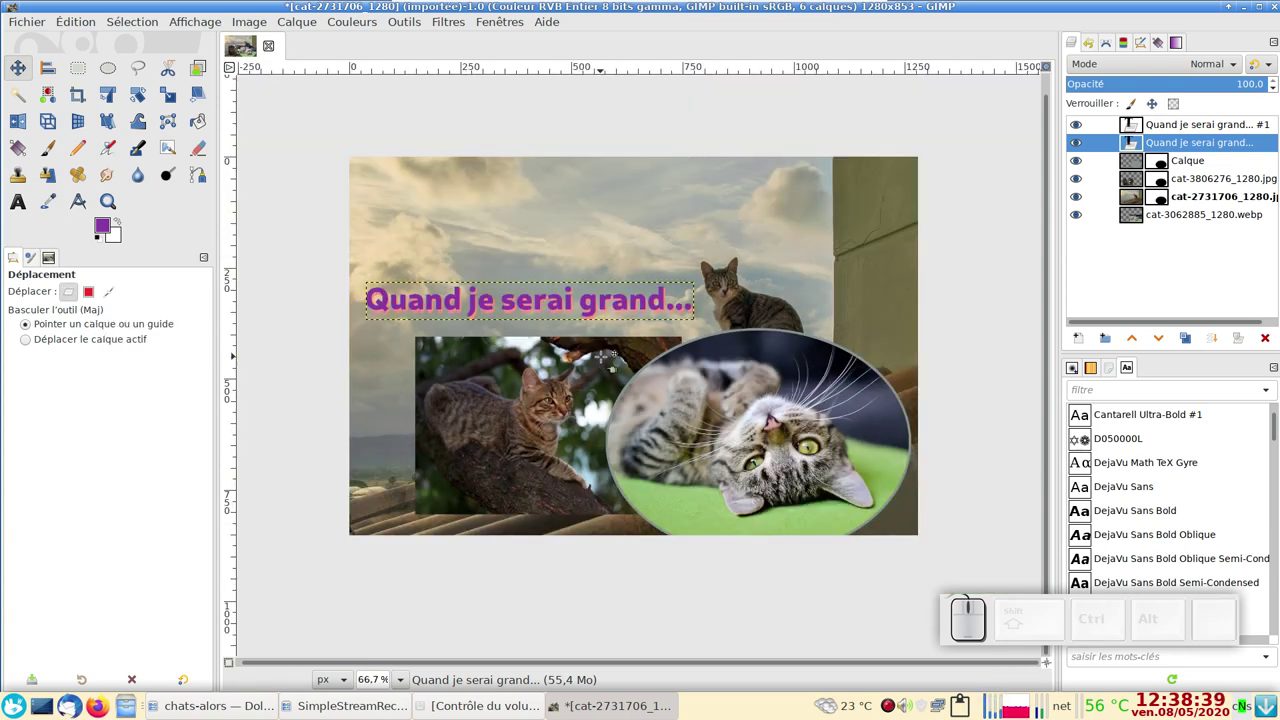
pyautogui.press('Up')
pyautogui.press('Up')
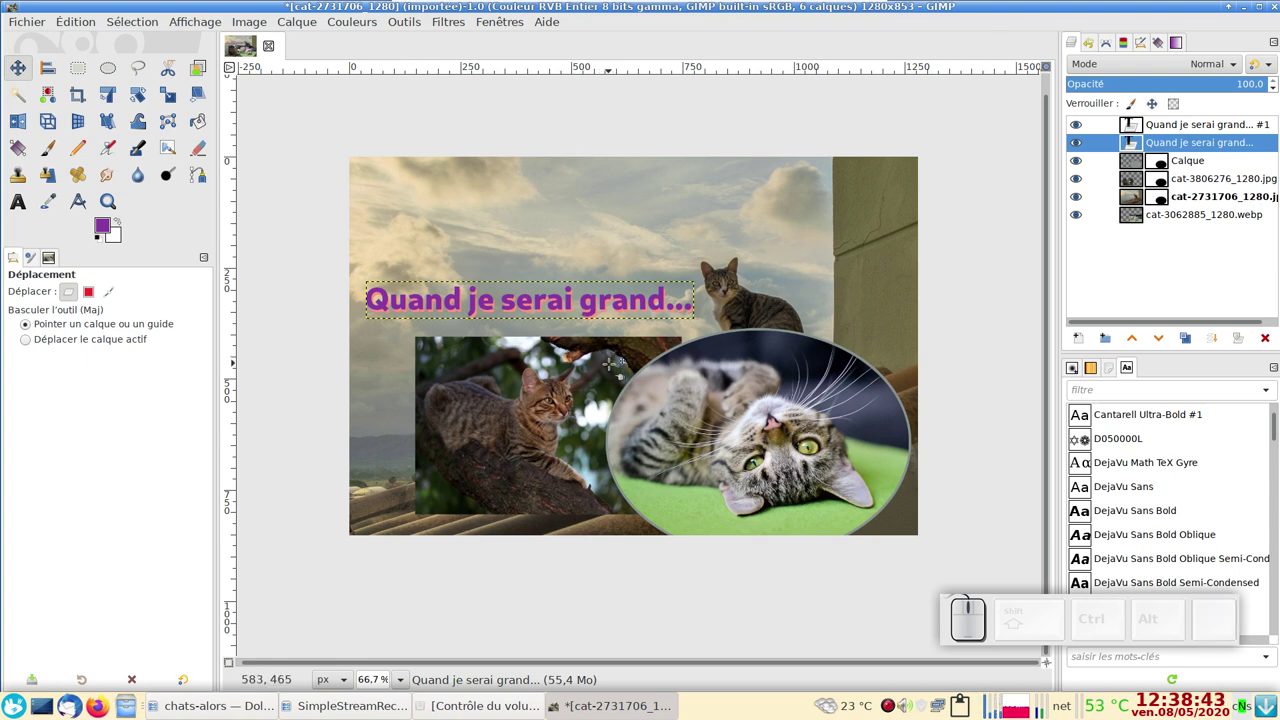
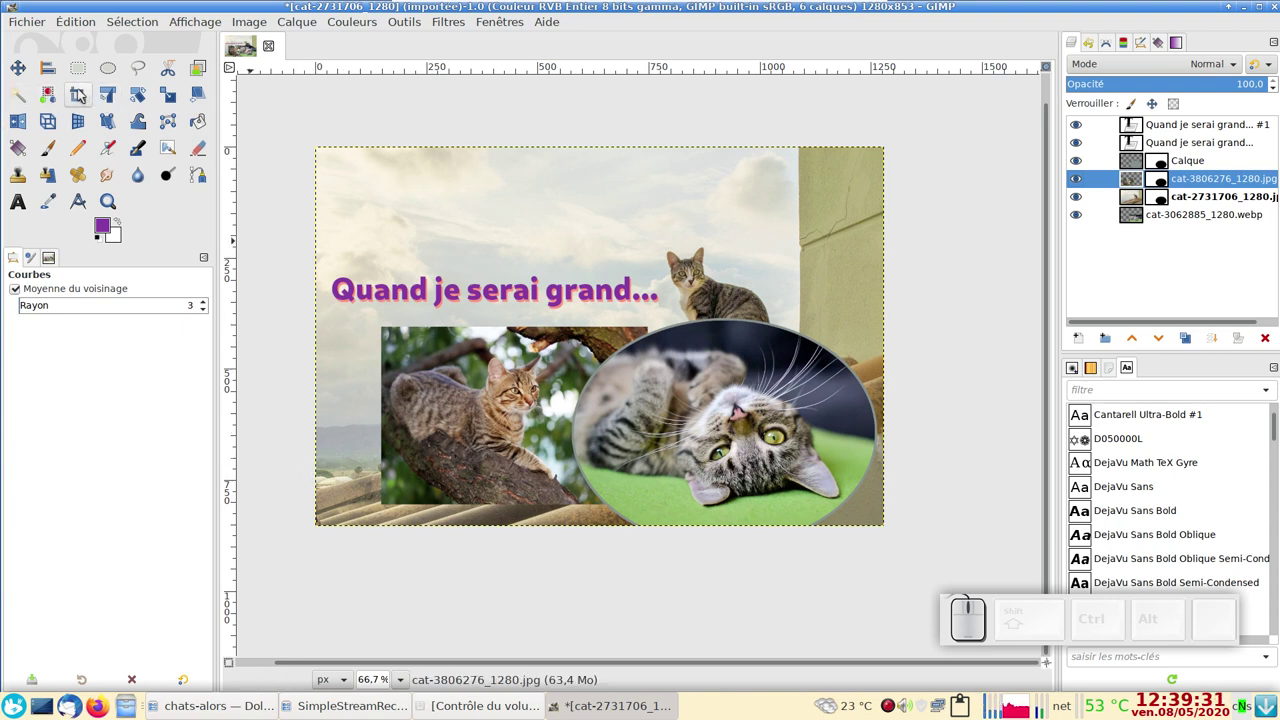
# Set the Crop tool to fixed proportions 1920:1080 for a 16:9 crop
pyautogui.click(83, 93)
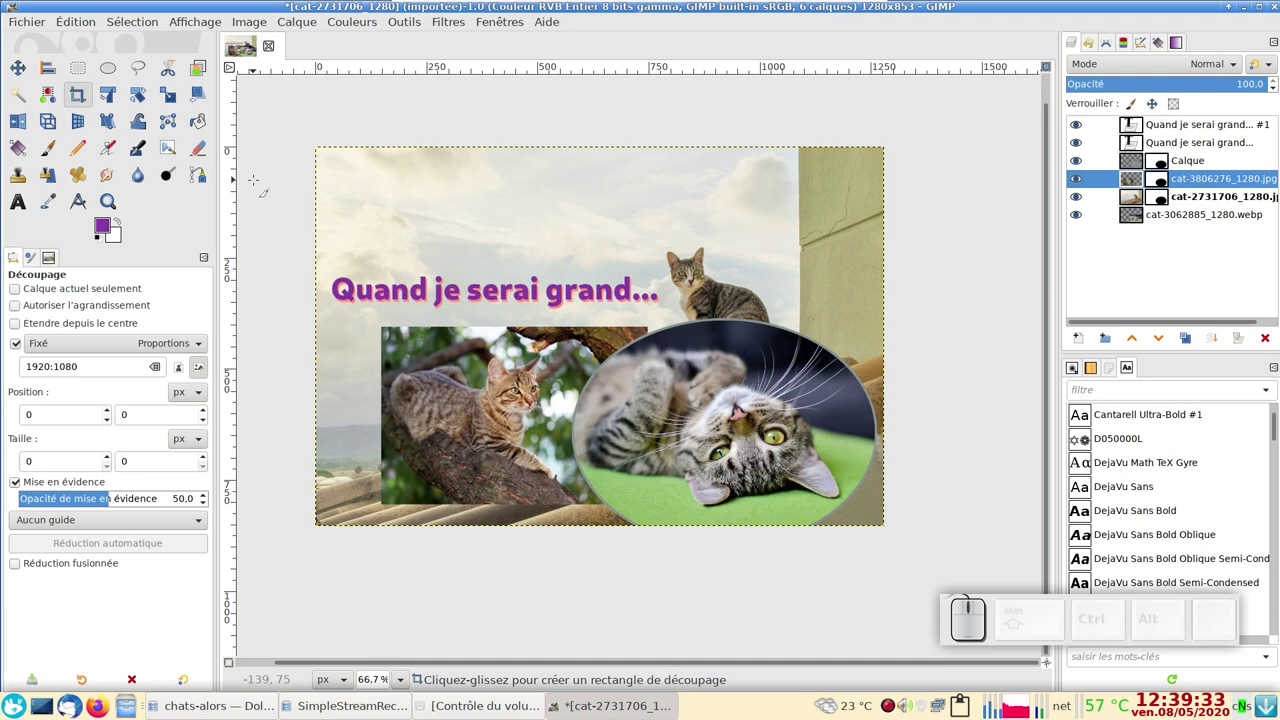
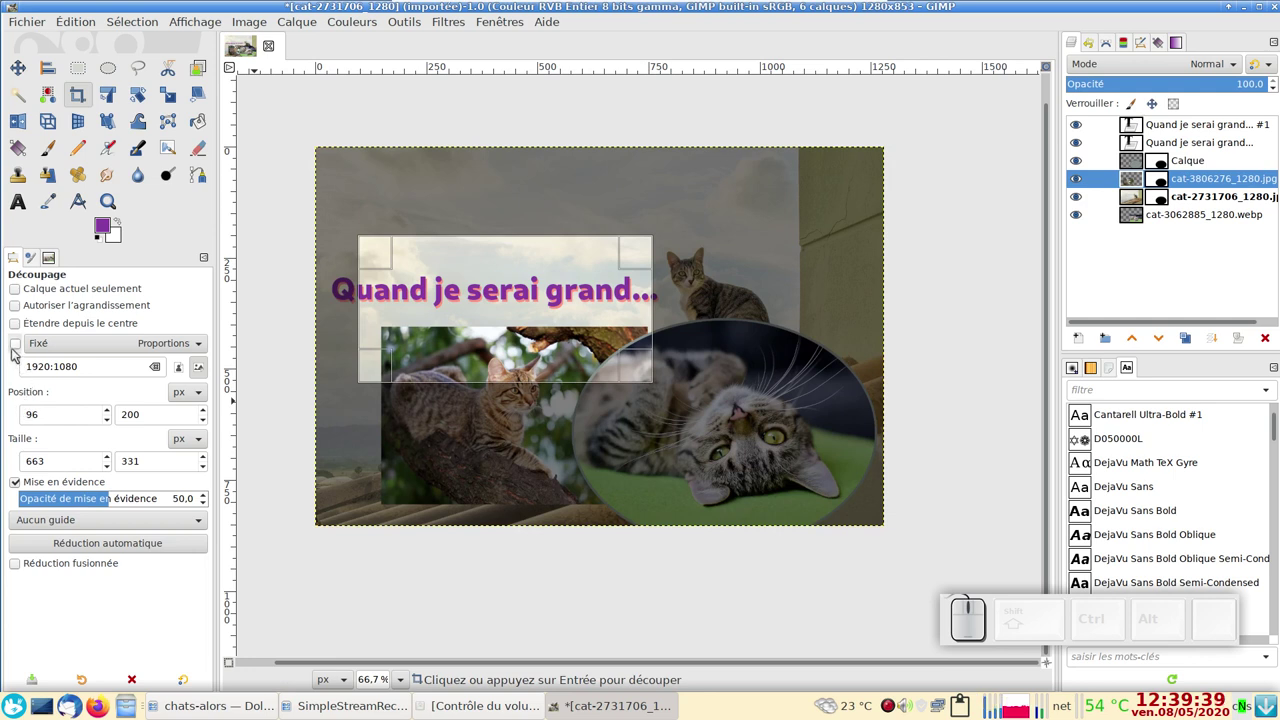
pyautogui.click(19, 348)
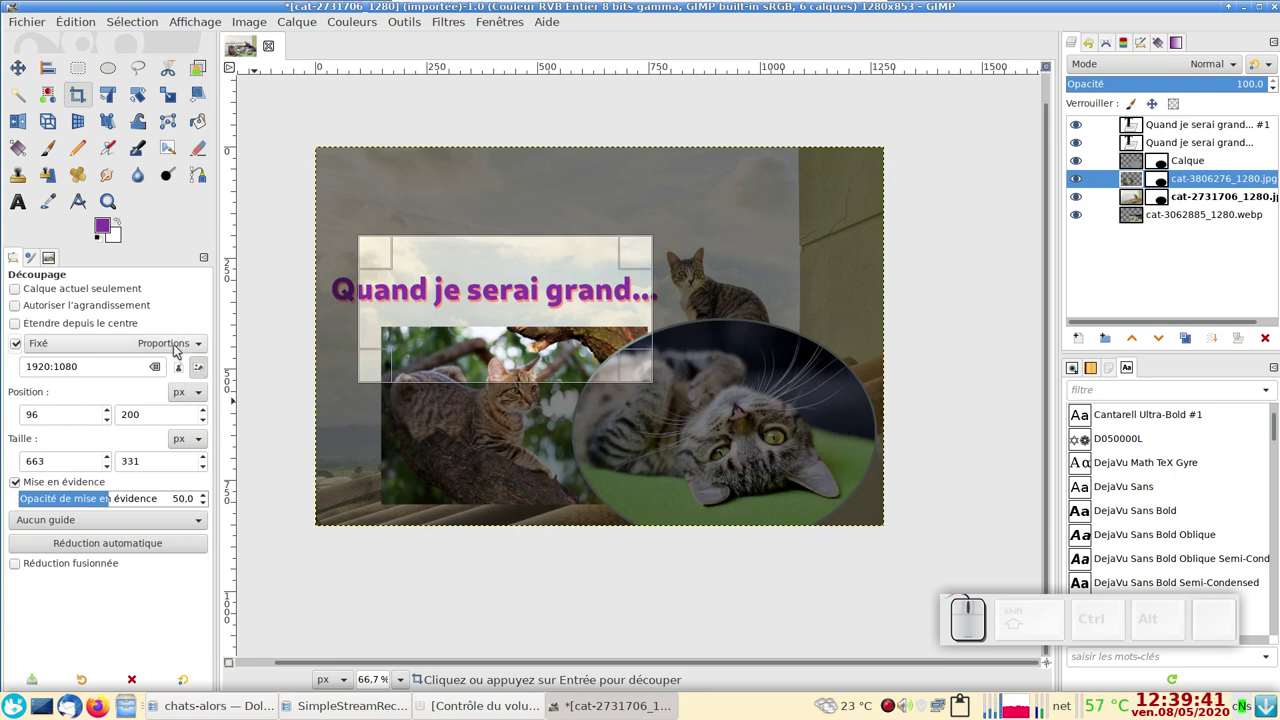
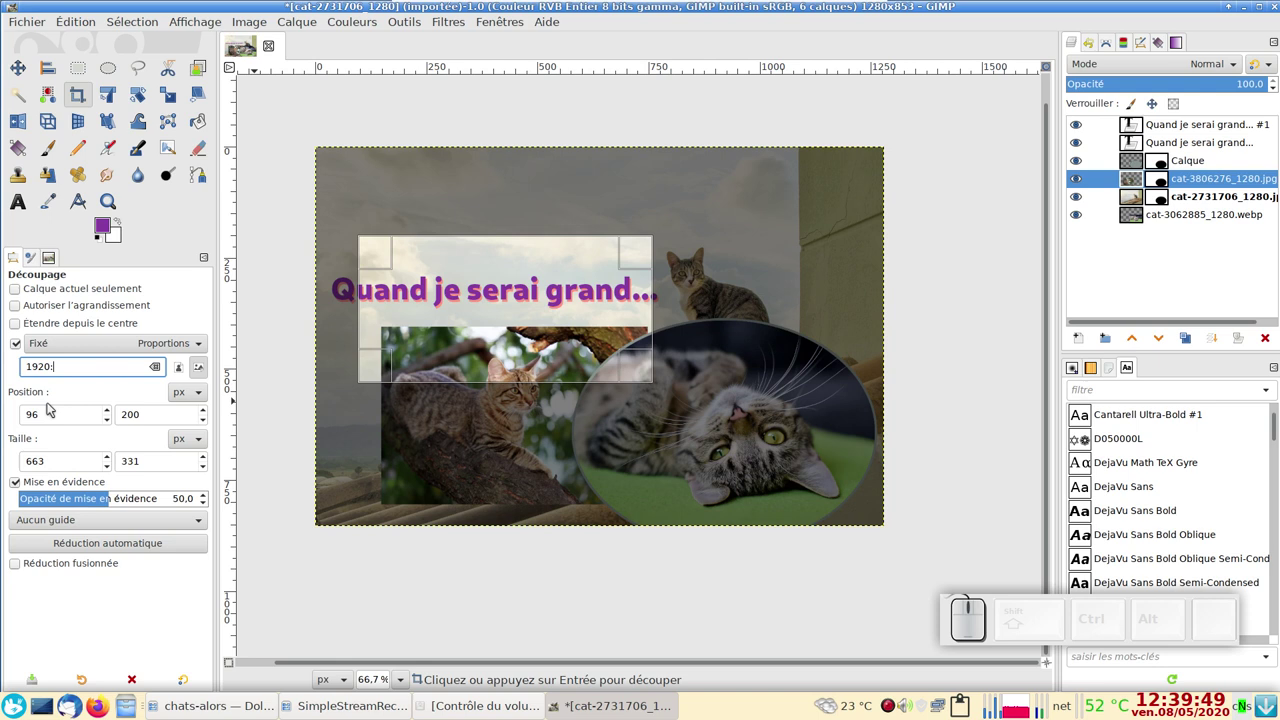
pyautogui.press('KP_1')
pyautogui.press('KP_0')
pyautogui.press('KP_8')
pyautogui.press('KP_0')
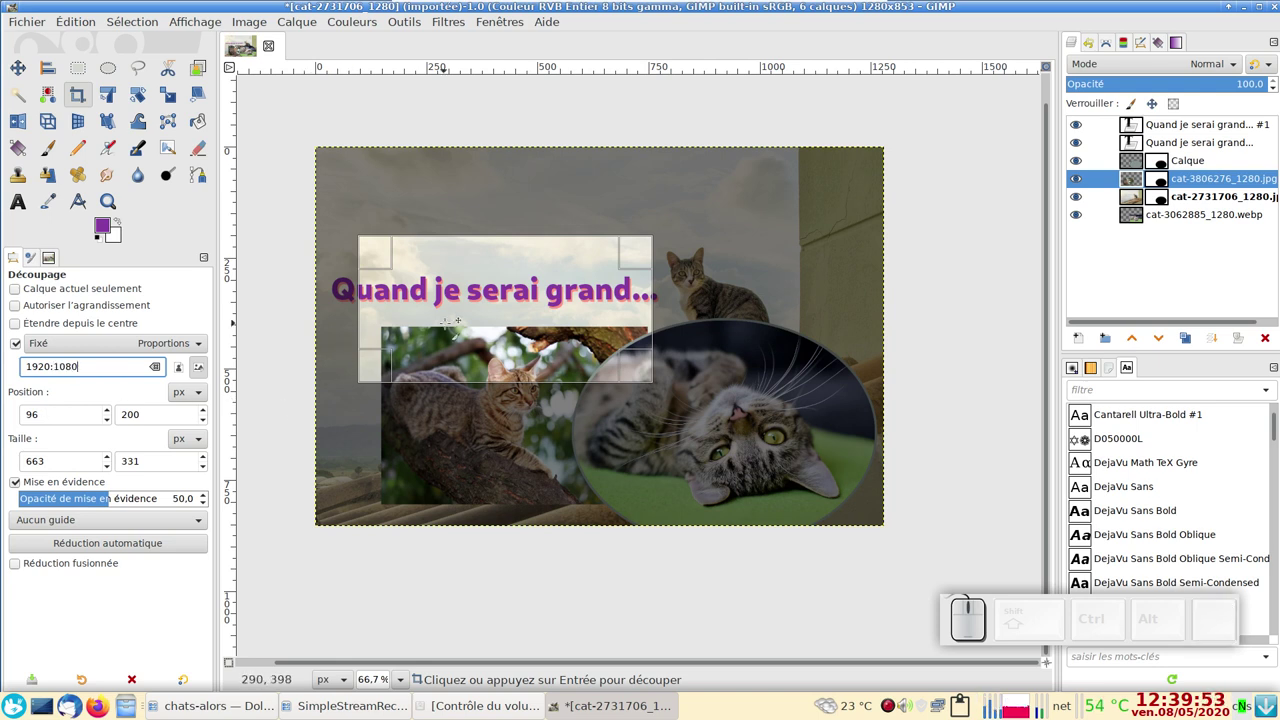
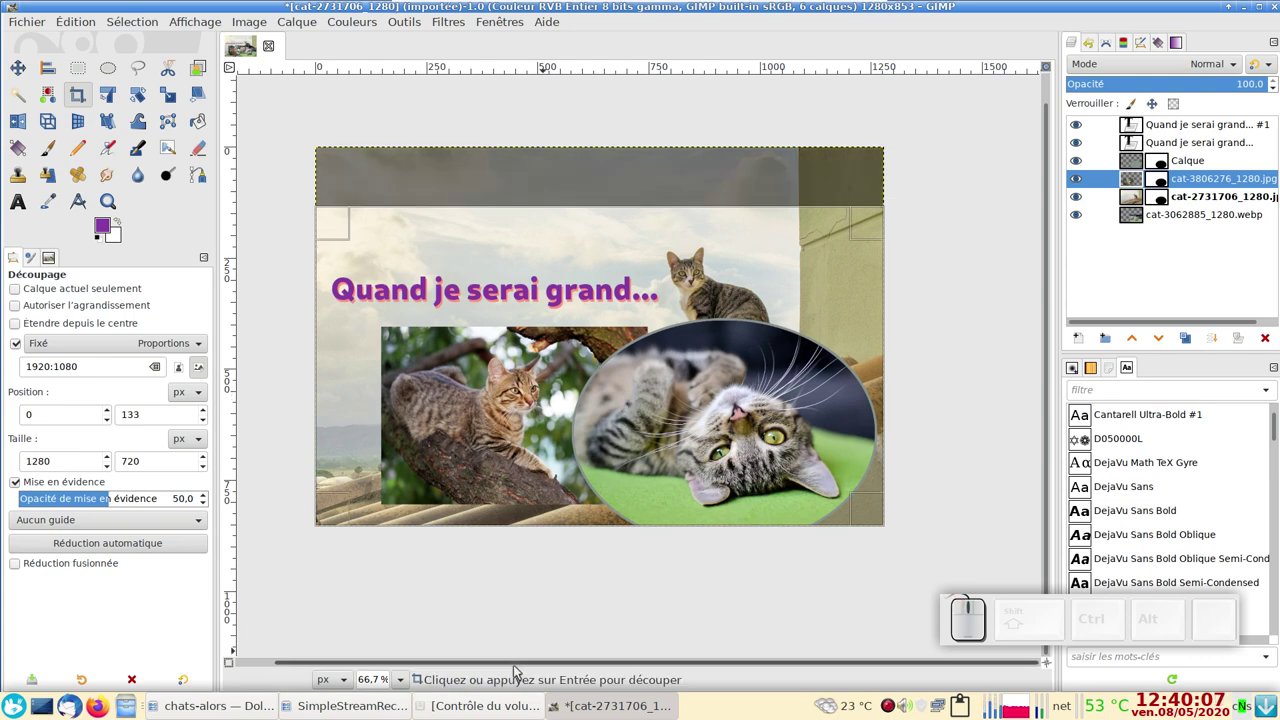
# Apply the 1280×720 crop, then hide and restore the docks to inspect the result zoomed in
pyautogui.press('Return')
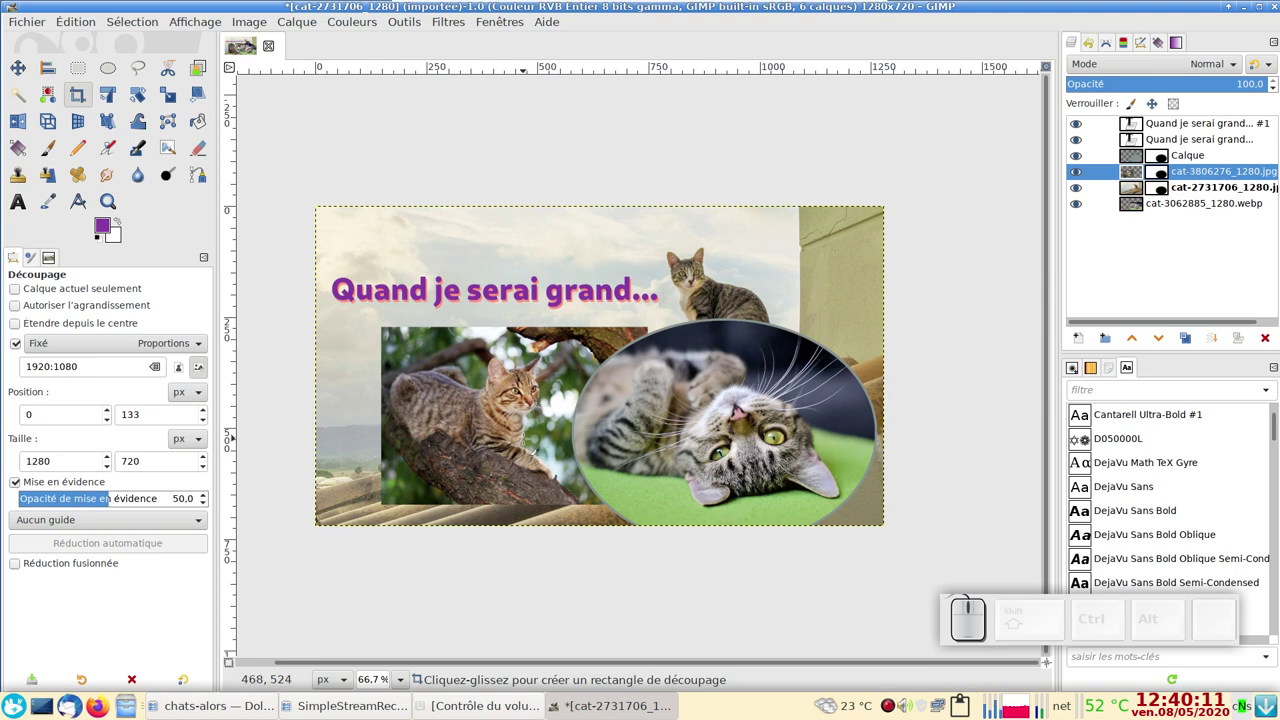
pyautogui.press('Tab')
pyautogui.scroll(3)
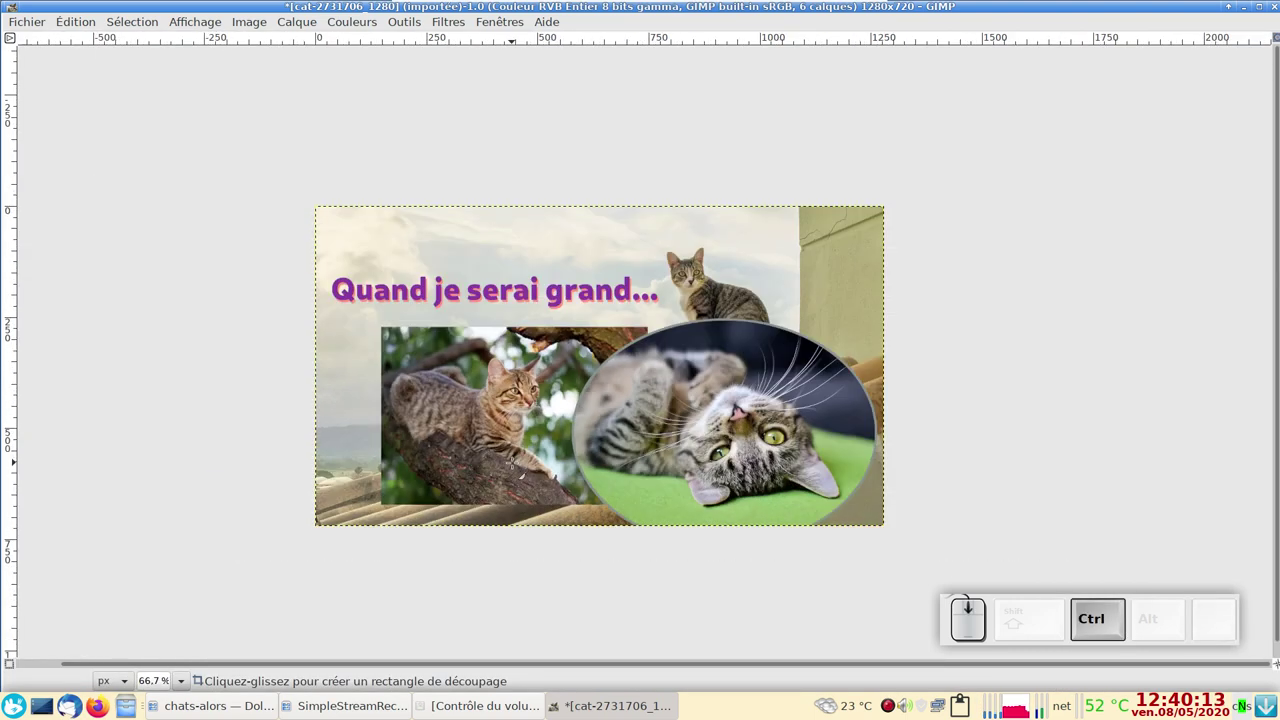
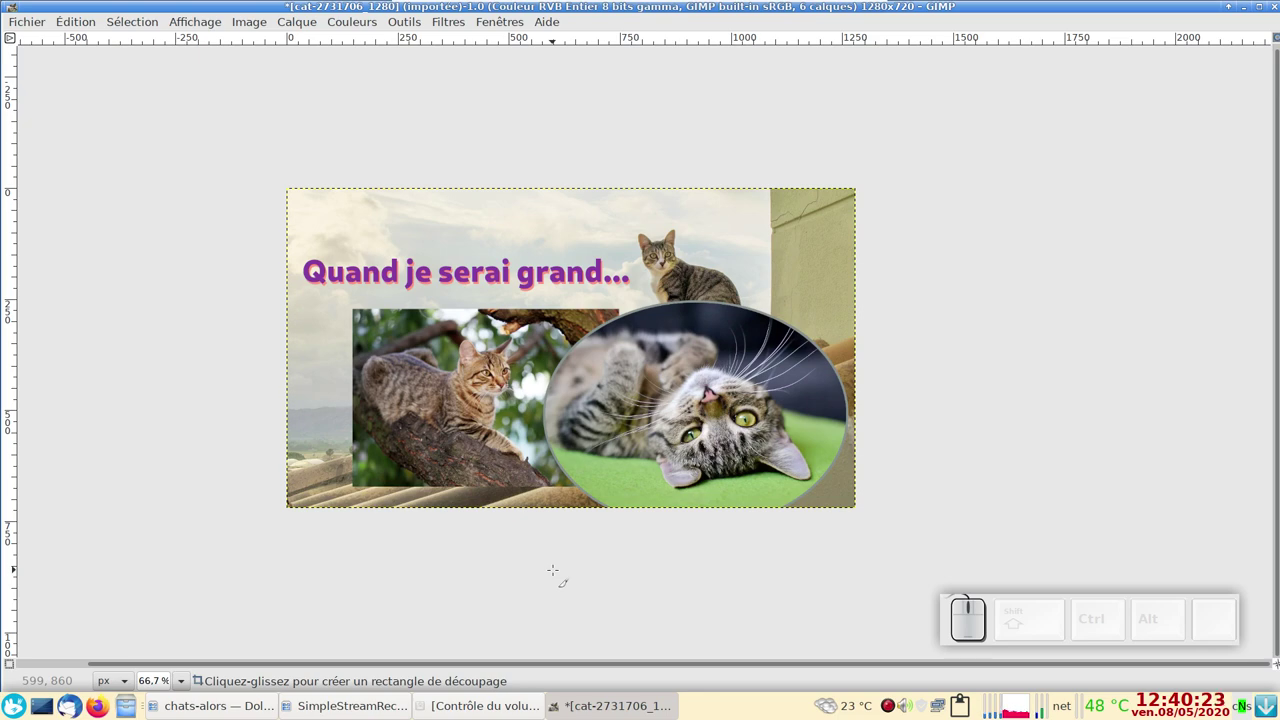
pyautogui.press('Tab')
pyautogui.scroll(3)
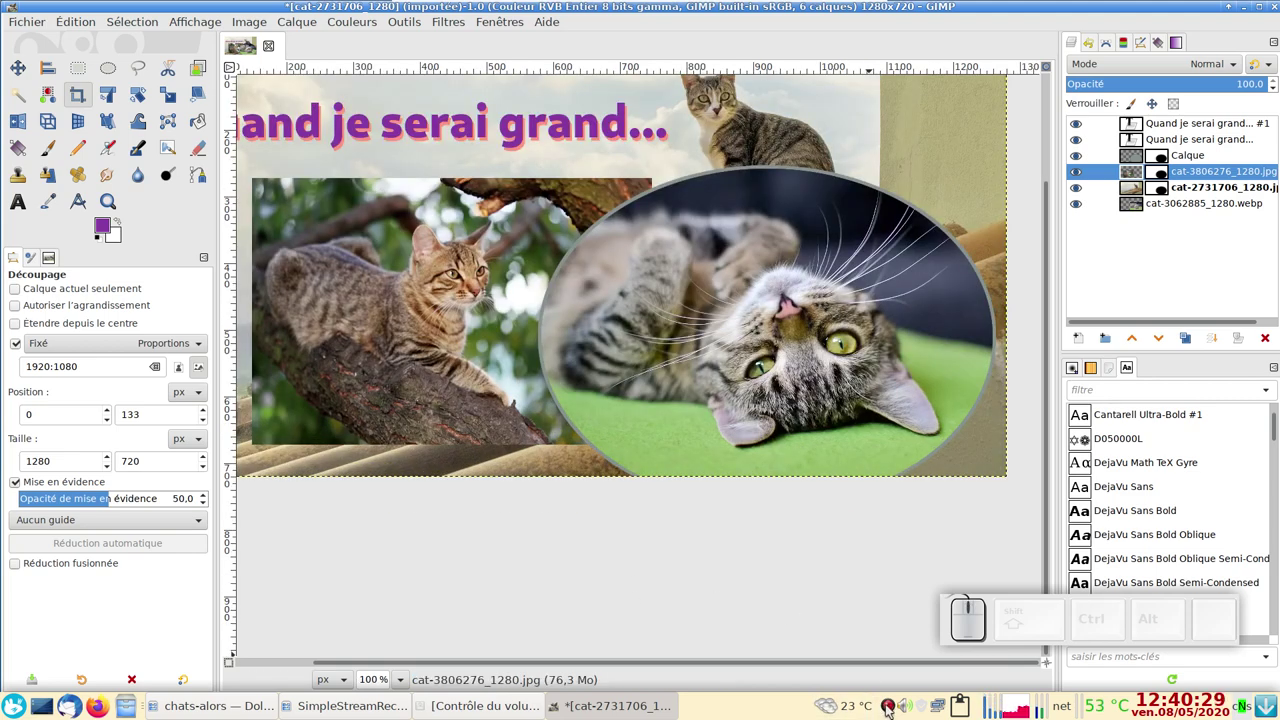